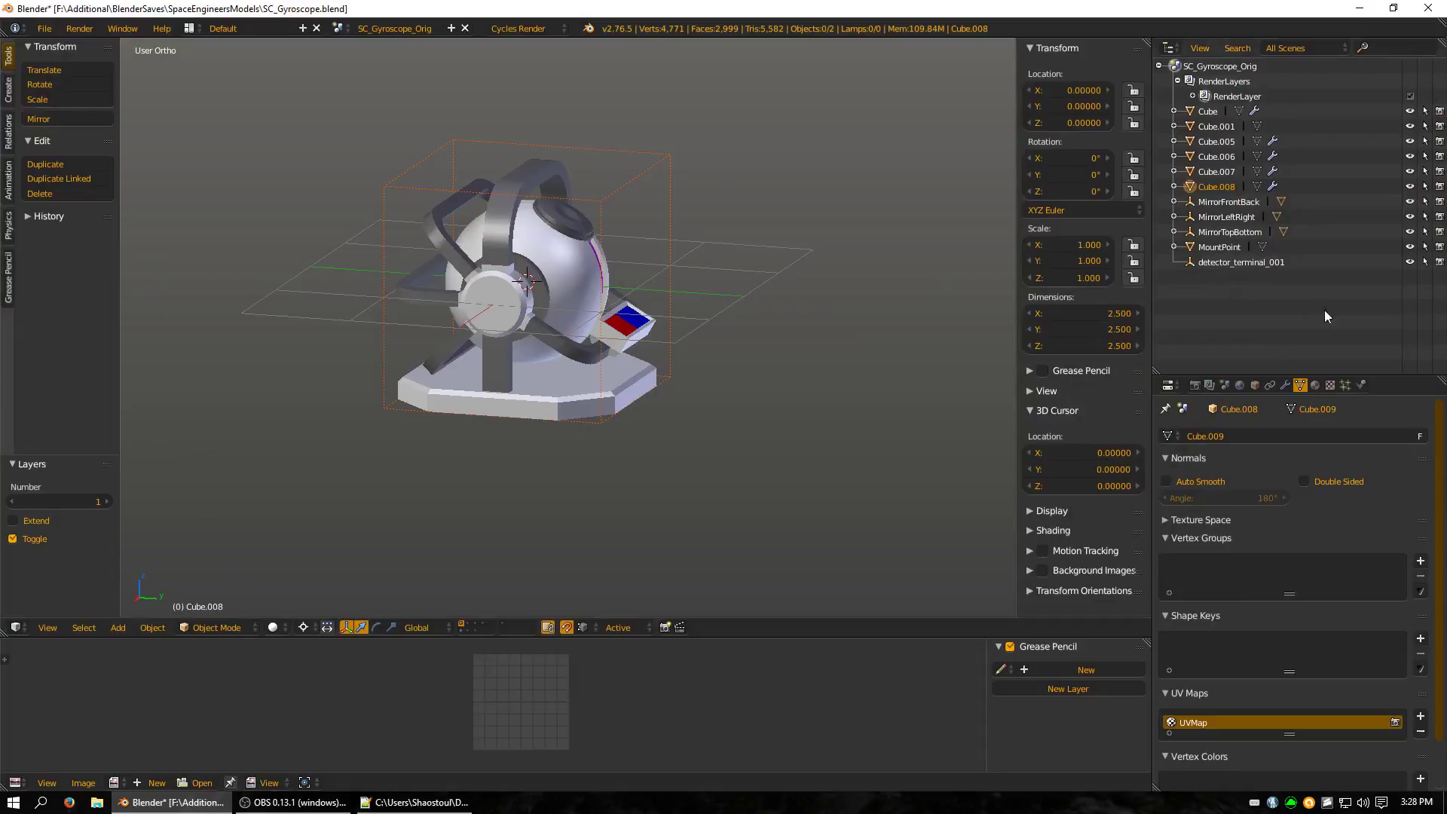
Select the detector_terminal_001 empty and close in on the gyroscope's control panel.
drag(272, 156, 945, 349)
drag(845, 263, 1229, 276)
click(1229, 275)
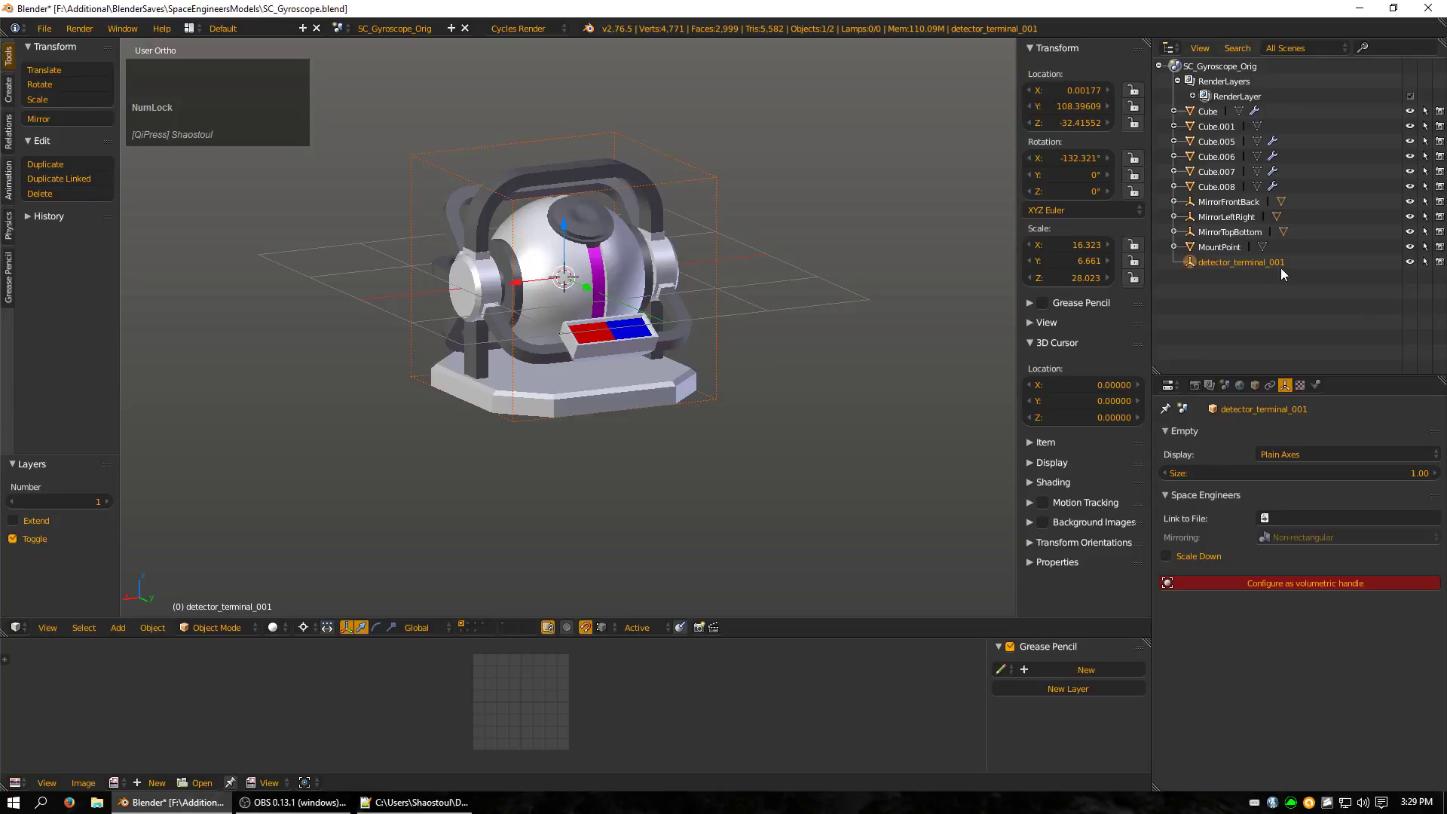
middle_click(708, 285)
scroll(up, 3)
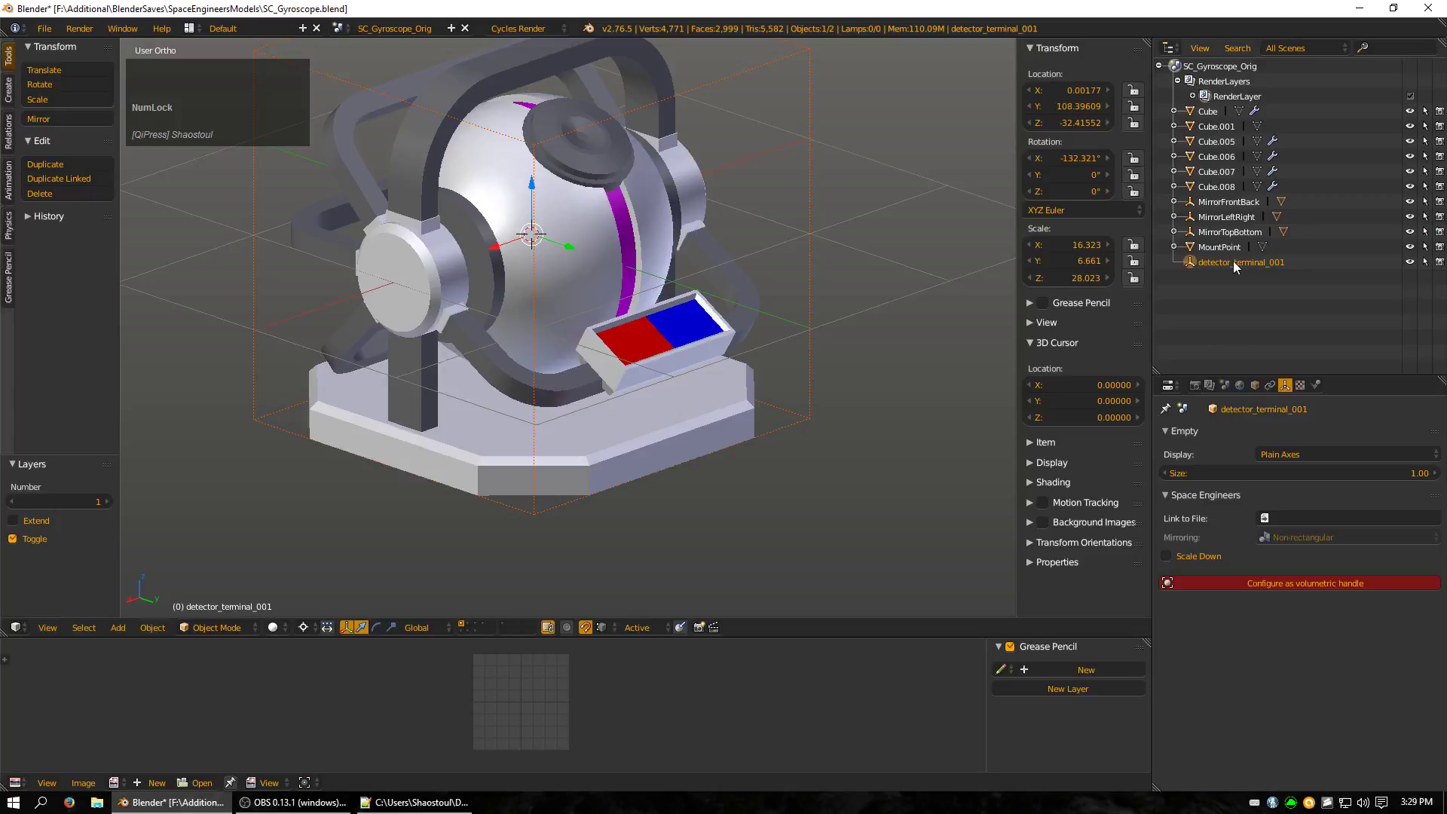
Reset detector_terminal_001's rotation, scale and location back to the origin defaults.
drag(1090, 287, 1088, 168)
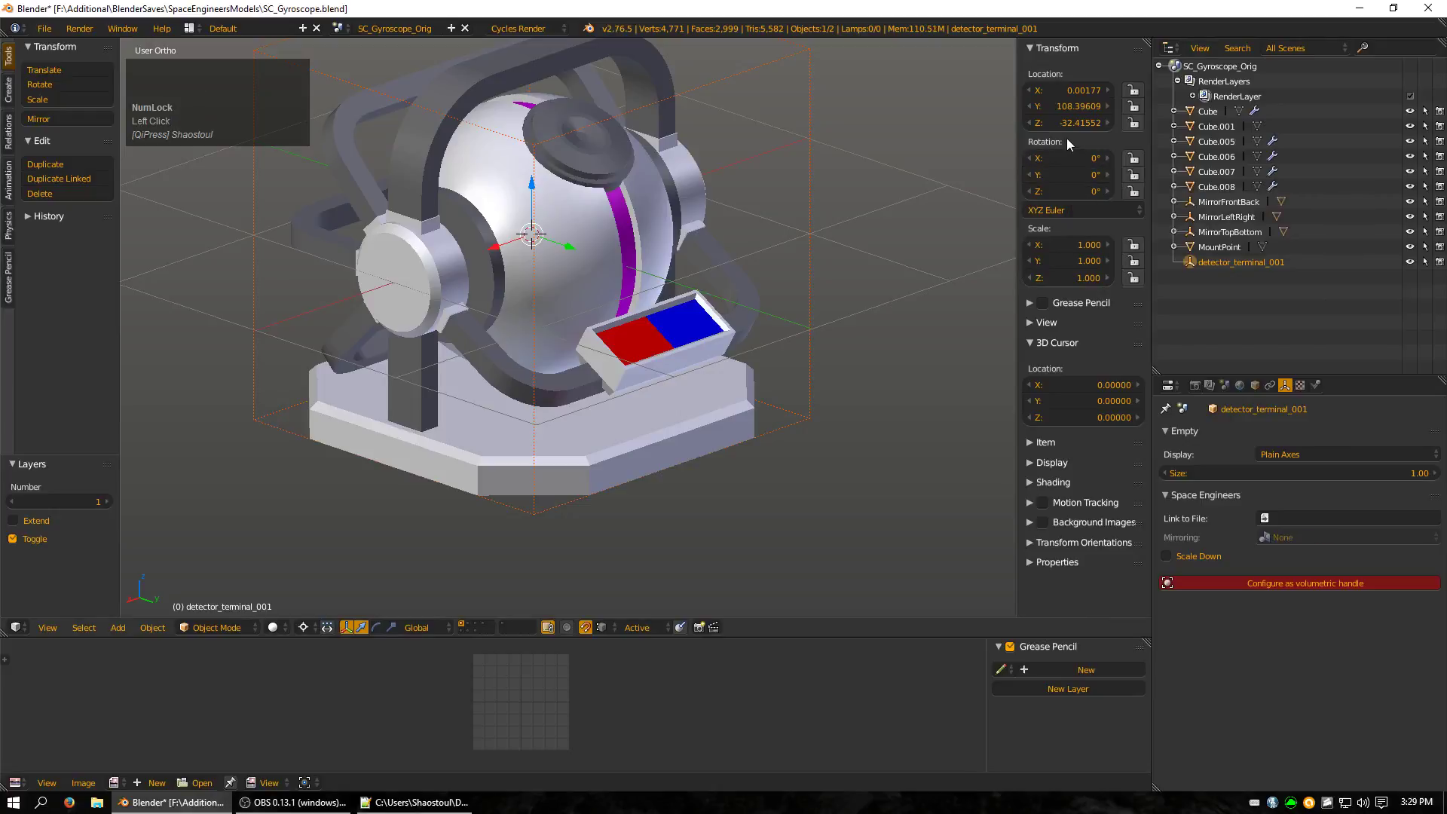
drag(1077, 131, 714, 425)
scroll(up, 3)
key(z)
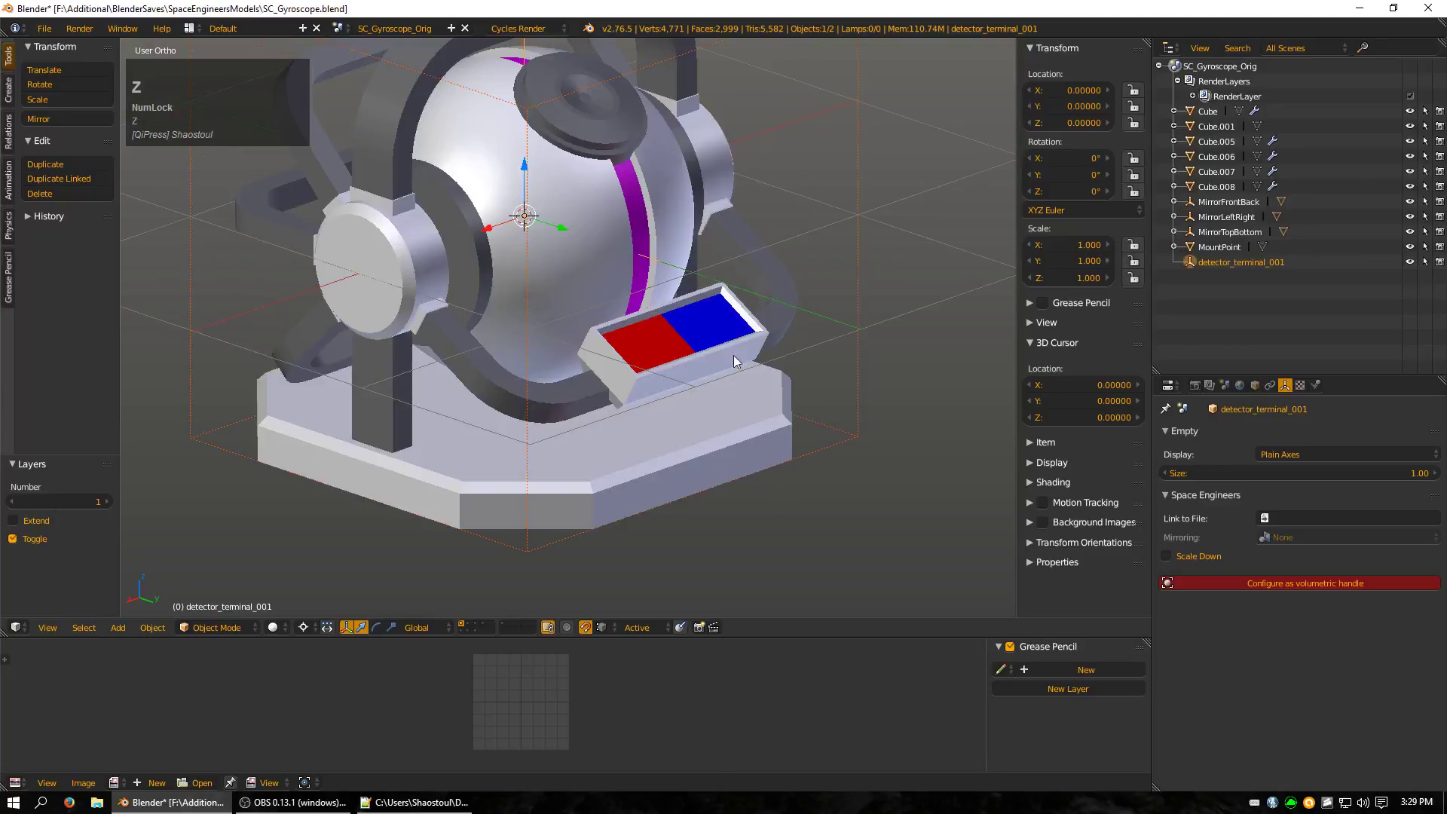
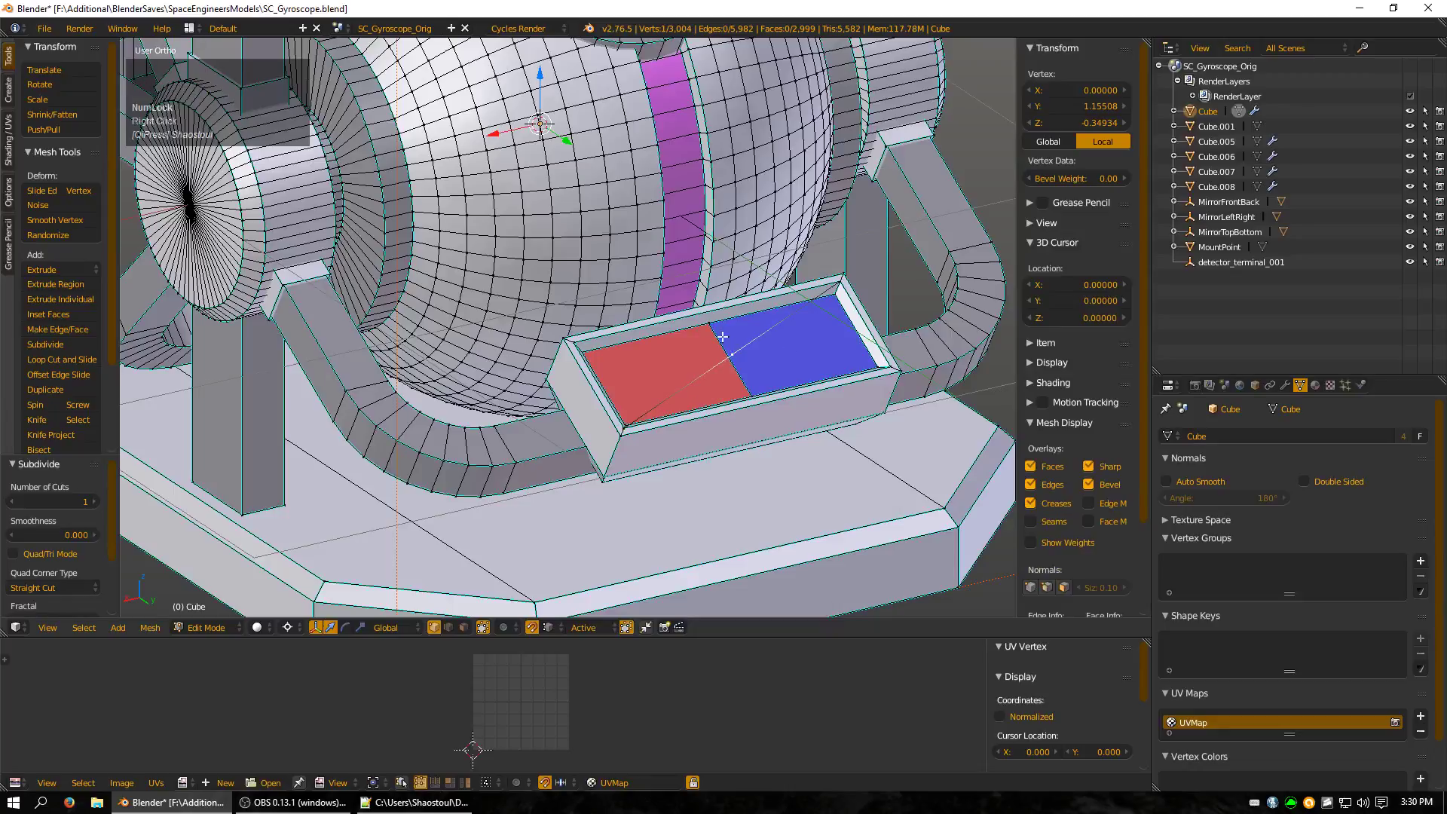
Leave Edit Mode, go wireframe and move the terminal empty to 0, 1.155, -0.349.
key(Tab)
key(z)
right_click(704, 231)
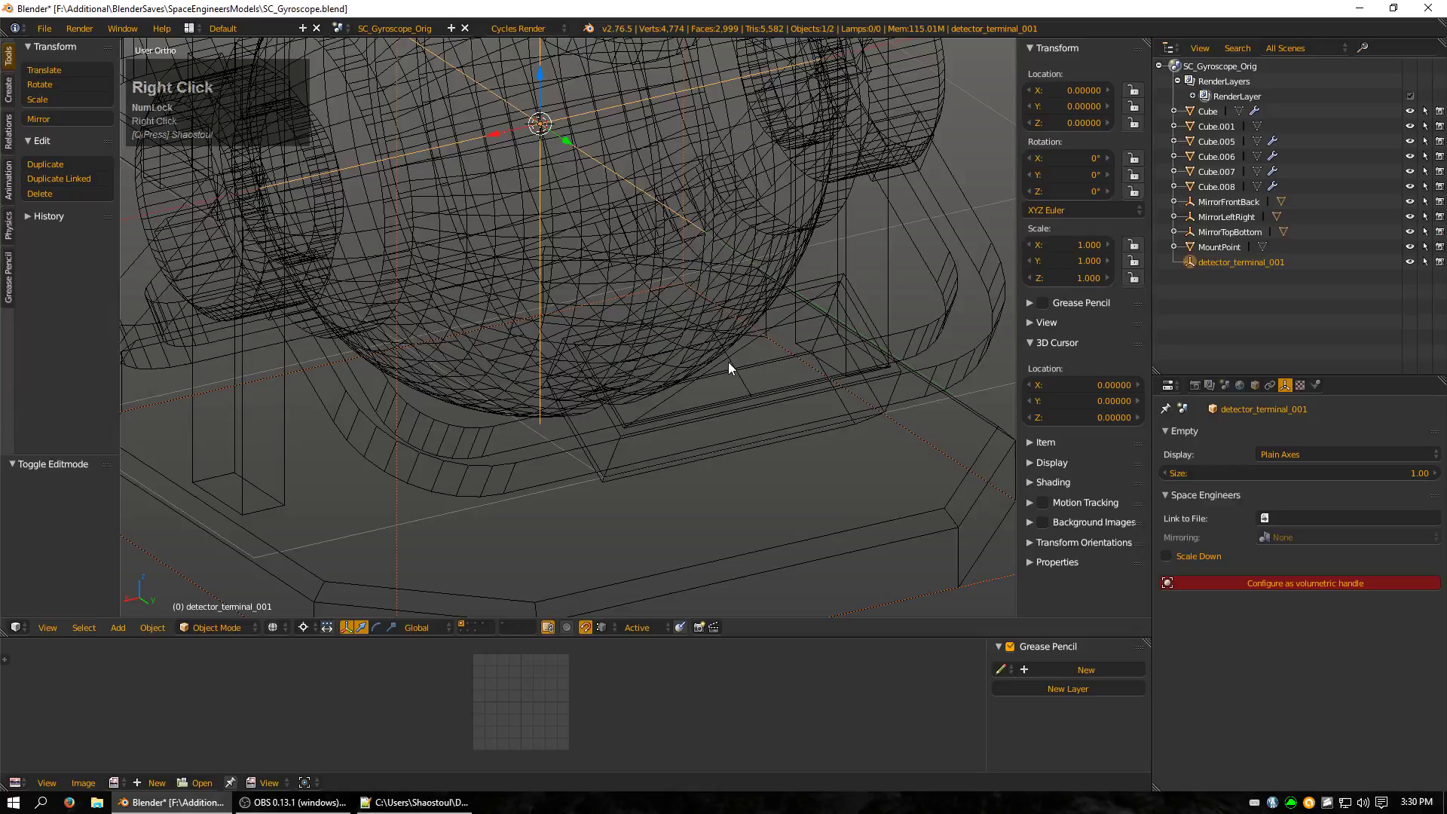
key(g)
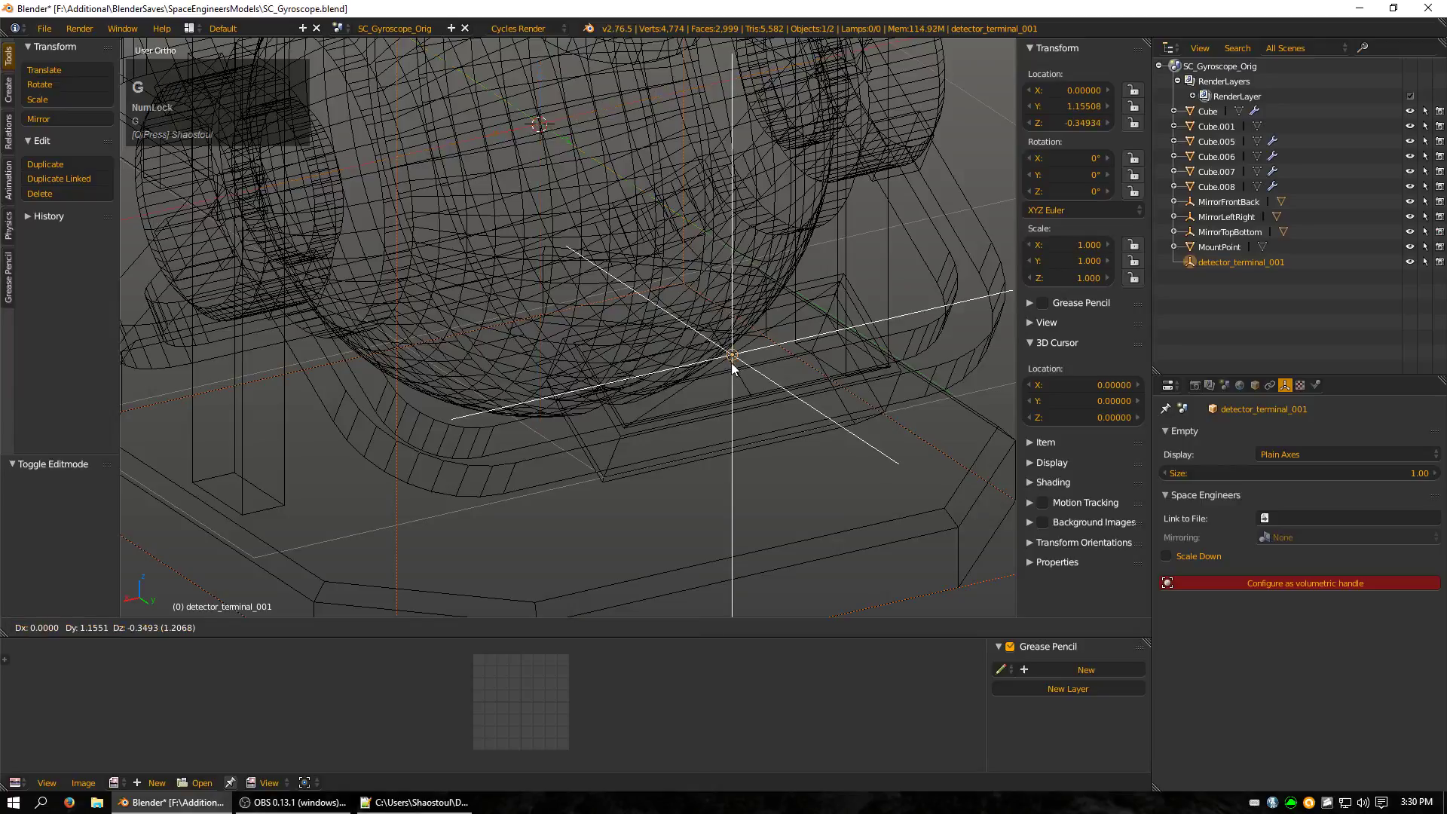
click(735, 364)
Snap the 3D cursor onto the terminal empty with Cursor to Selected.
drag(733, 359, 1101, 209)
scroll(down, 3)
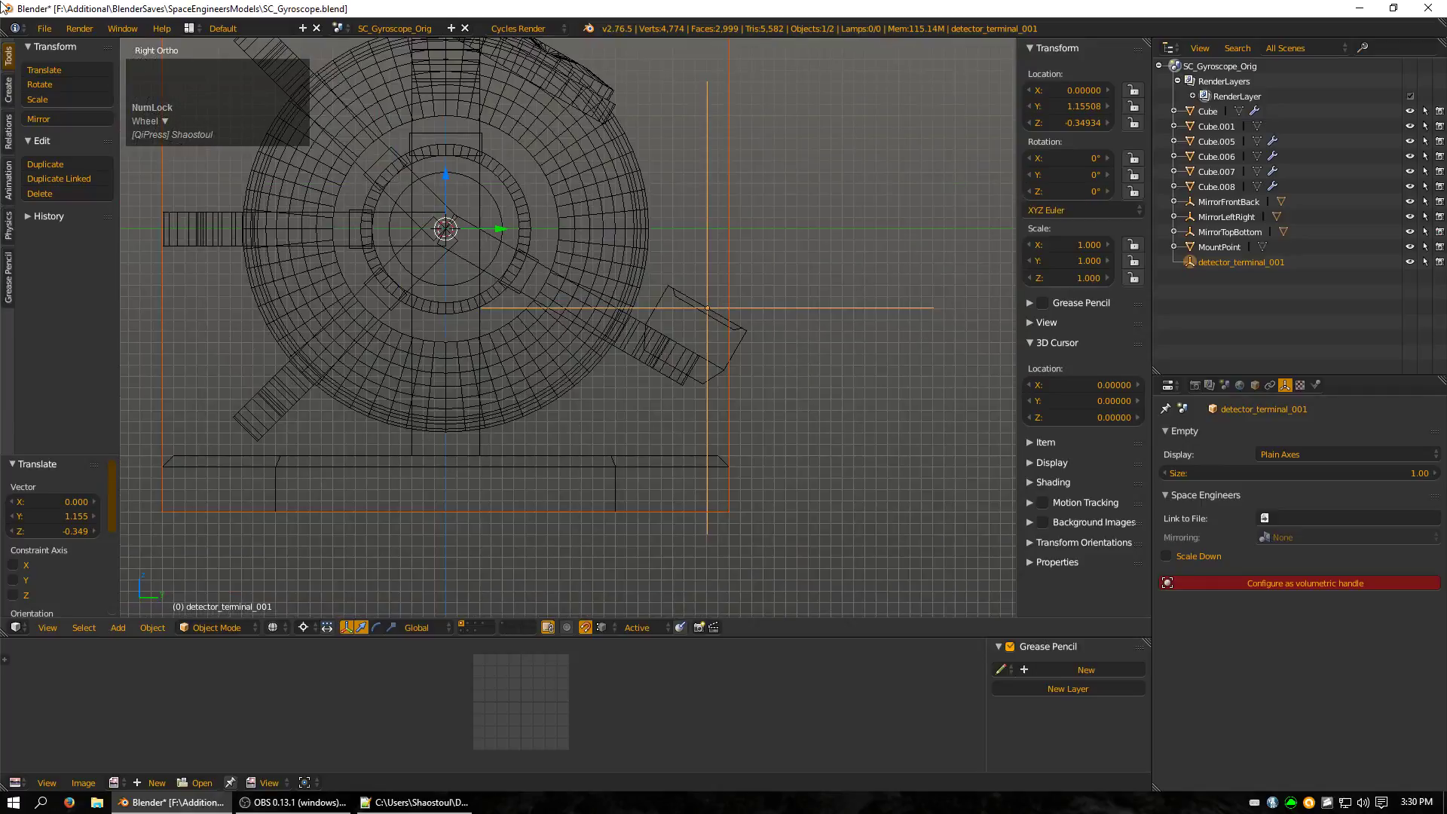
key(shift+s)
click(759, 341)
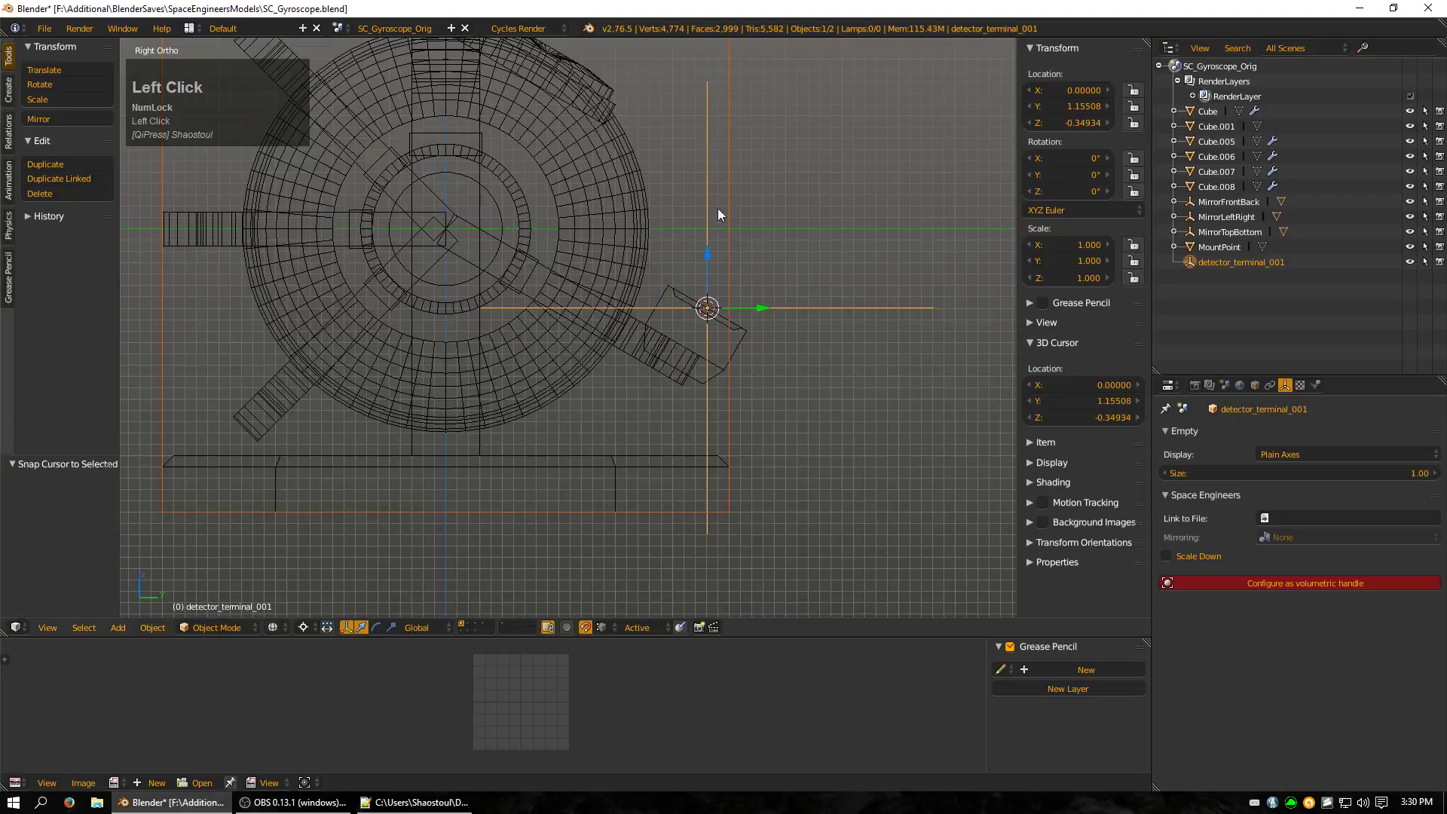
Rotate the terminal empty -60° about X so it lies along the panel.
key(r)
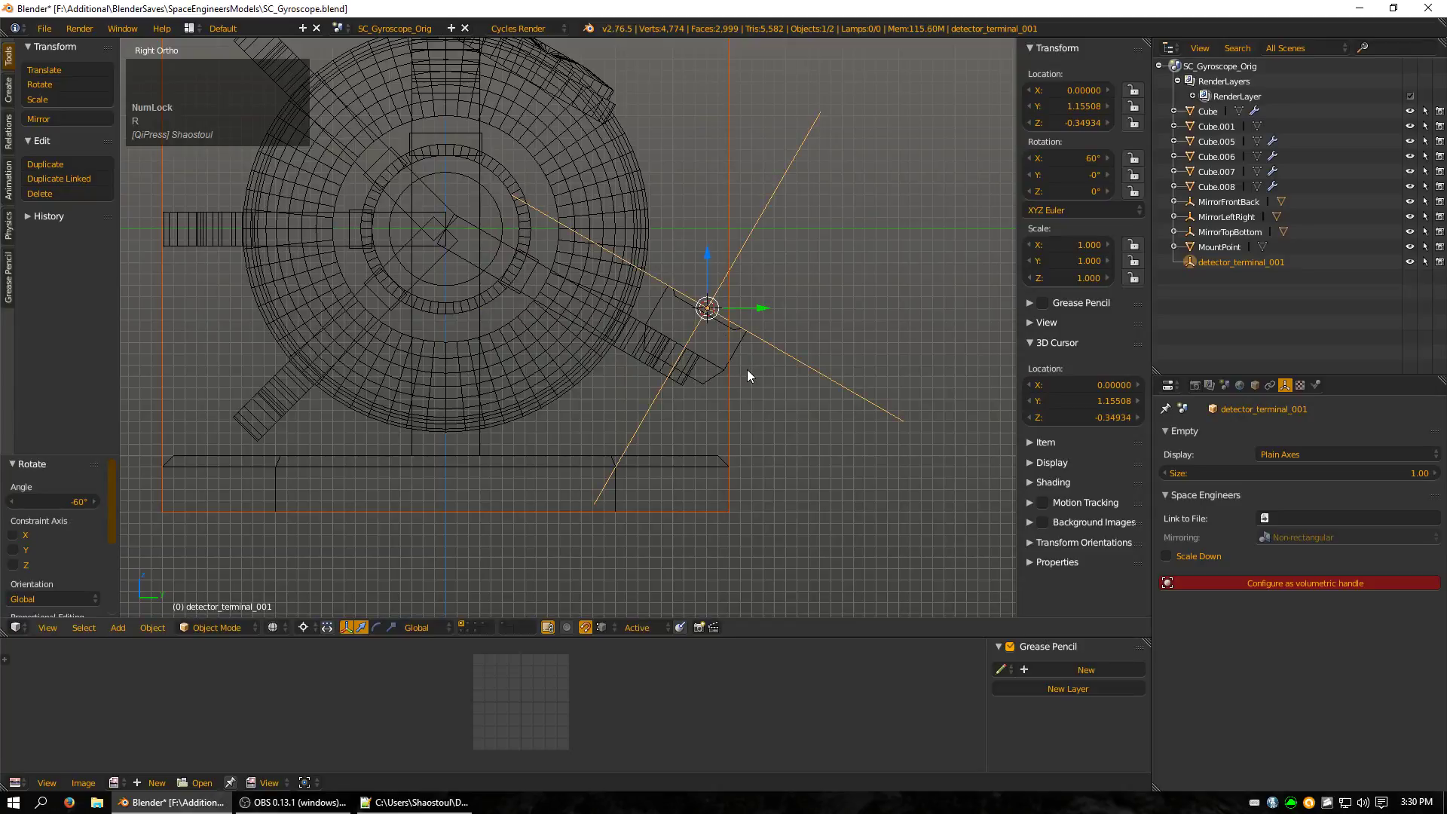
drag(807, 293, 610, 357)
drag(610, 358, 1084, 249)
Scale the empty to X 0.5, Y 0.1, Z 0.25 and return to solid shading.
click(1084, 250)
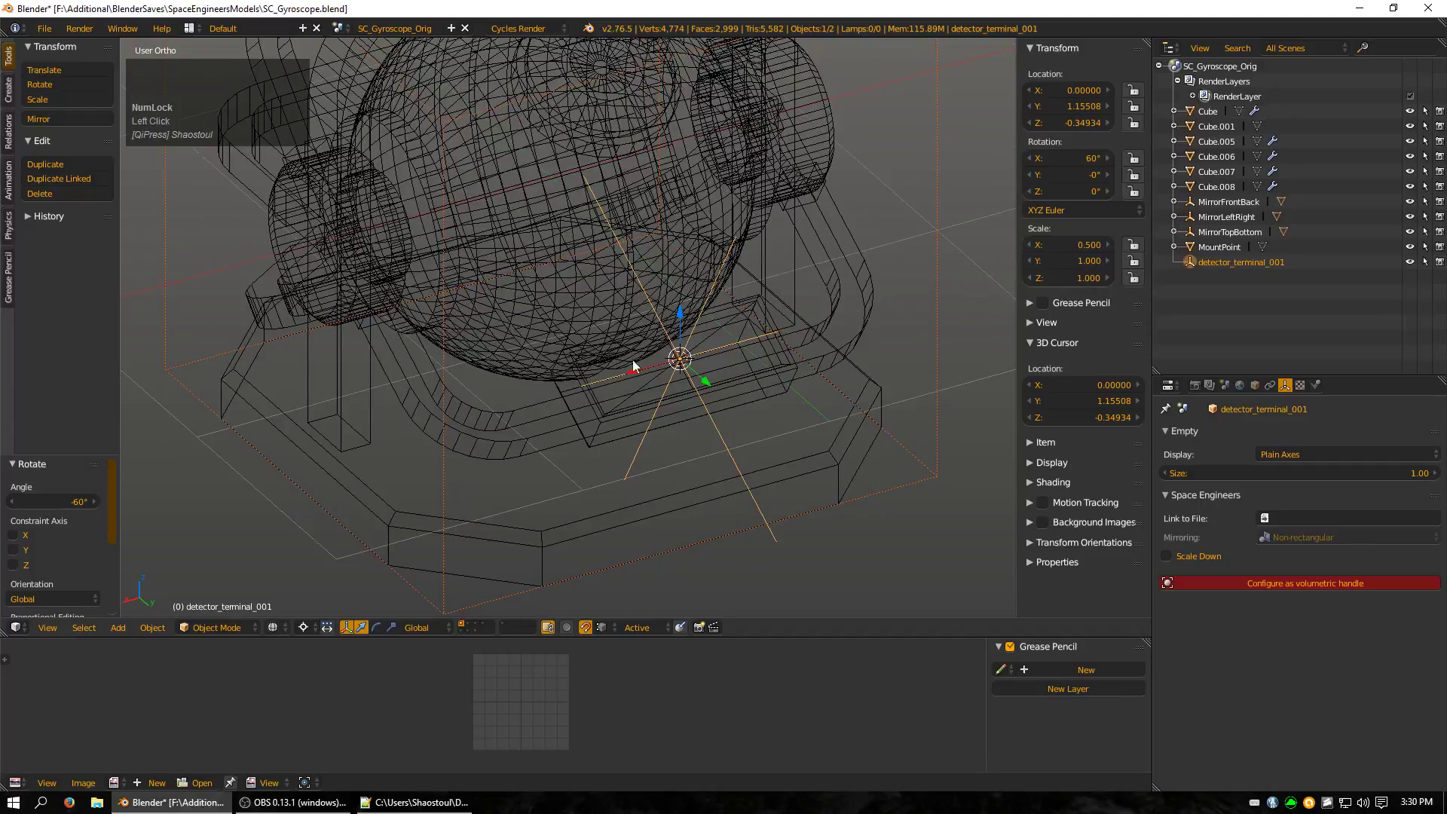
drag(637, 423, 1079, 285)
click(1079, 285)
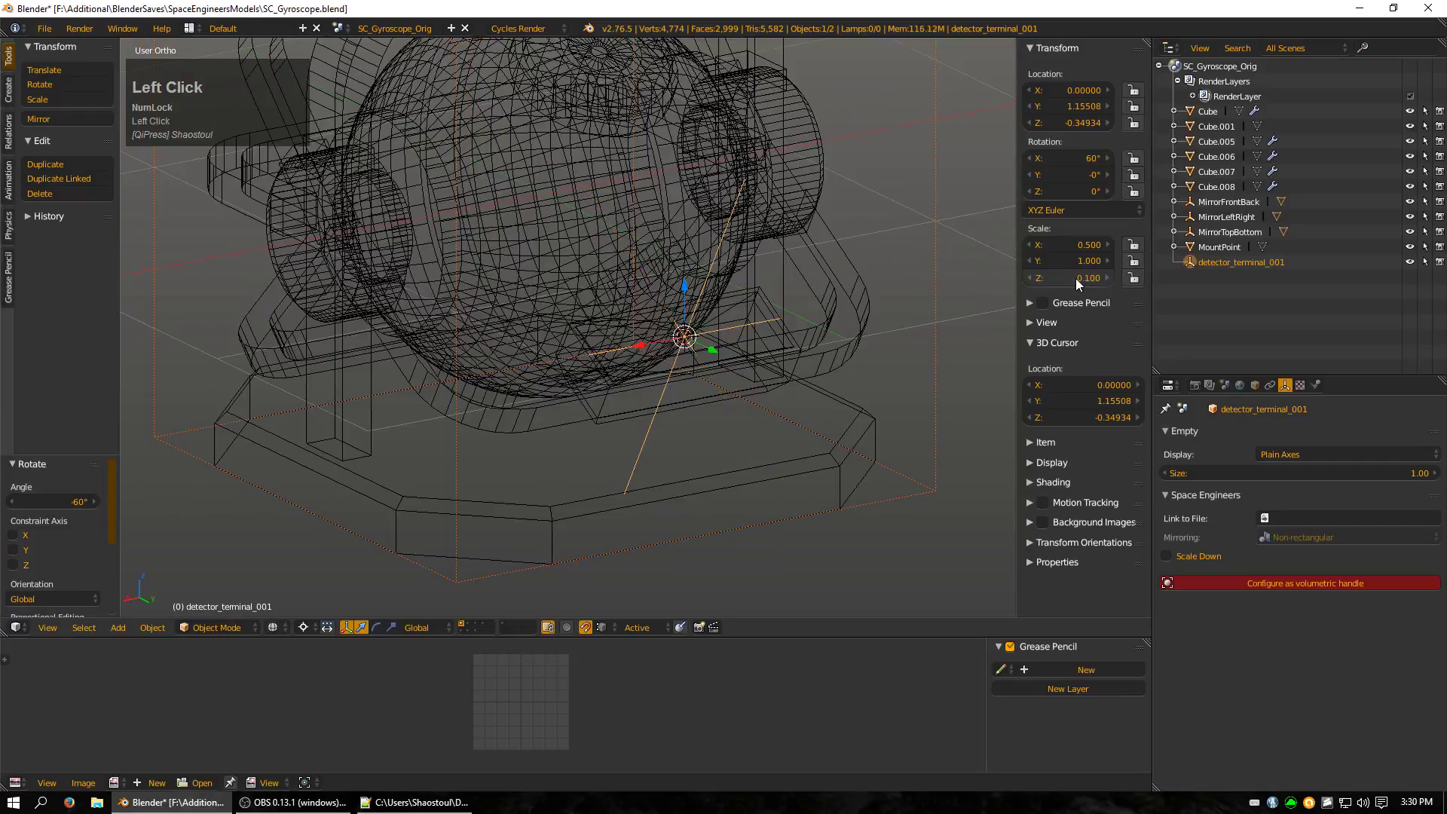
click(1075, 286)
click(1080, 268)
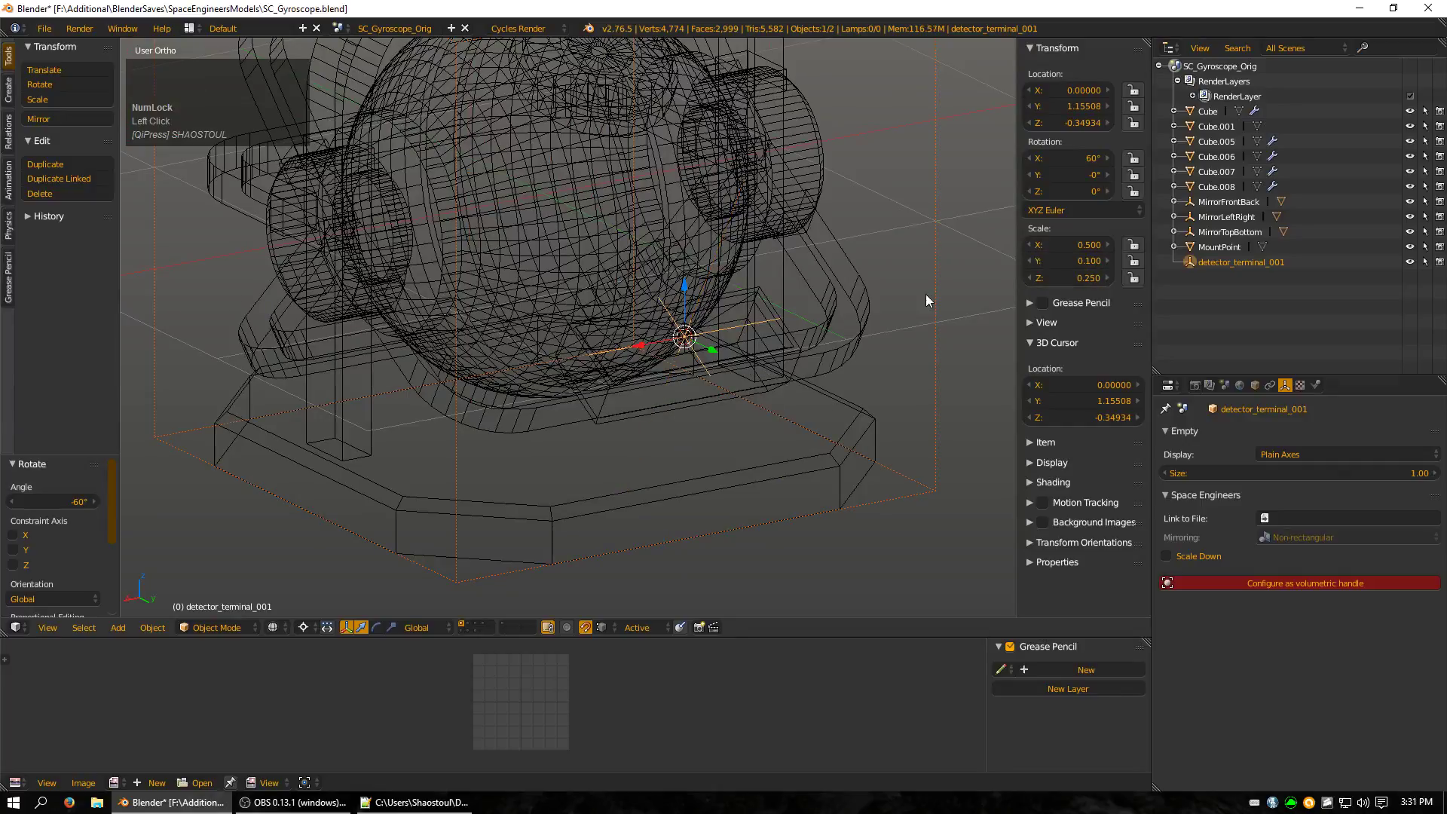
middle_click(871, 303)
scroll(up, 3)
middle_click(711, 412)
key(z)
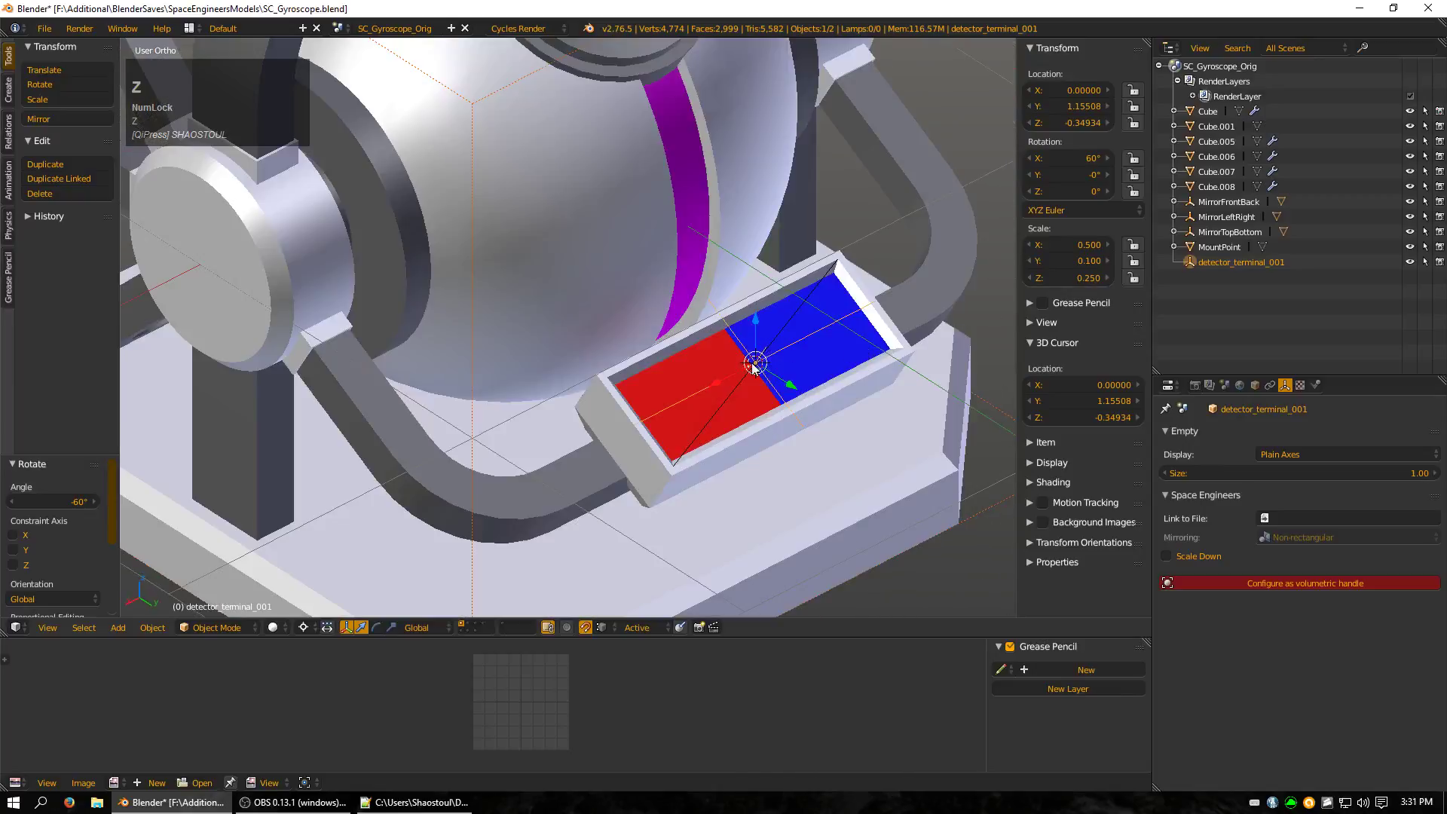
scroll(down, 3)
drag(731, 429, 1094, 251)
click(1094, 251)
drag(930, 373, 551, 419)
key(z)
drag(650, 423, 753, 358)
key(z)
drag(840, 333, 843, 403)
key(shift+2)
drag(832, 353, 628, 325)
drag(628, 324, 573, 179)
middle_click(573, 180)
right_click(530, 174)
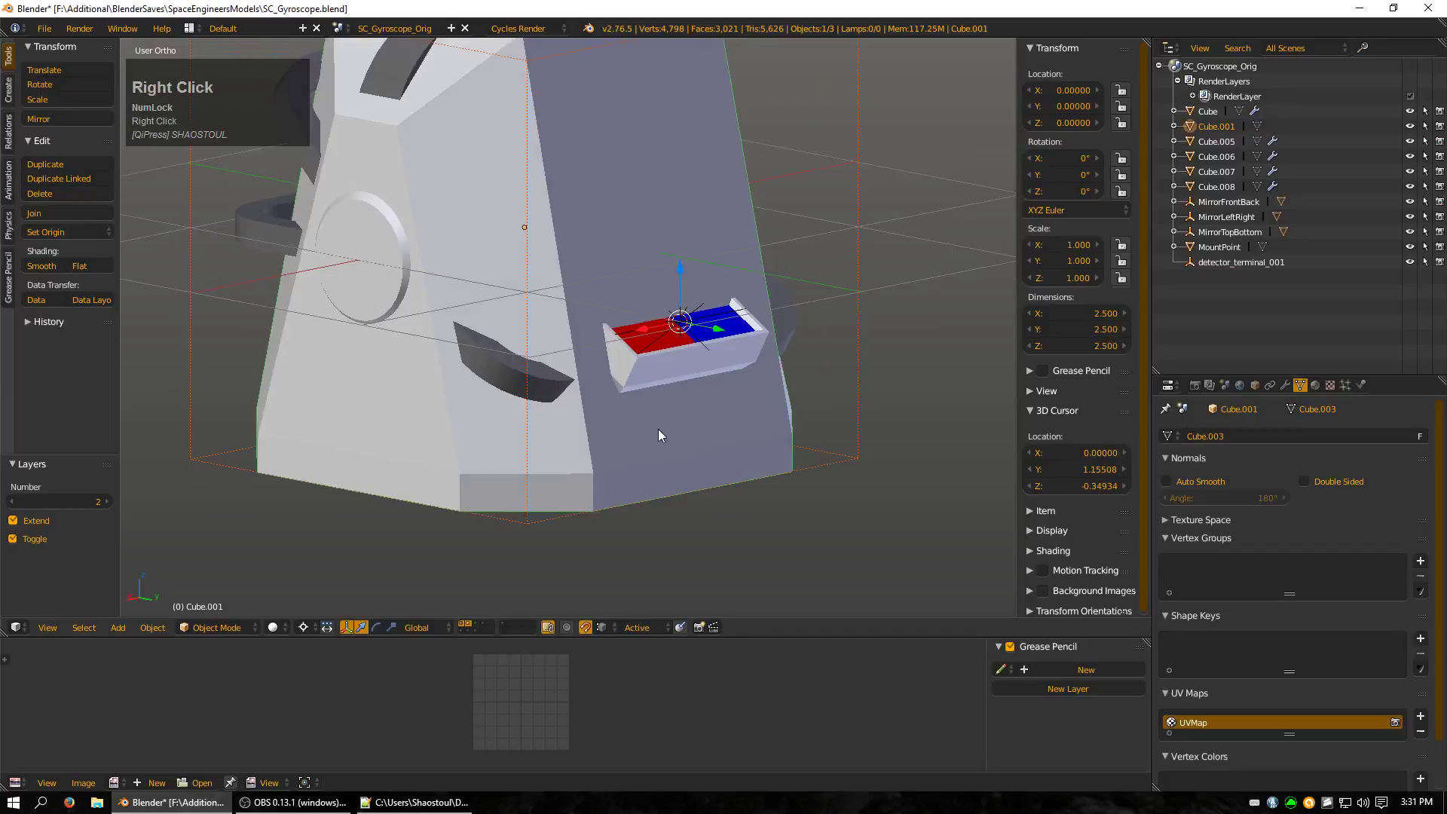
key(1)
scroll(down, 3)
scroll(down, 3)
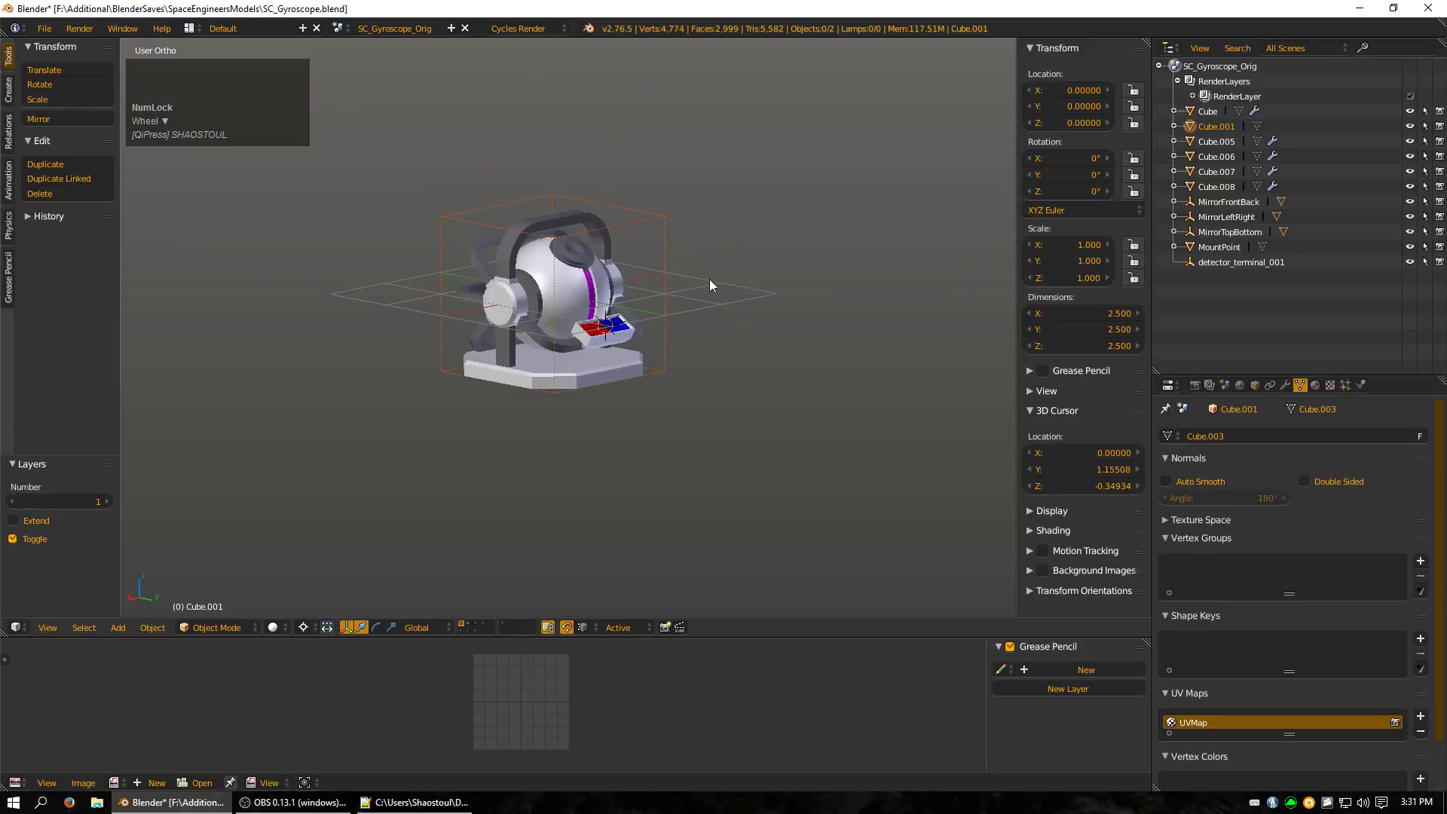
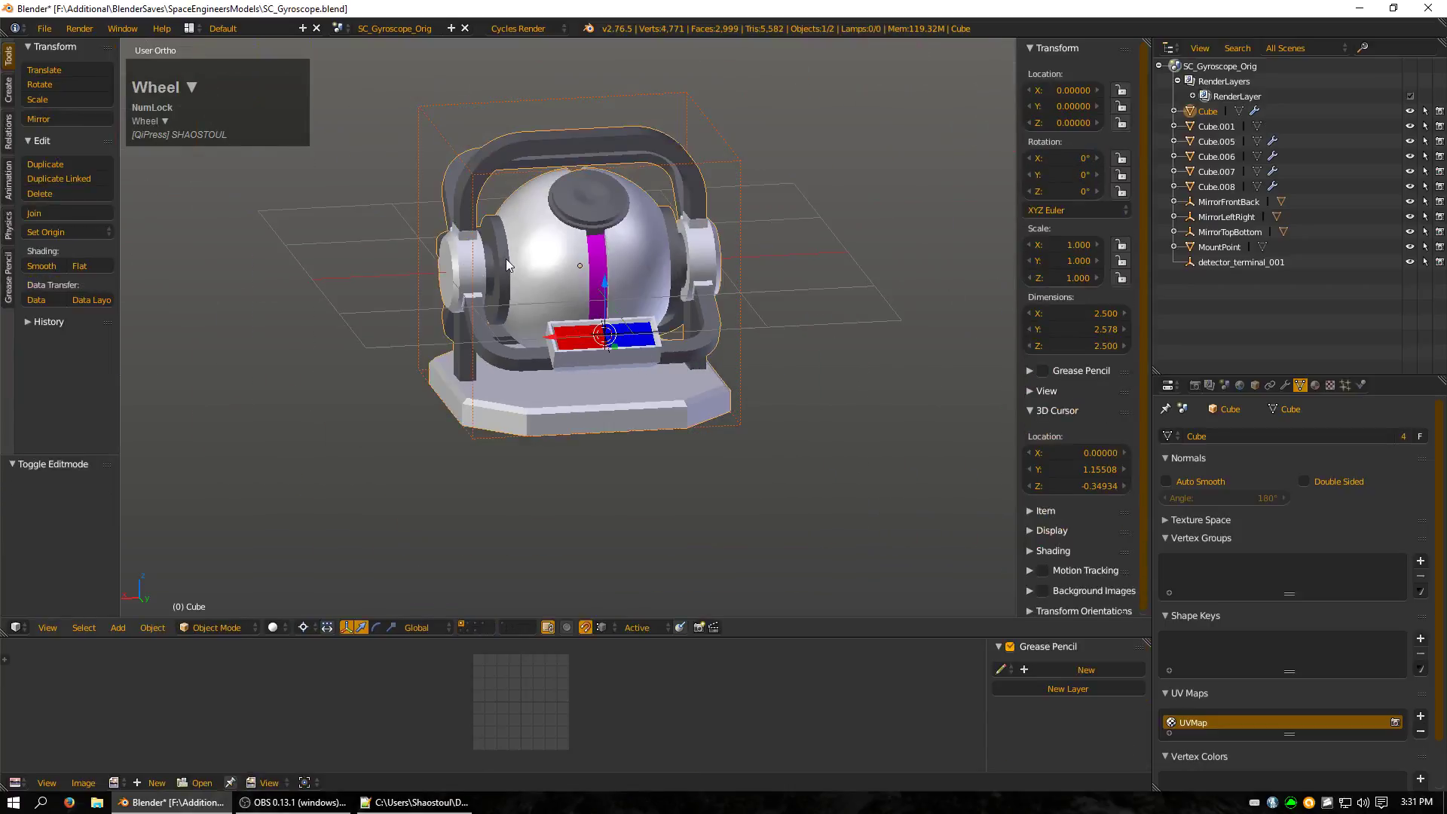
Import the vanilla Drill model as an FBX reference.
click(46, 37)
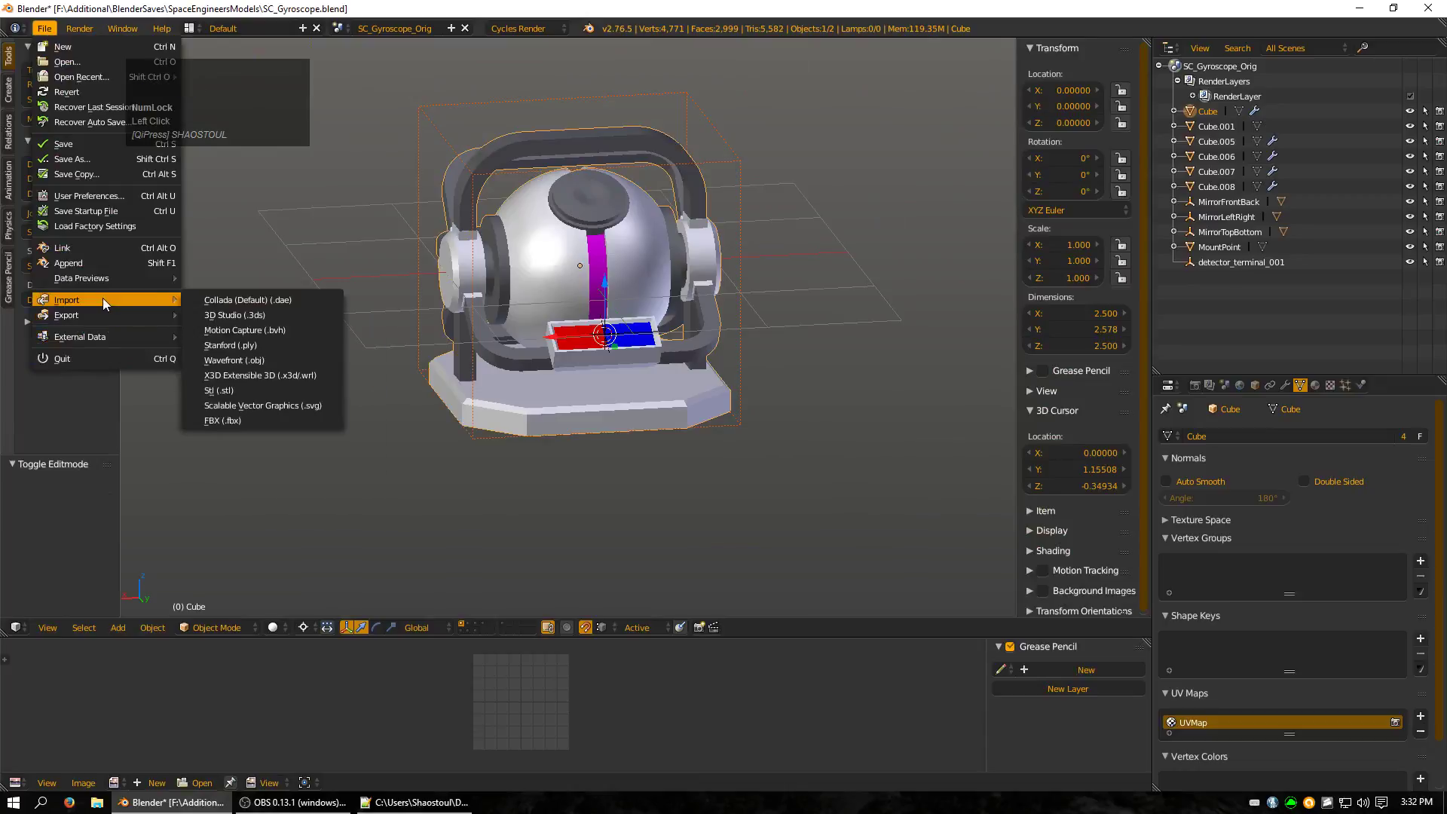
click(274, 425)
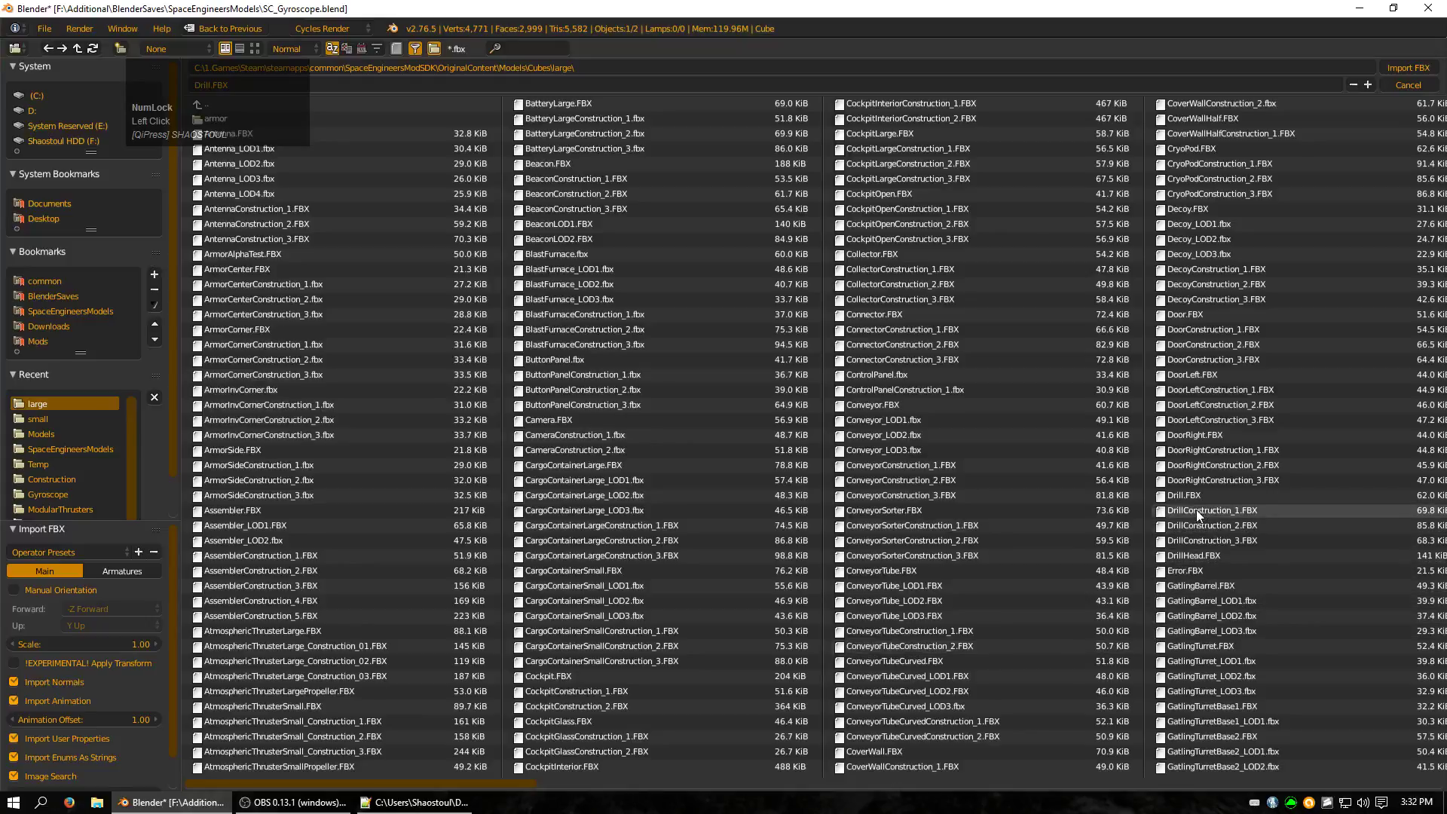
click(1195, 496)
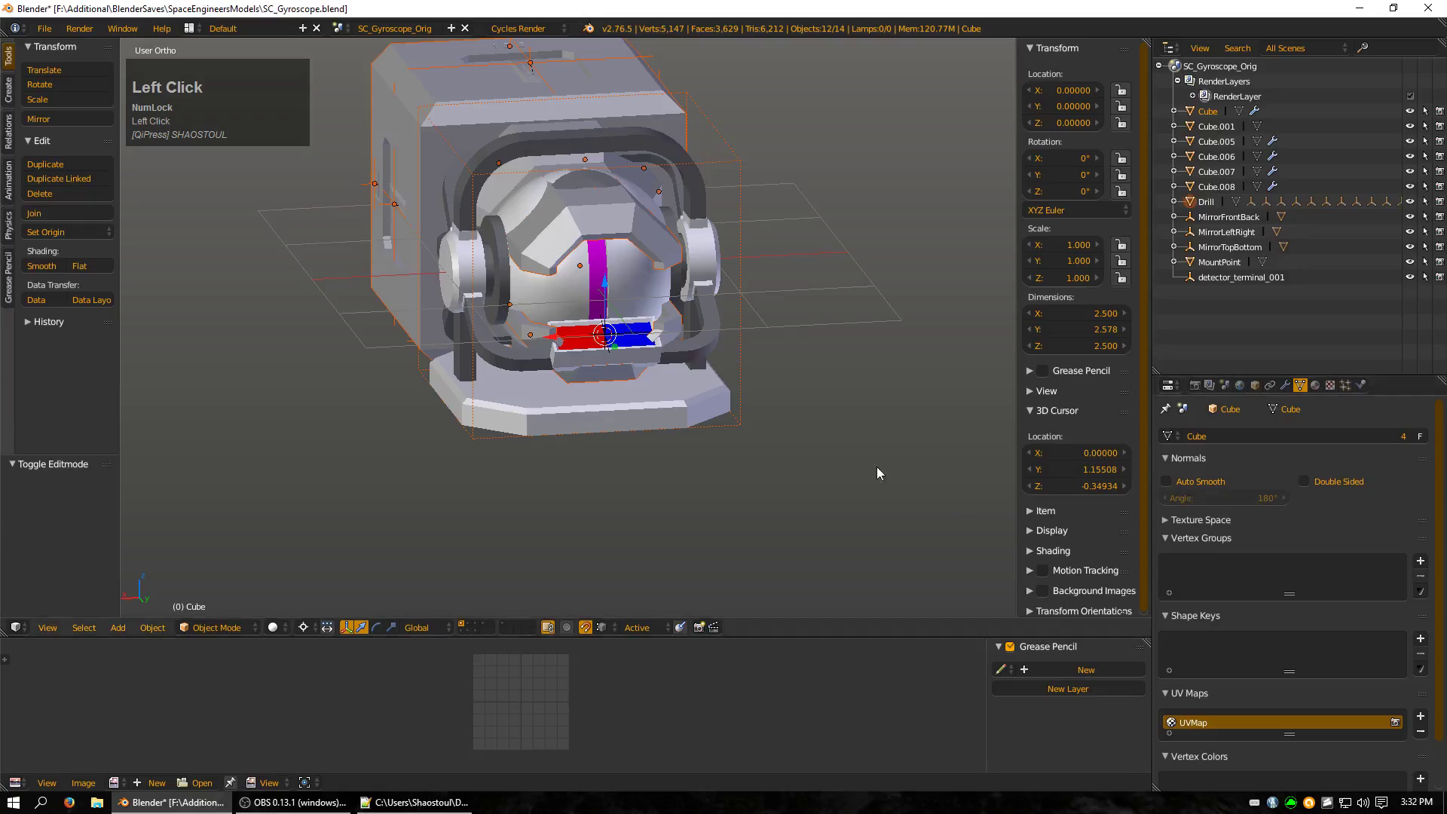
scroll(down, 3)
Slide the drill along X beside the gyroscope and expand its hierarchy in the Outliner.
key(g)
key(x)
click(180, 294)
drag(424, 298, 1178, 206)
click(1178, 206)
scroll(down, 3)
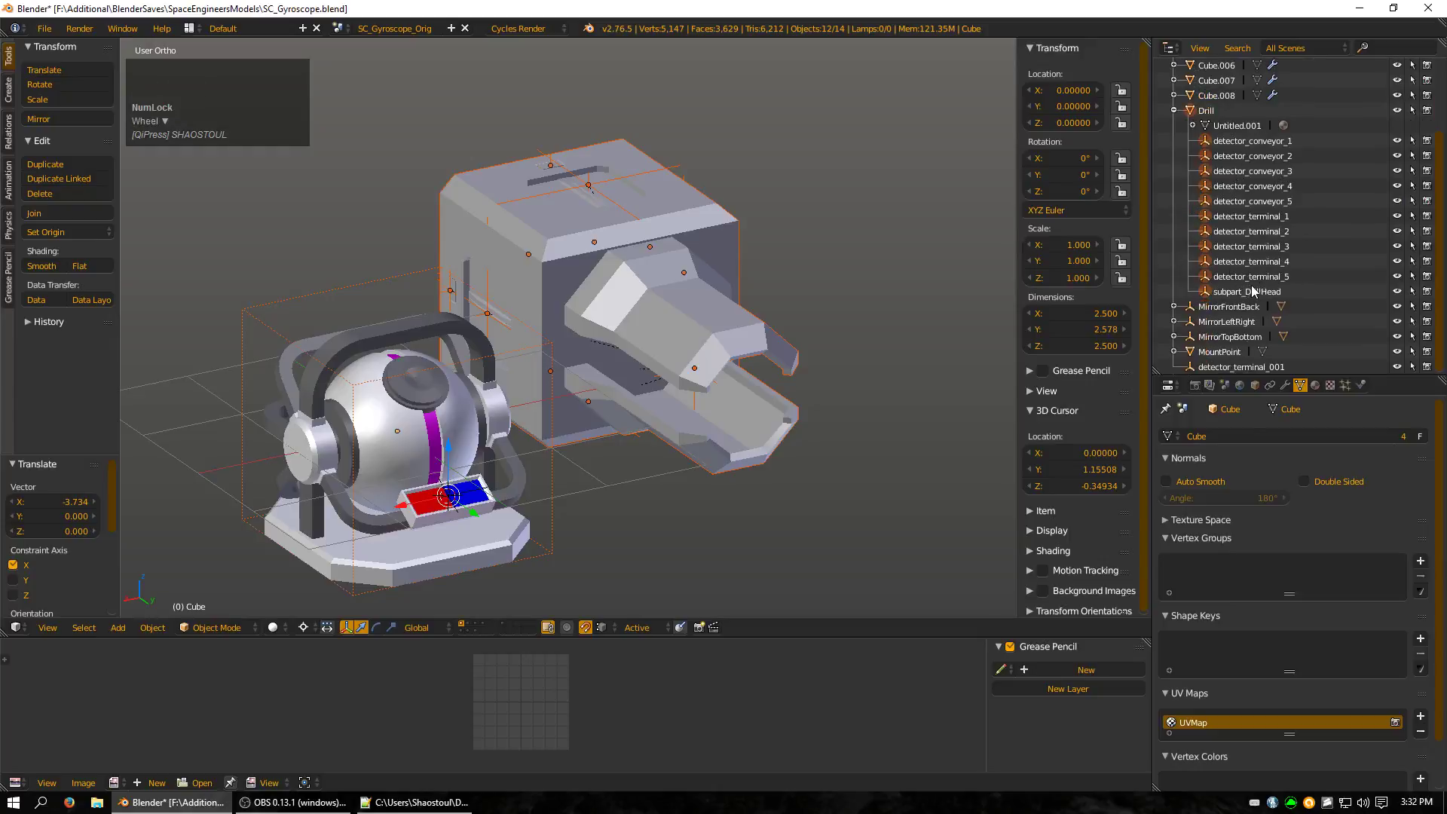
click(1269, 226)
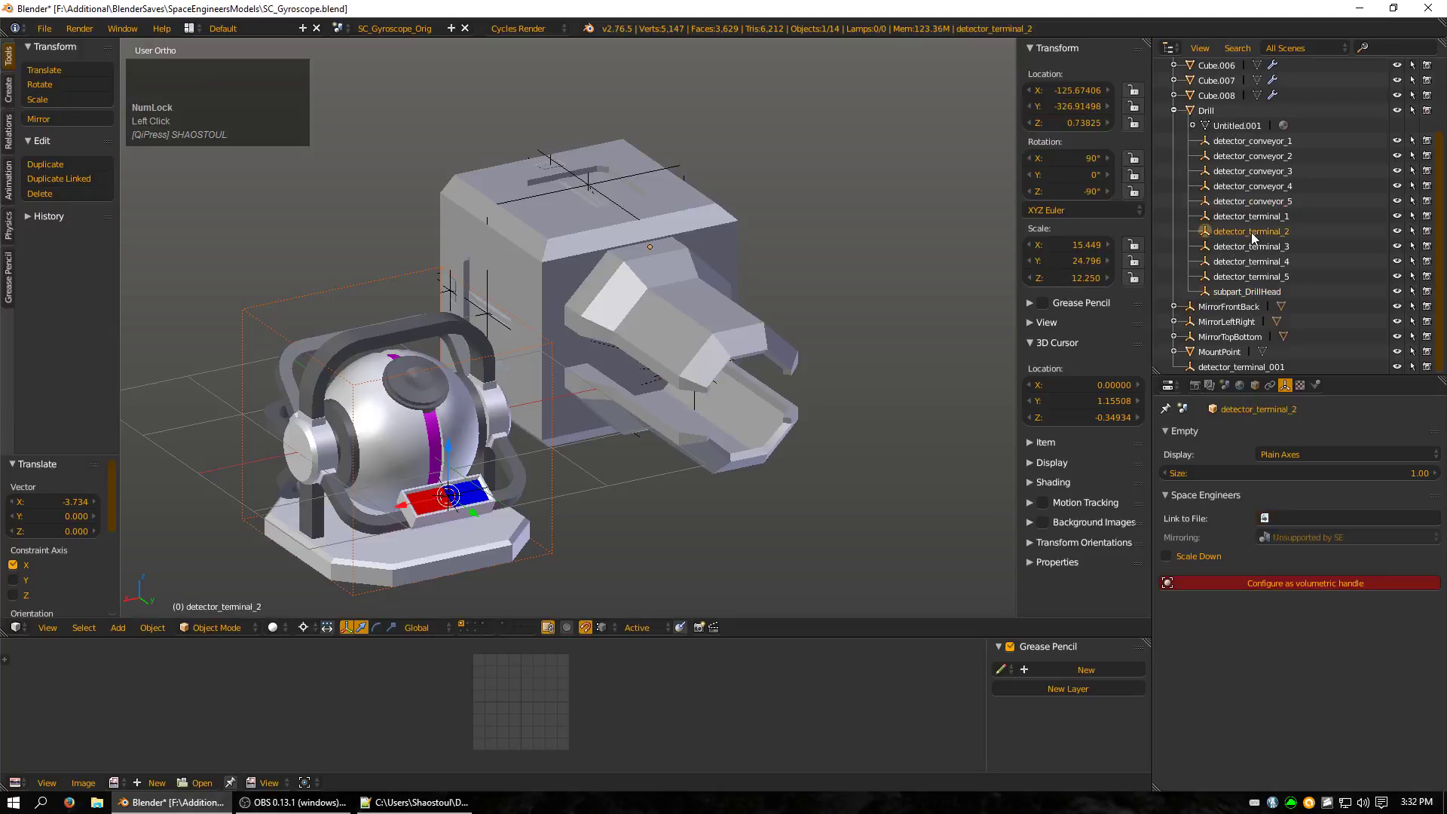
click(1253, 230)
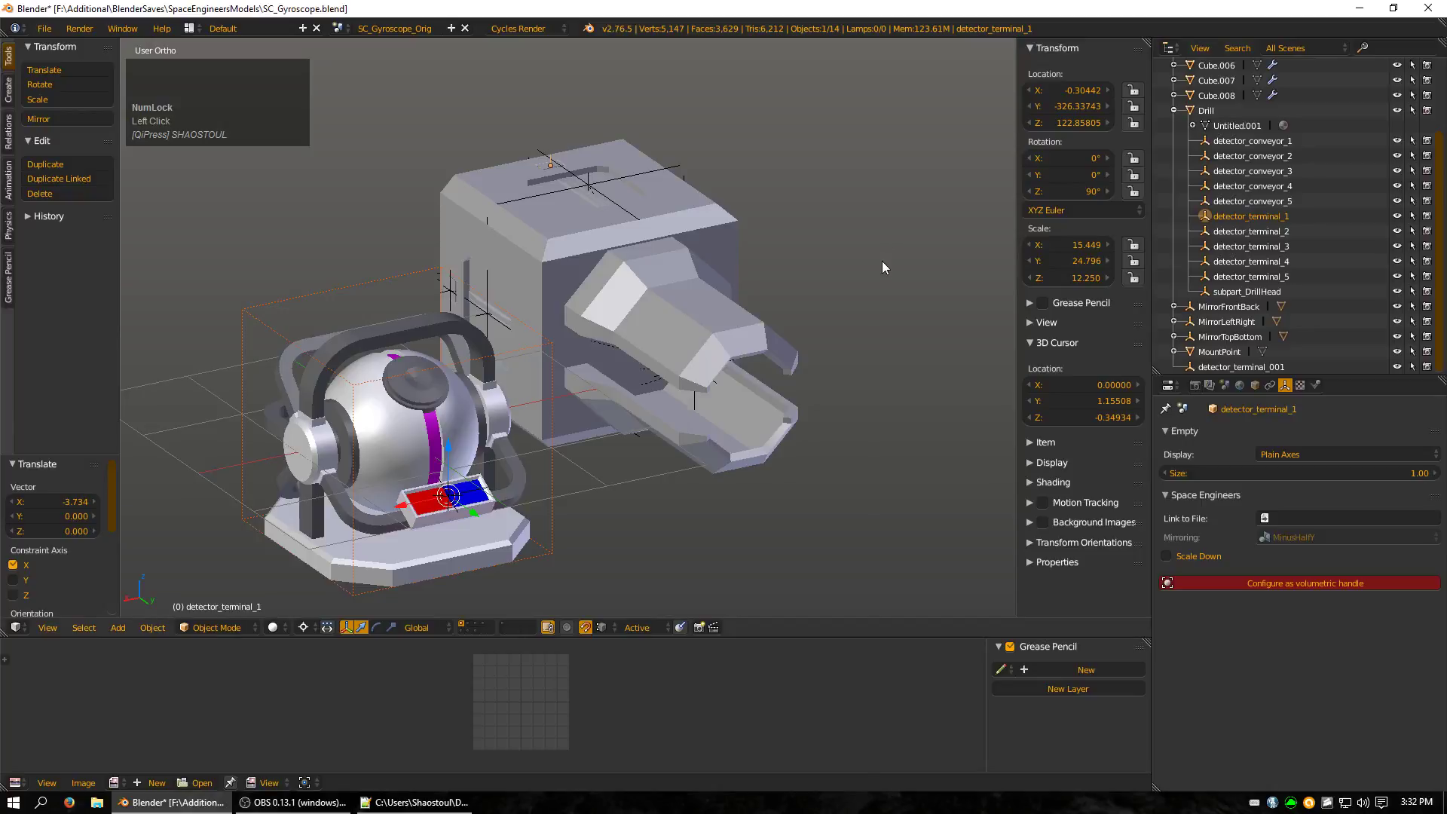
right_click(594, 269)
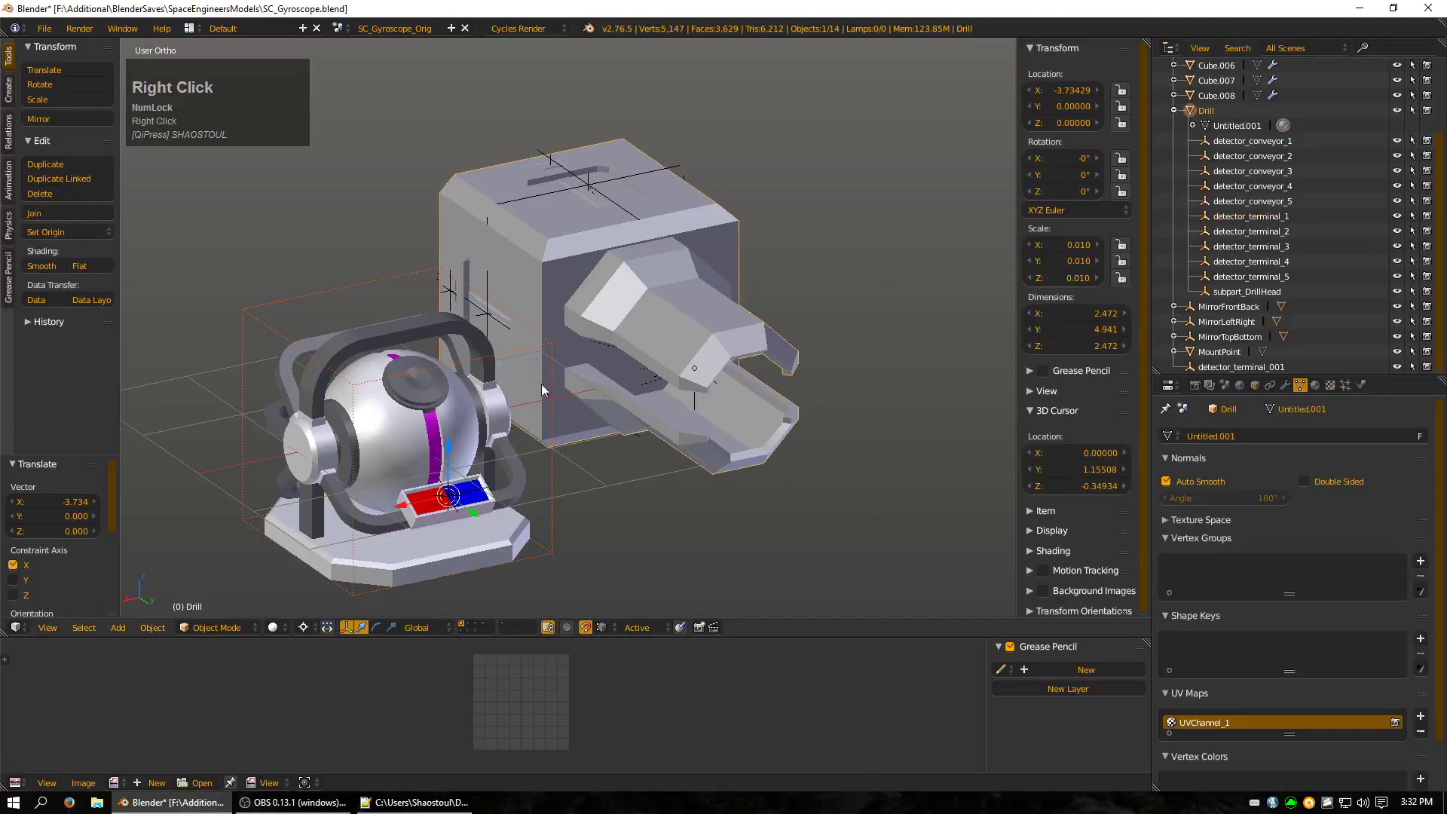
drag(678, 410, 1239, 304)
click(1240, 303)
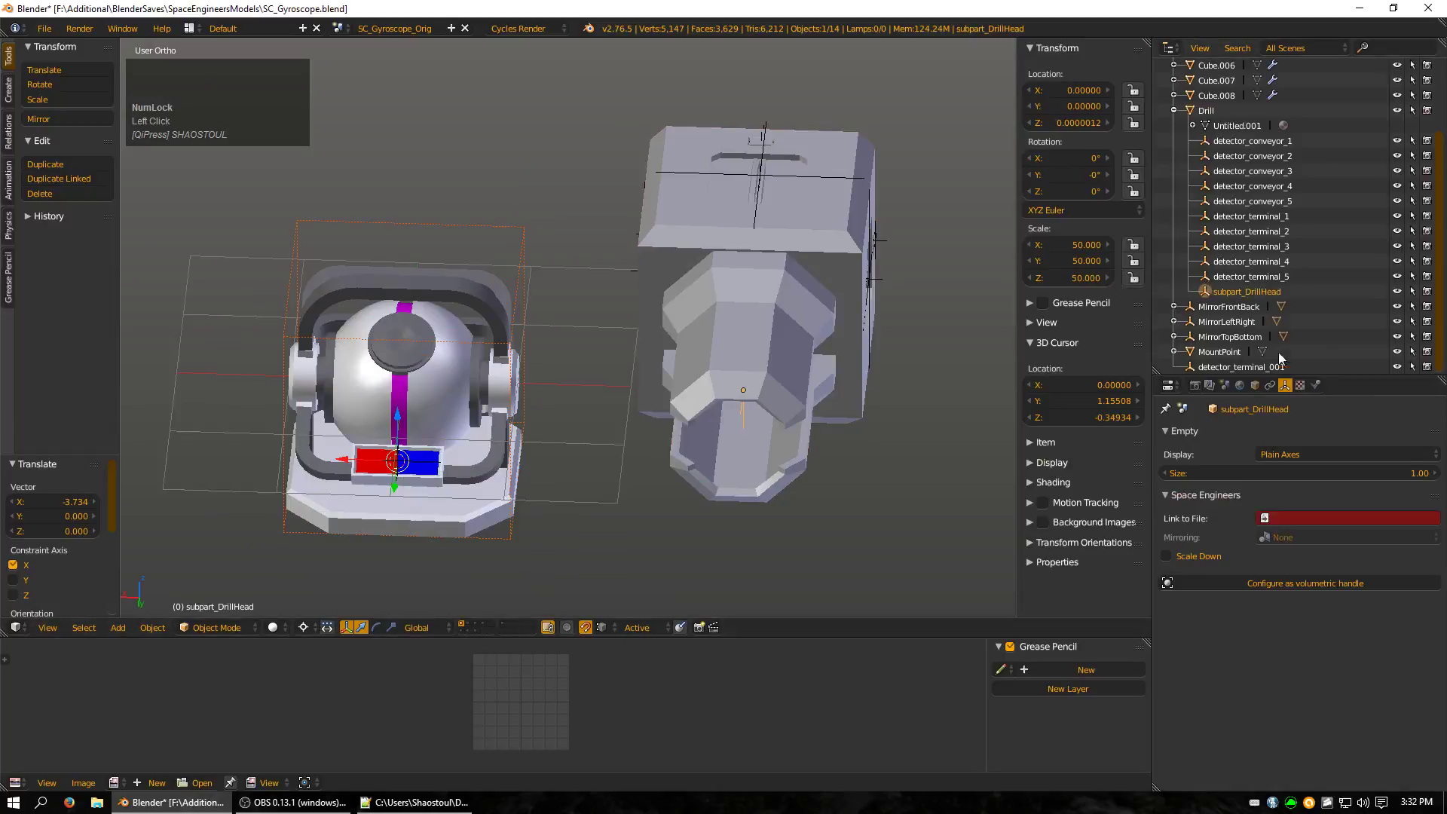
Enter 'DrillHead' in subpart_DrillHead's Space Engineers Link to File field and confirm it.
click(1287, 394)
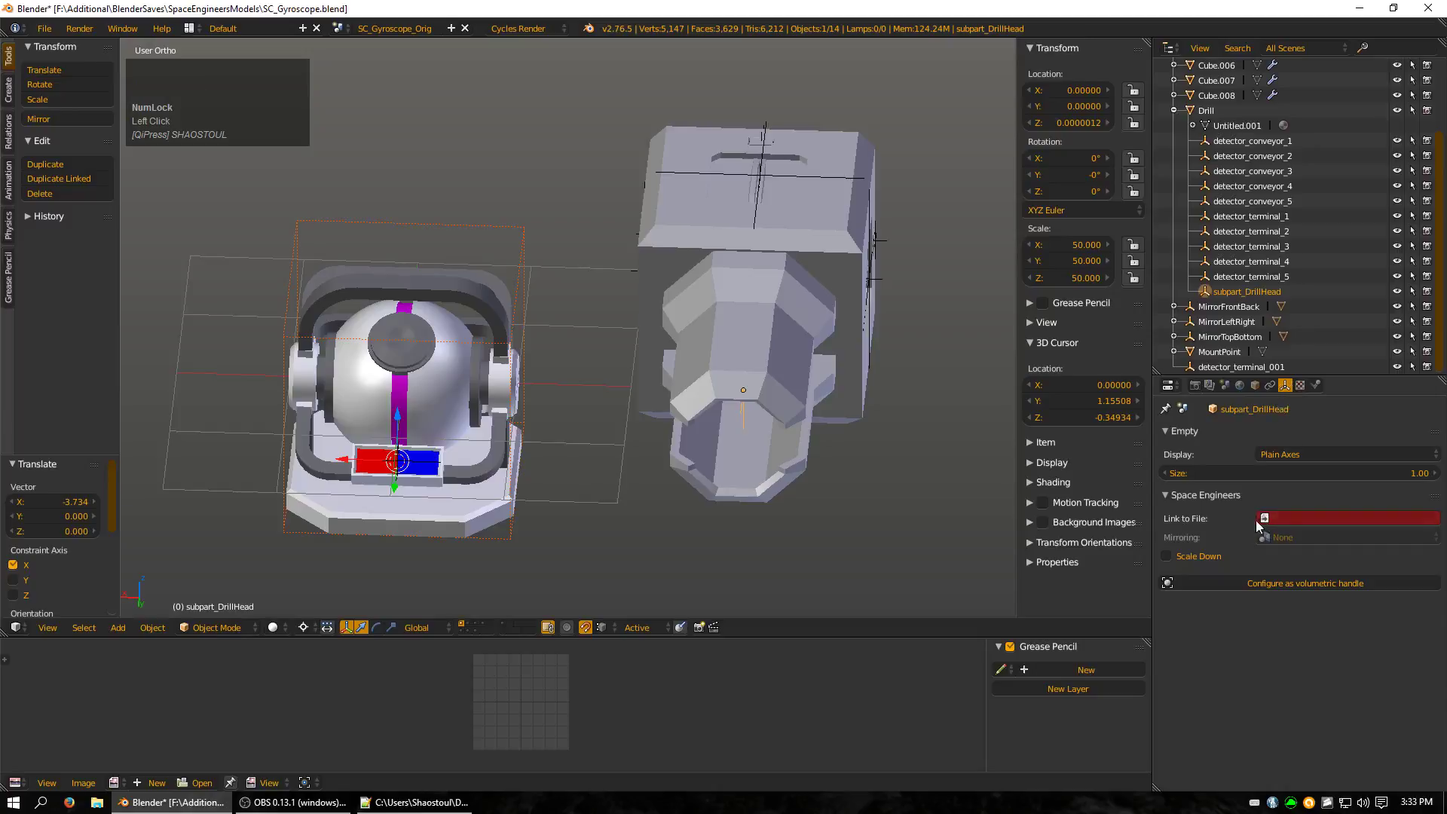
click(1295, 526)
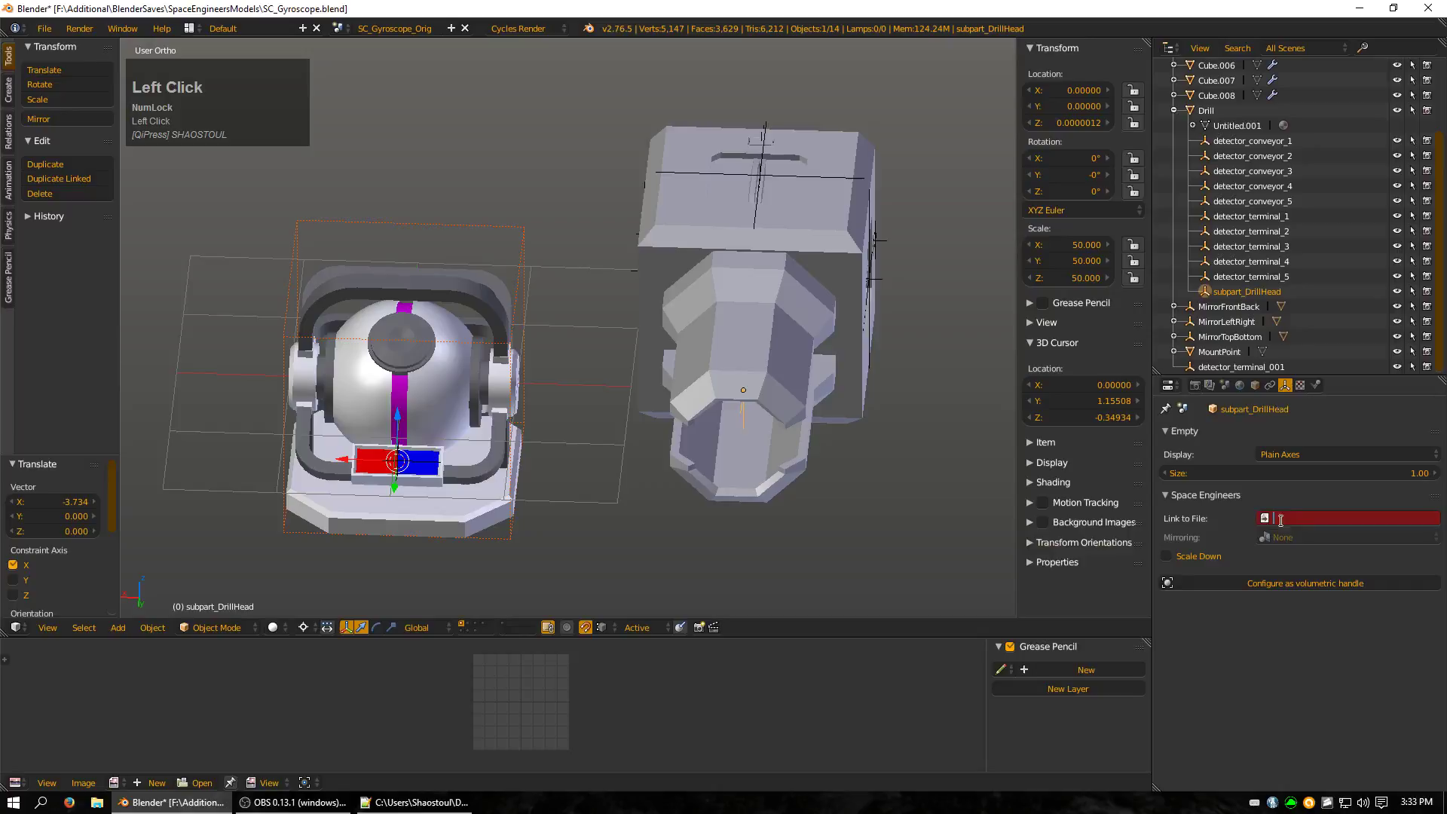
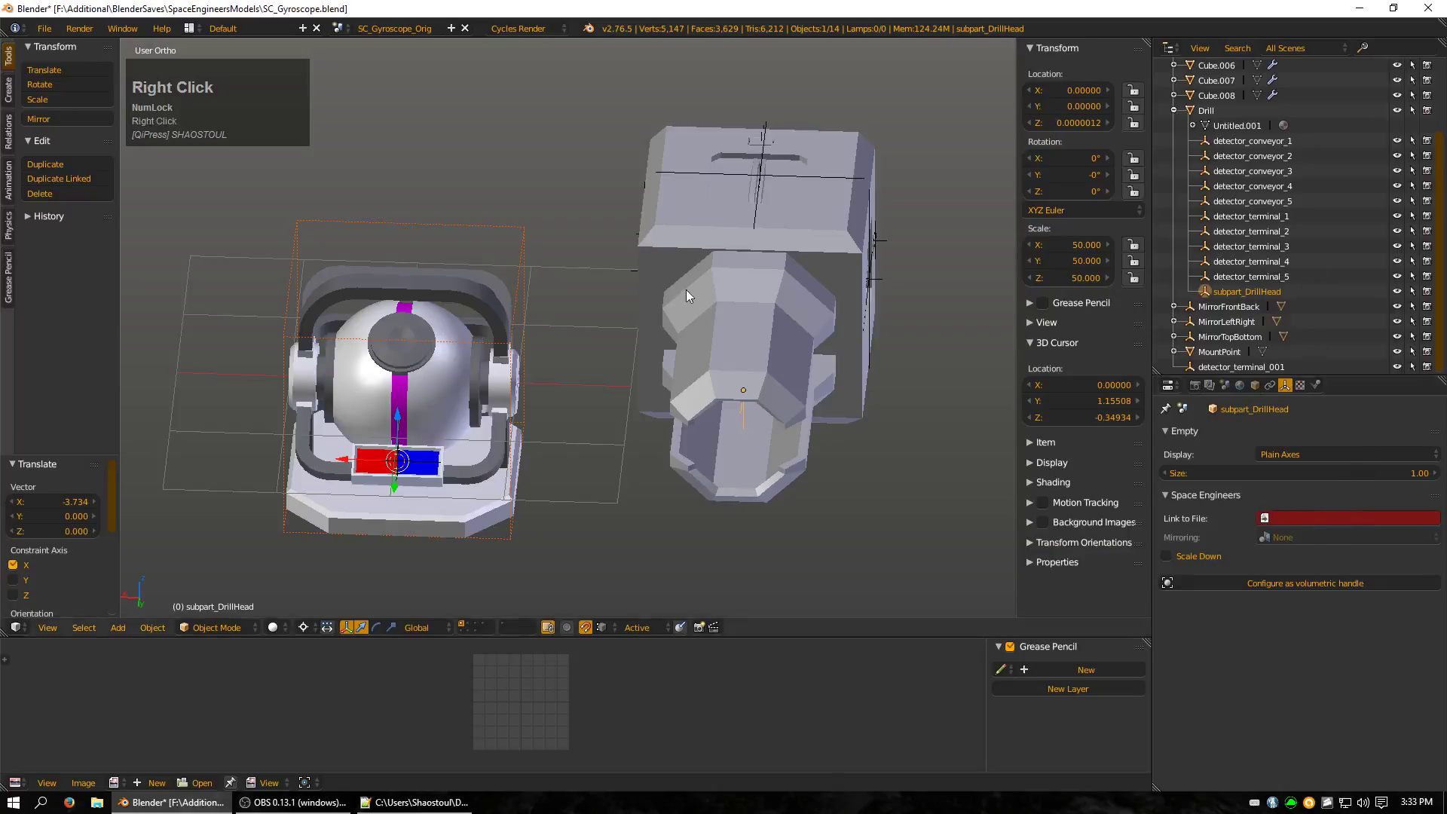
drag(665, 342, 1255, 294)
click(1255, 295)
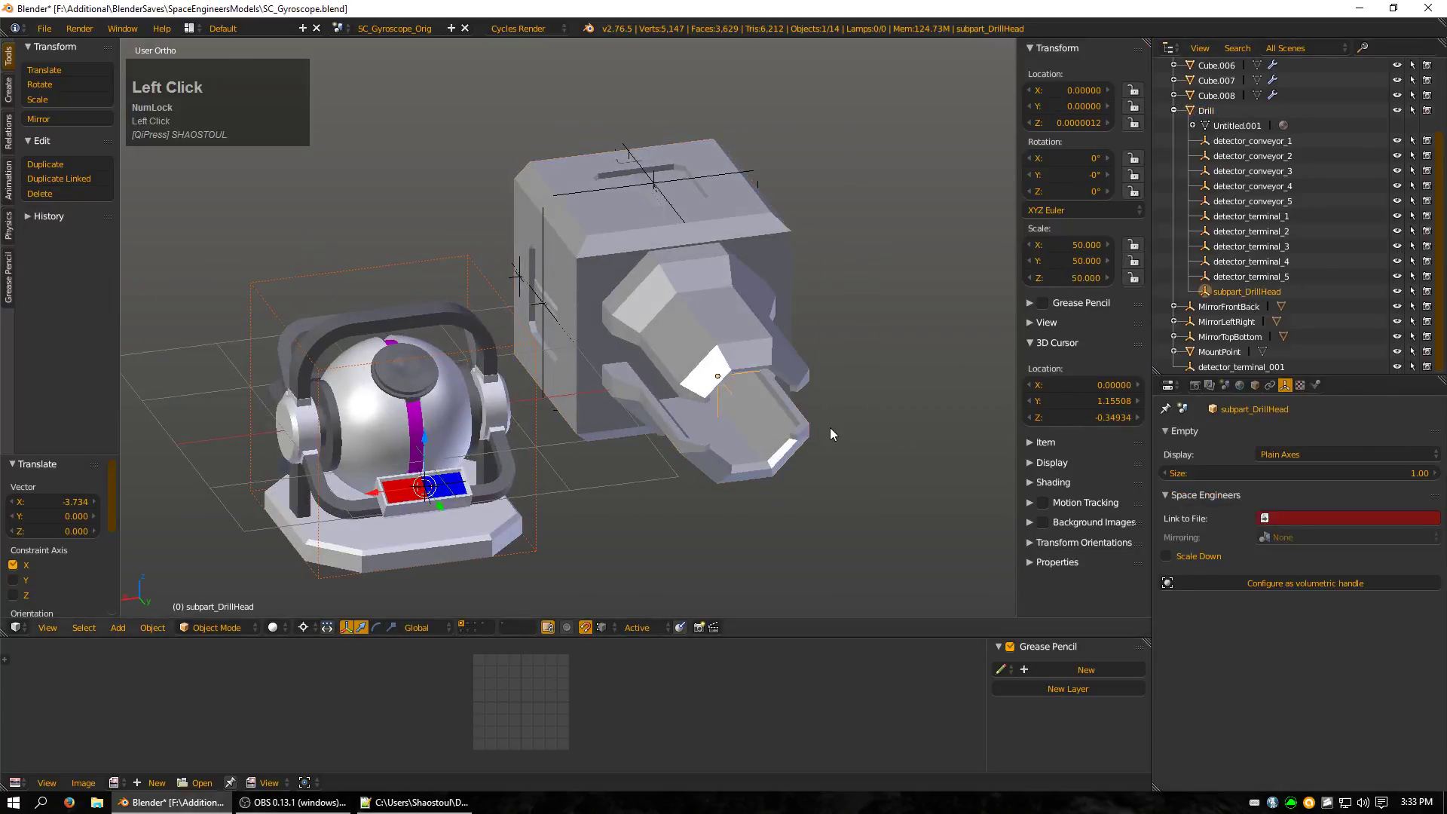
click(1304, 519)
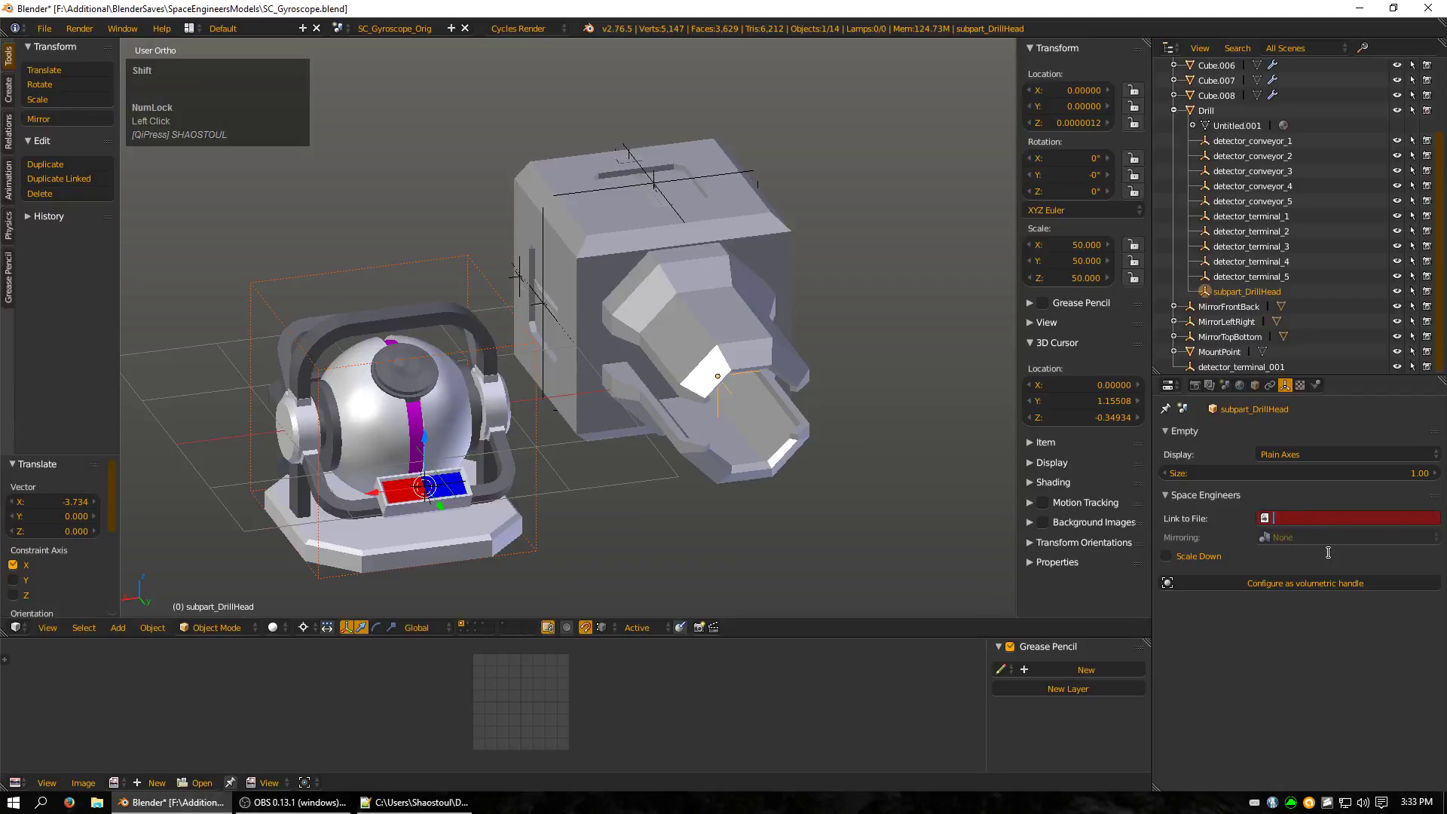
key(shift+d)
key(r)
text(rill)
key(shift+h)
key(e)
text(ead)
click(1335, 637)
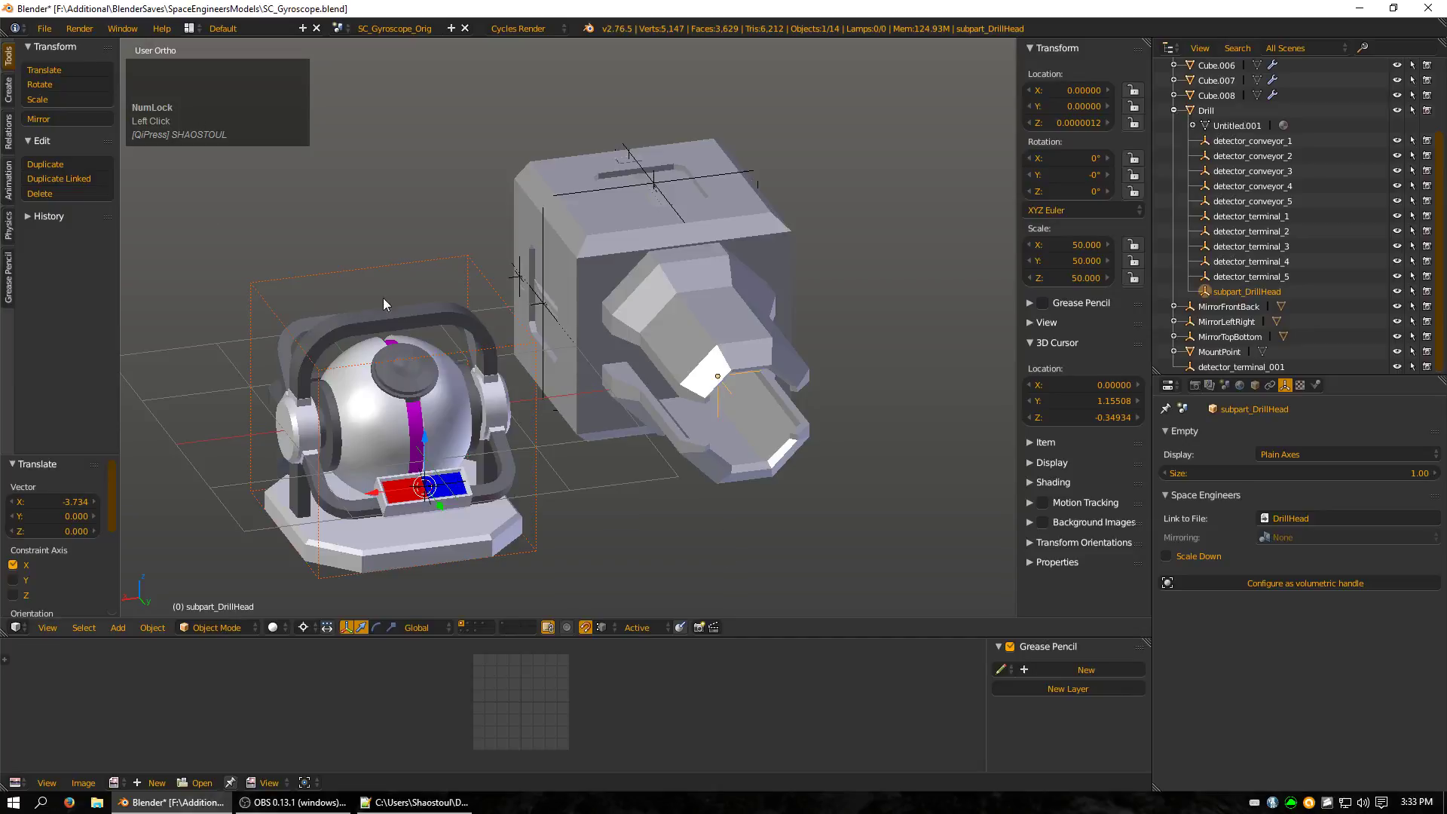
Import the DrillHead model as an FBX into the scene.
click(52, 27)
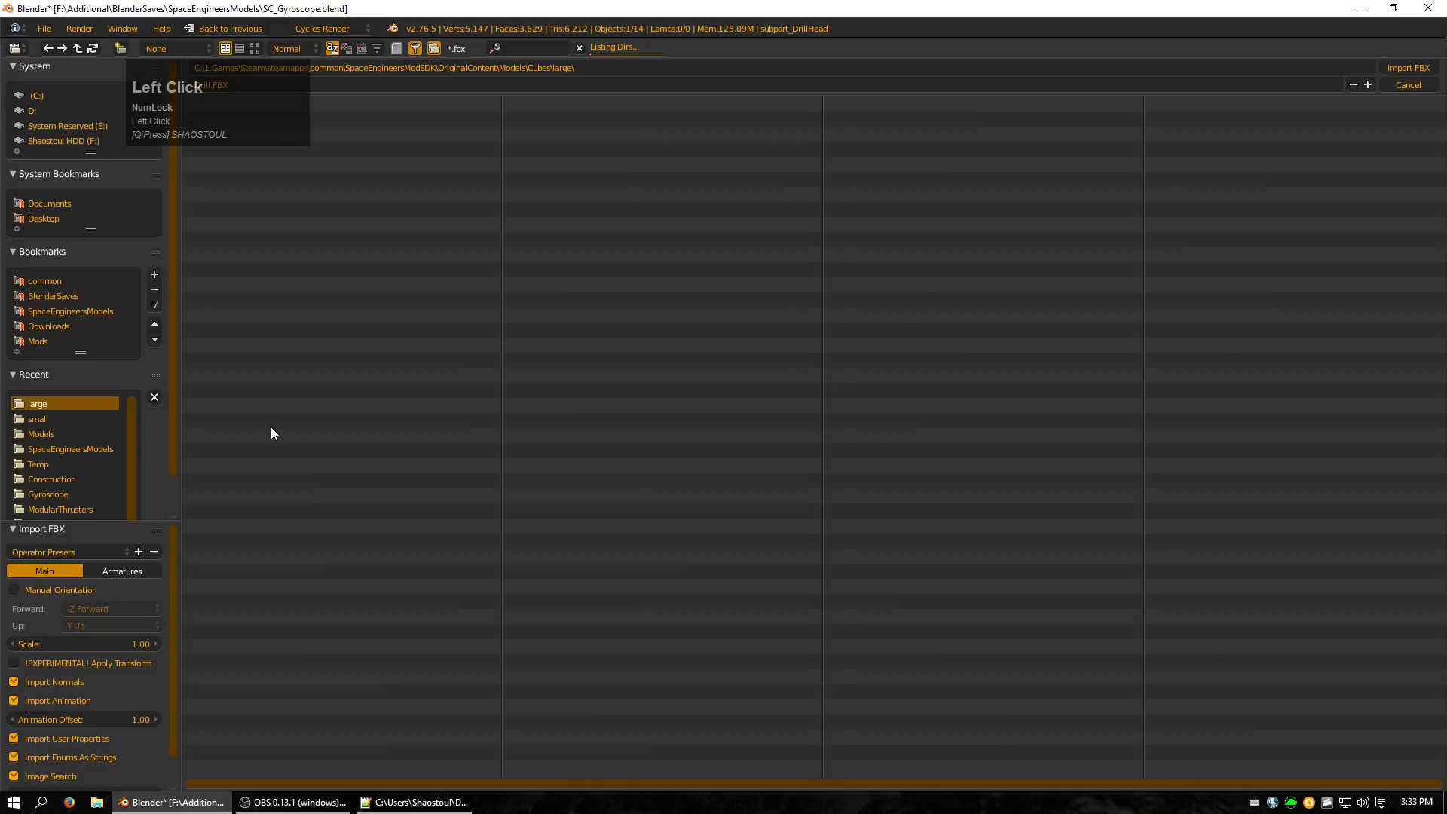
scroll(down, 3)
click(1118, 567)
scroll(down, 3)
key(g)
key(x)
click(747, 513)
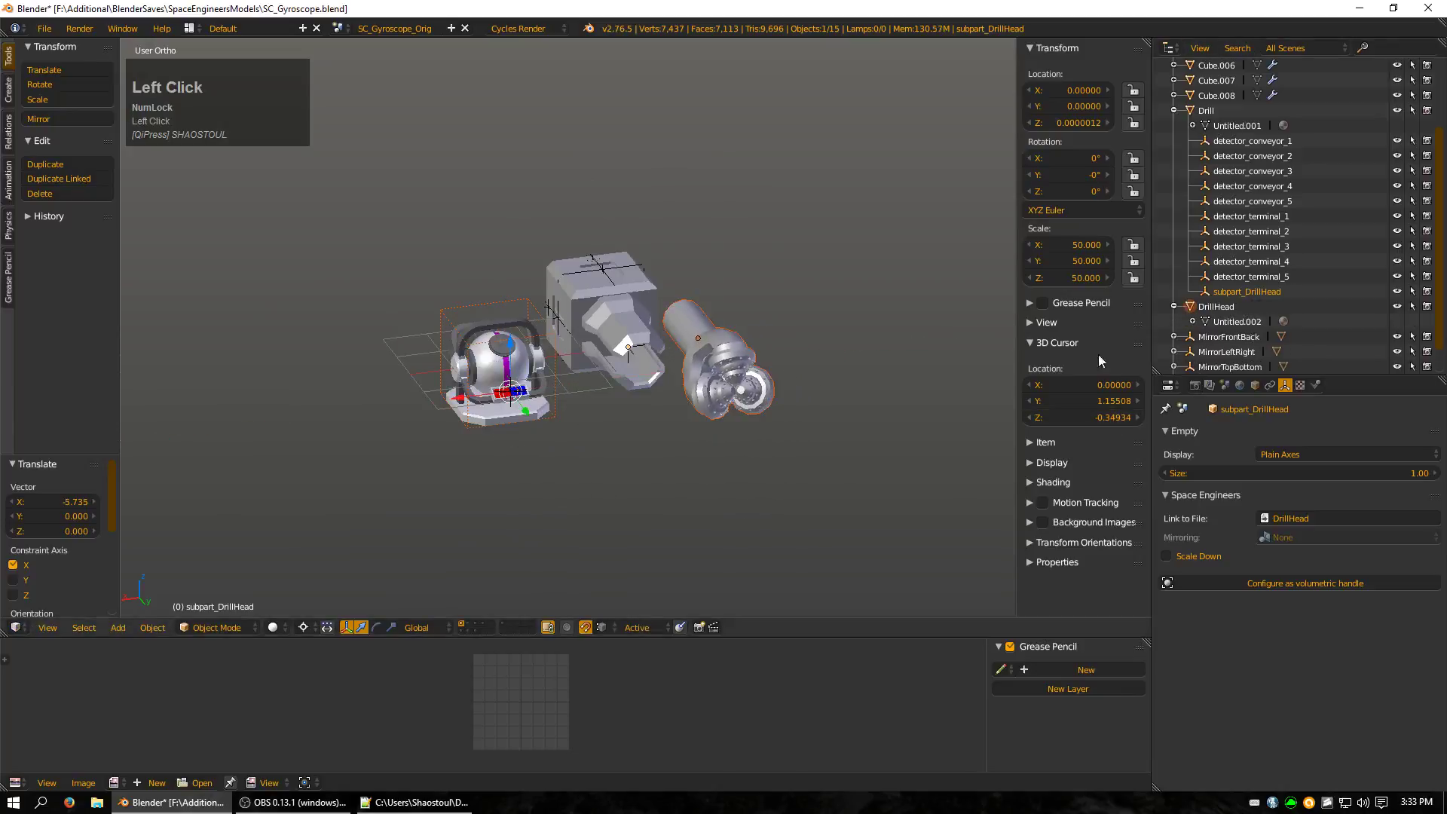
scroll(up, 3)
Select the imported drill head mesh and inspect the drill arm from several angles.
right_click(925, 398)
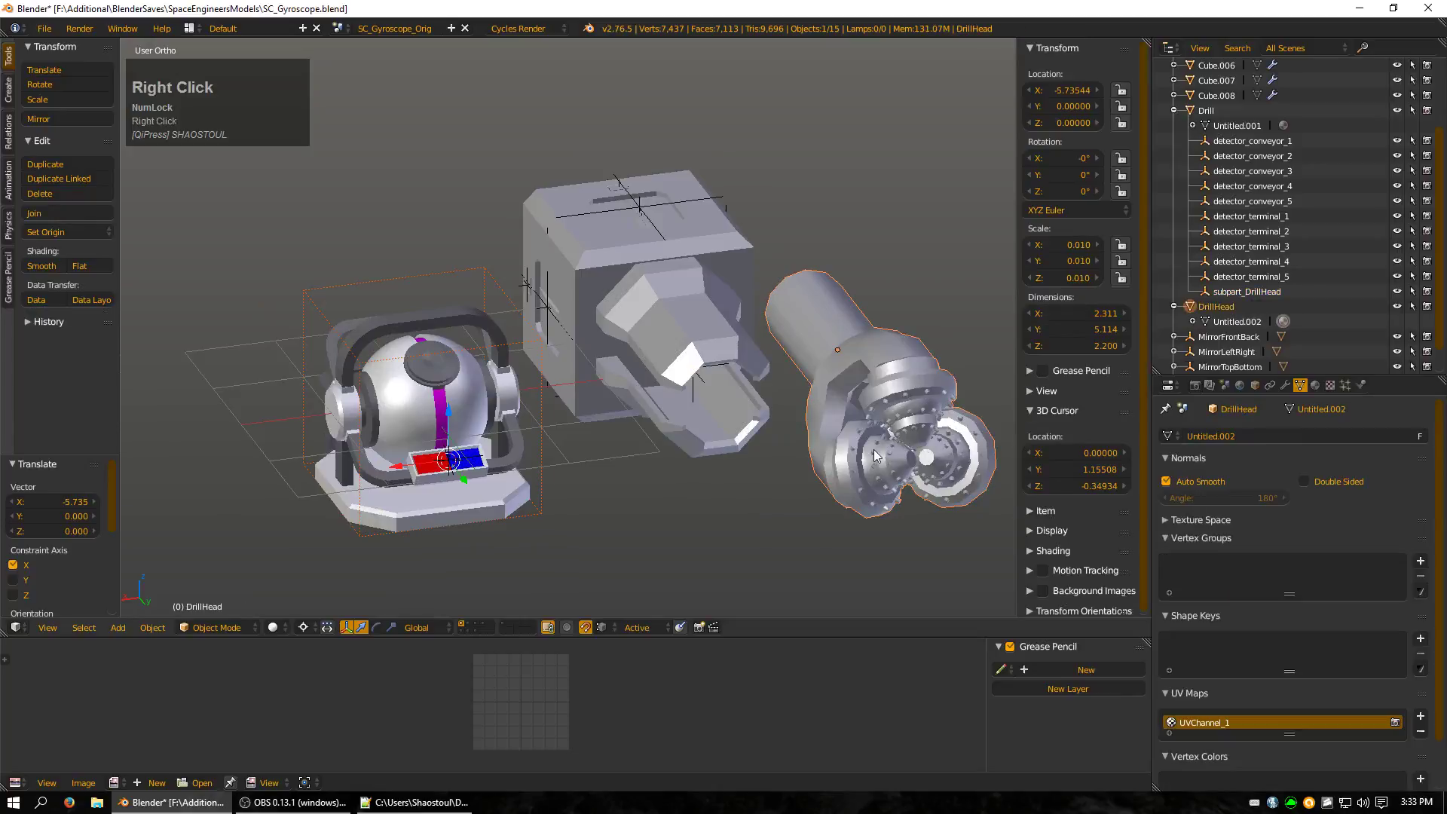
drag(834, 457, 907, 442)
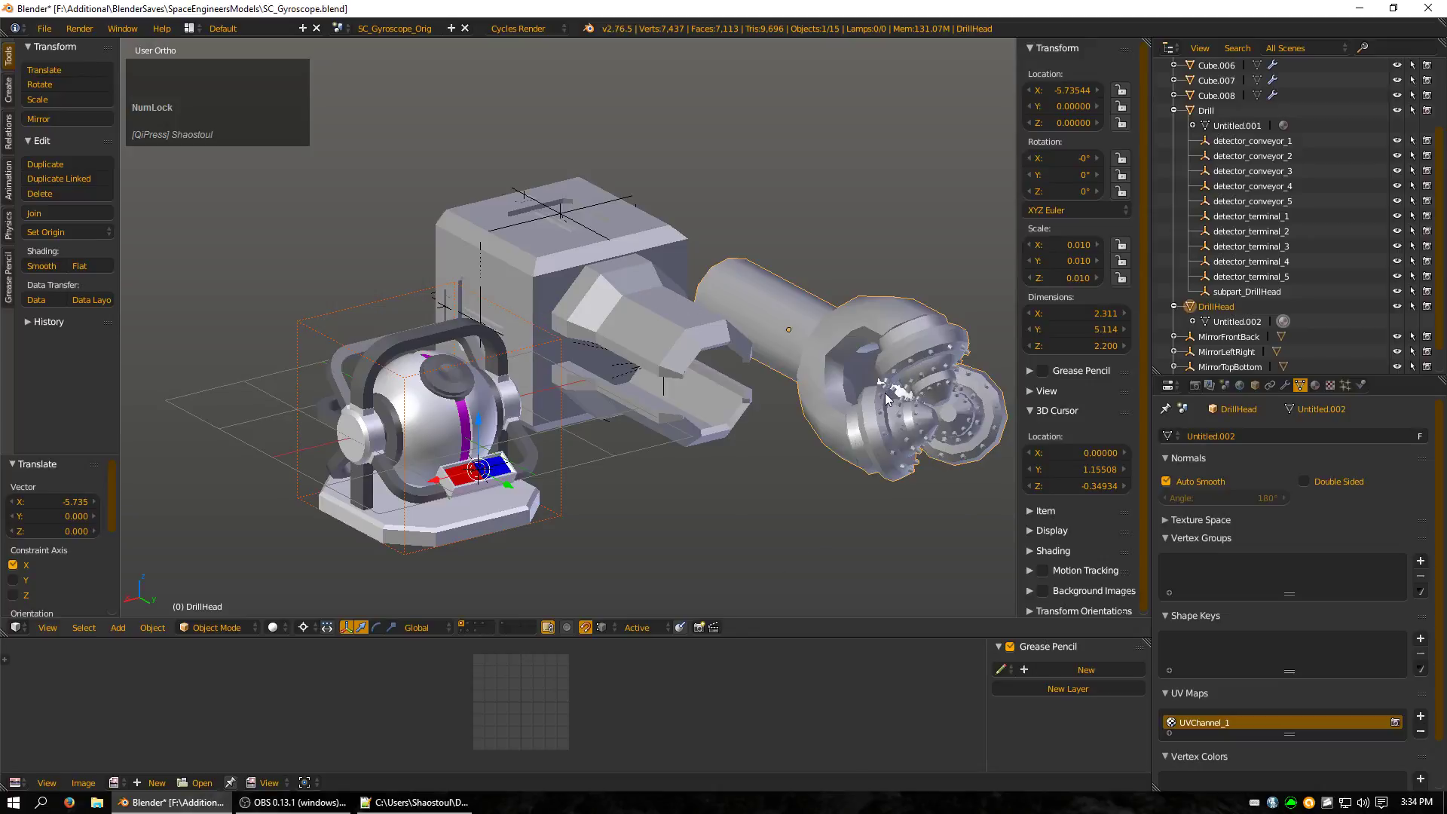
drag(889, 401, 846, 409)
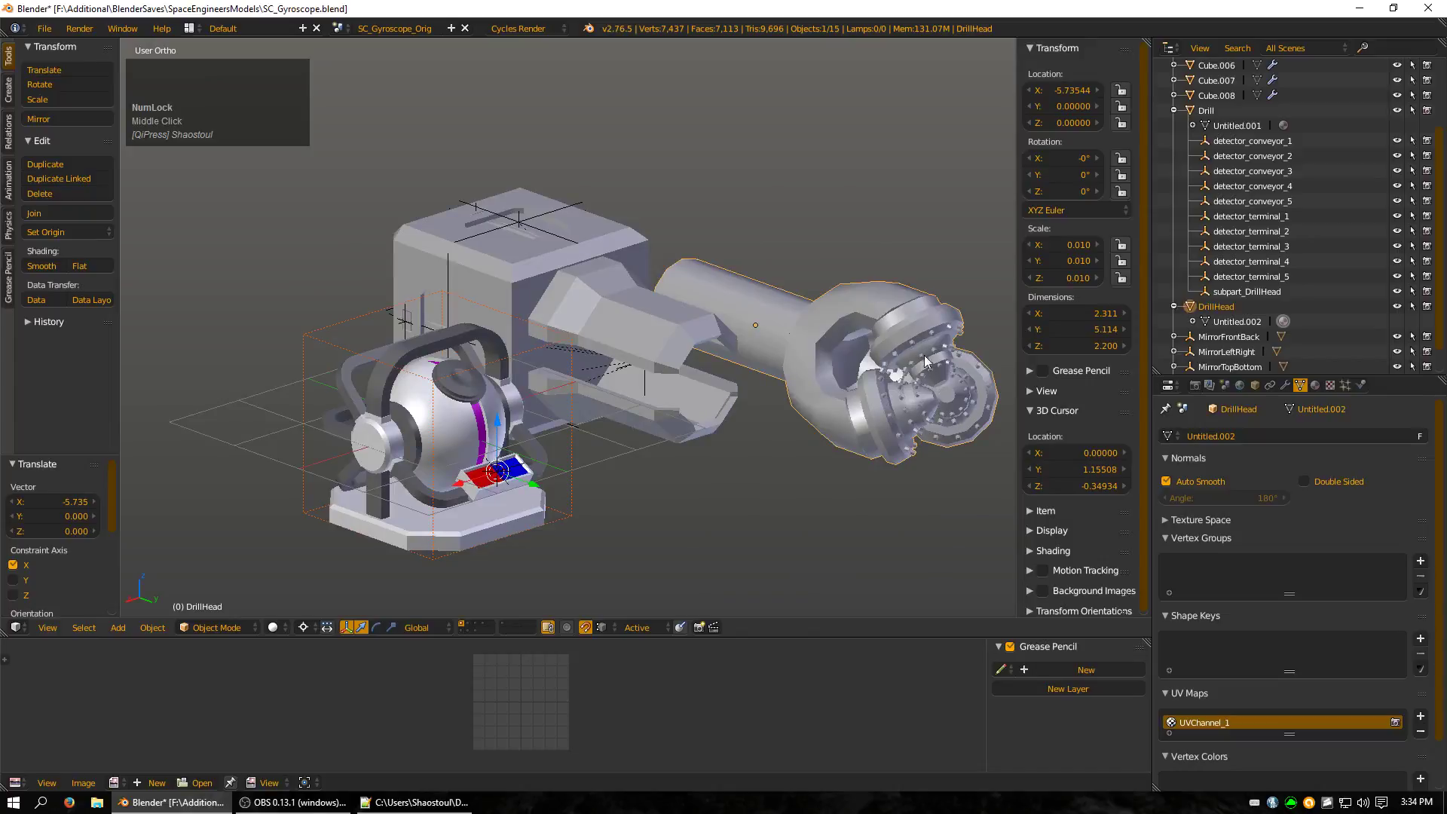
drag(842, 397, 804, 406)
drag(804, 406, 751, 368)
scroll(up, 3)
middle_click(836, 342)
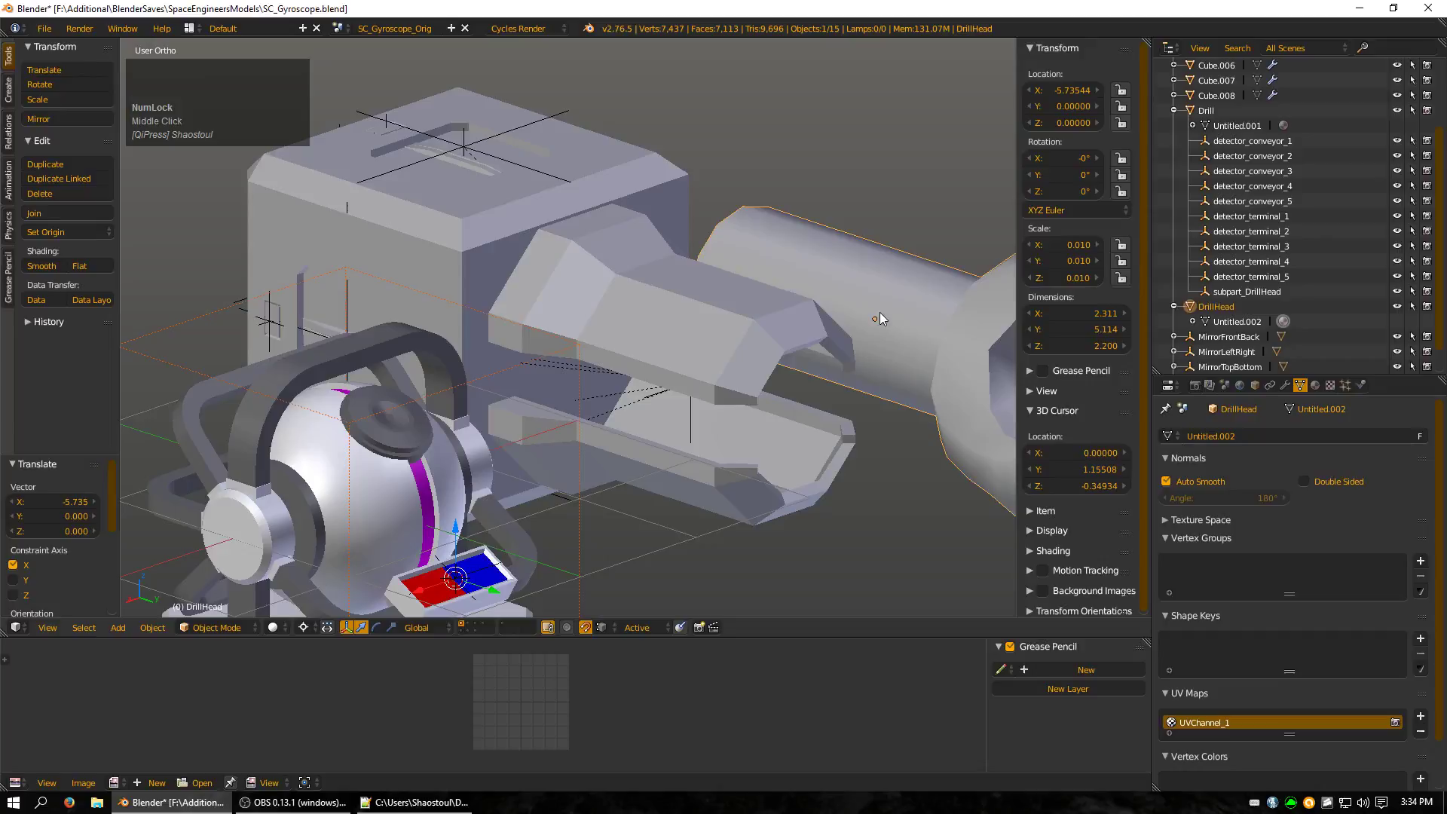
scroll(down, 3)
scroll(down, 3)
scroll(up, 3)
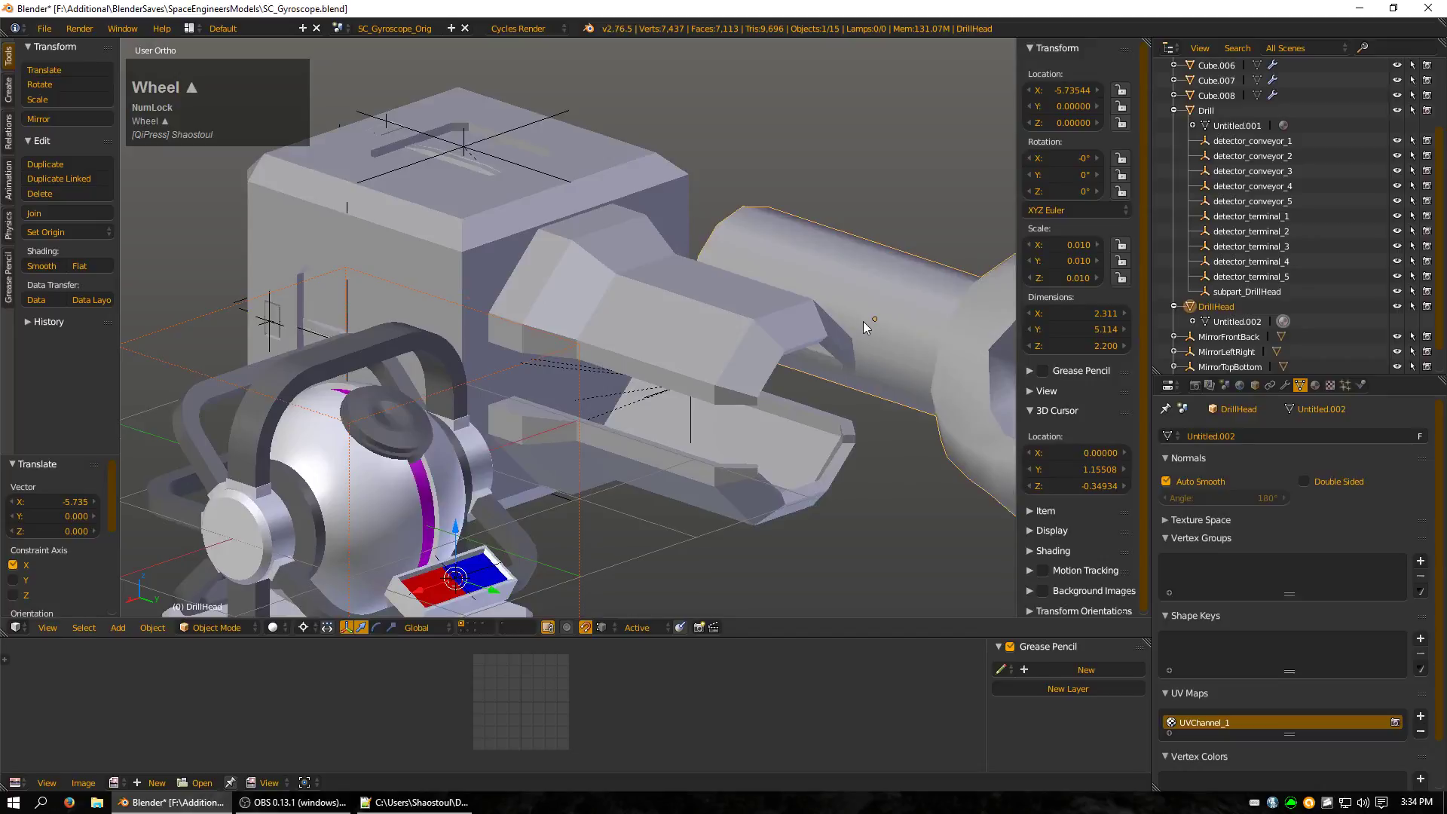
middle_click(857, 415)
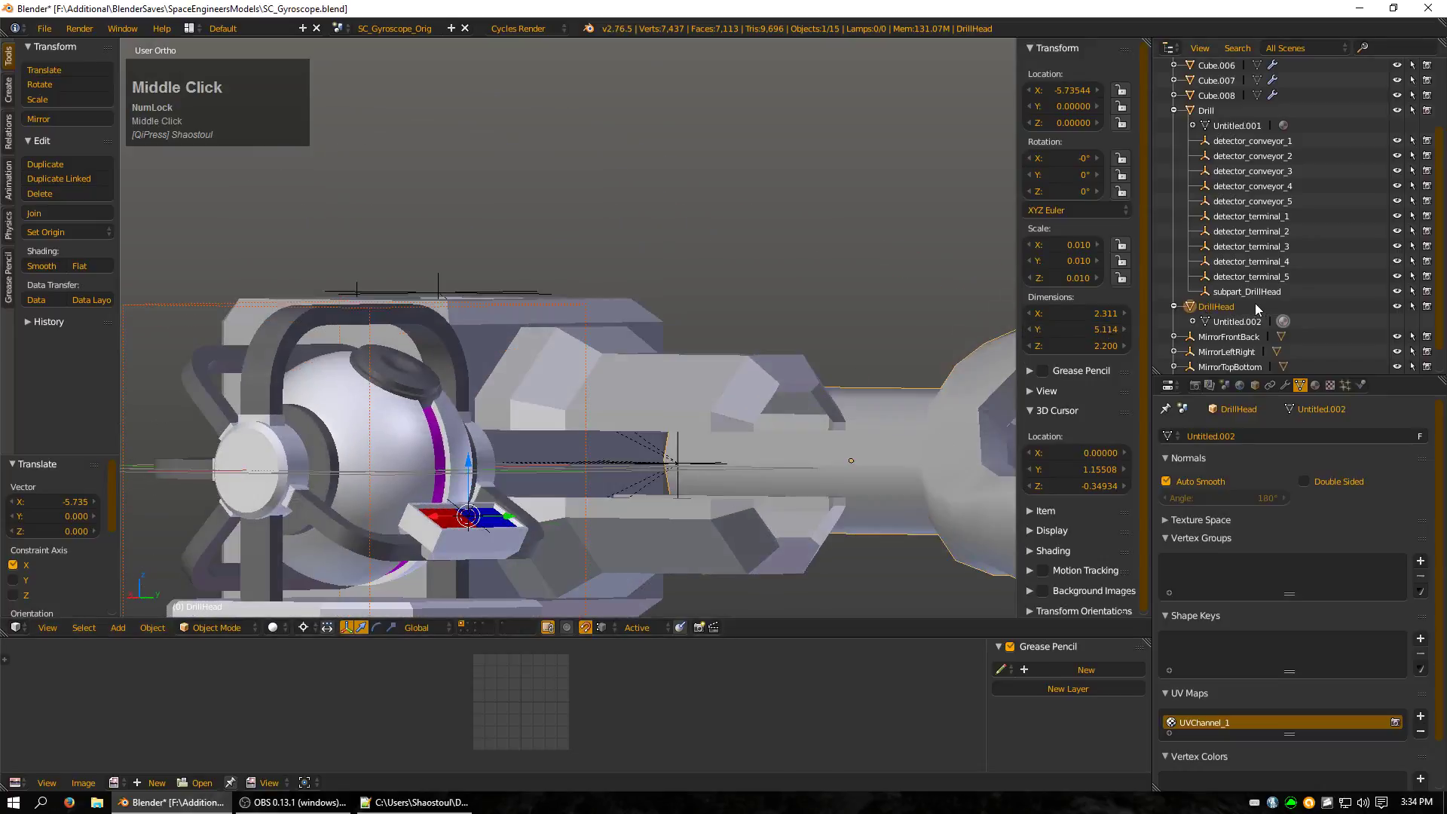
Slide the drill head along X to X = -3.73429 at the end of the drill arm.
click(1259, 303)
middle_click(824, 456)
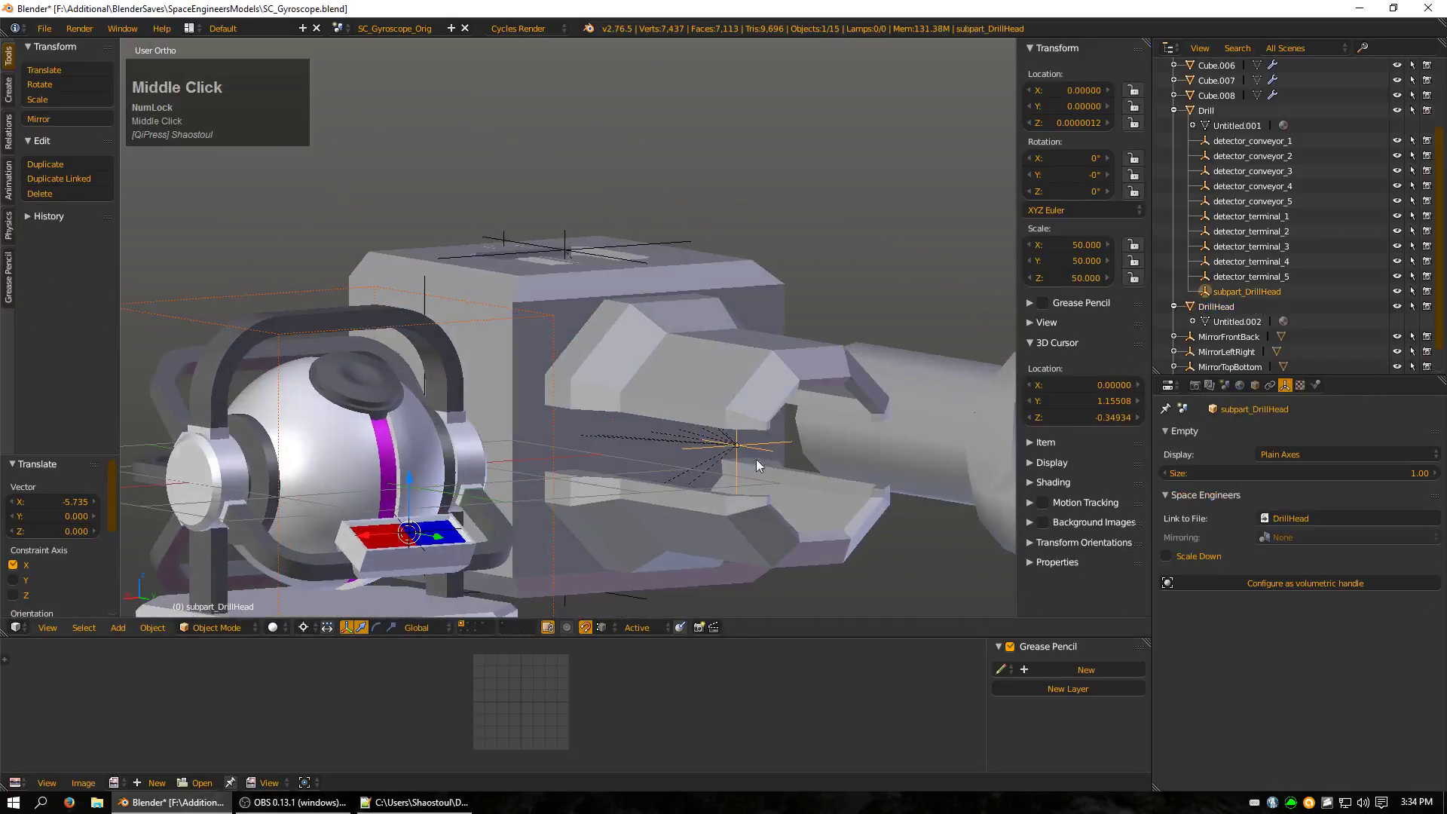
right_click(947, 403)
key(g)
click(742, 459)
scroll(down, 3)
drag(663, 425, 705, 460)
key(Tab)
drag(902, 443, 529, 460)
scroll(down, 3)
drag(325, 432, 569, 326)
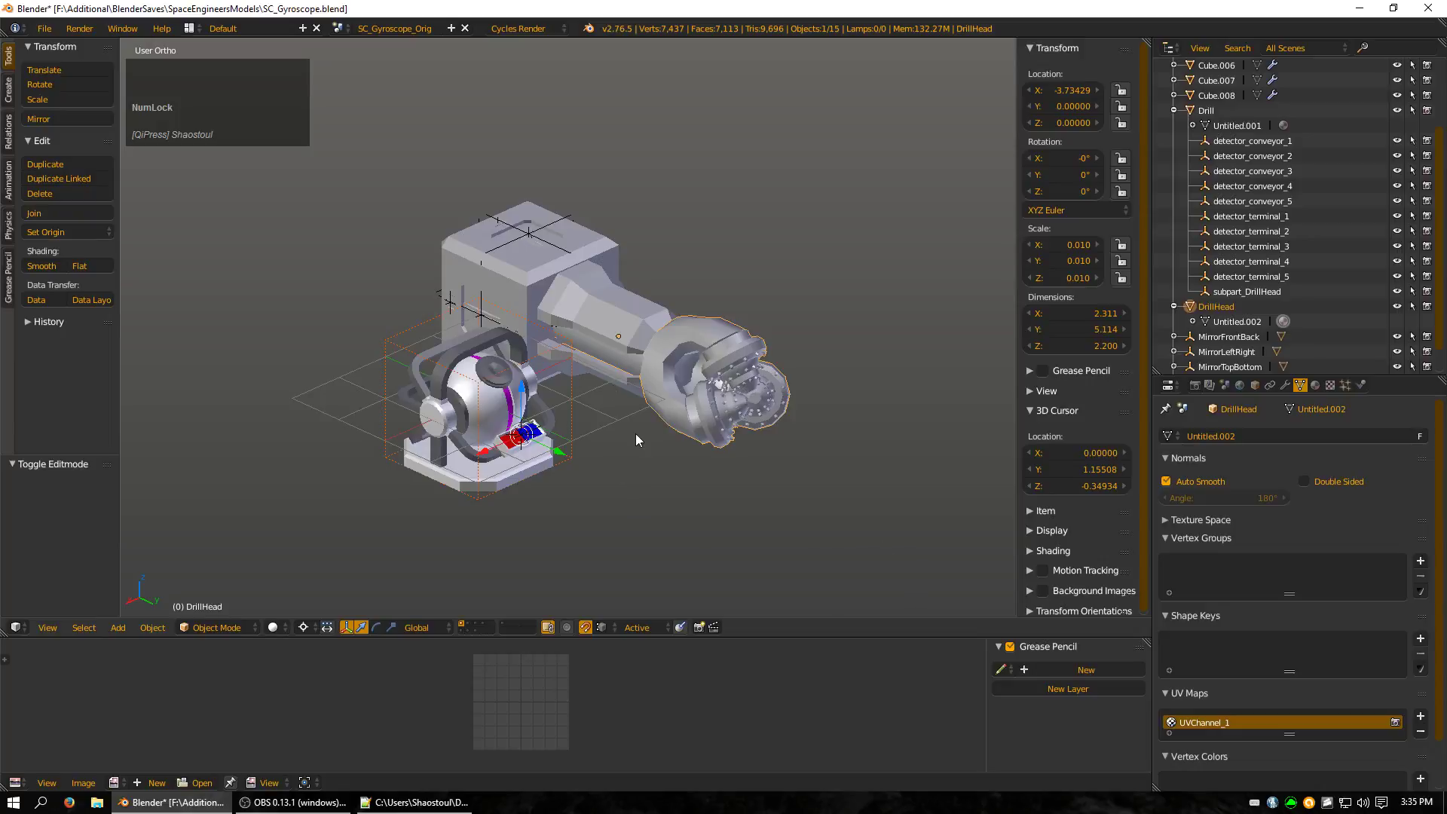
Snap the 3D cursor to the drill head's origin, cancelling a trial rotation.
key(shift+s)
click(797, 427)
key(r)
key(x)
text(rxy)
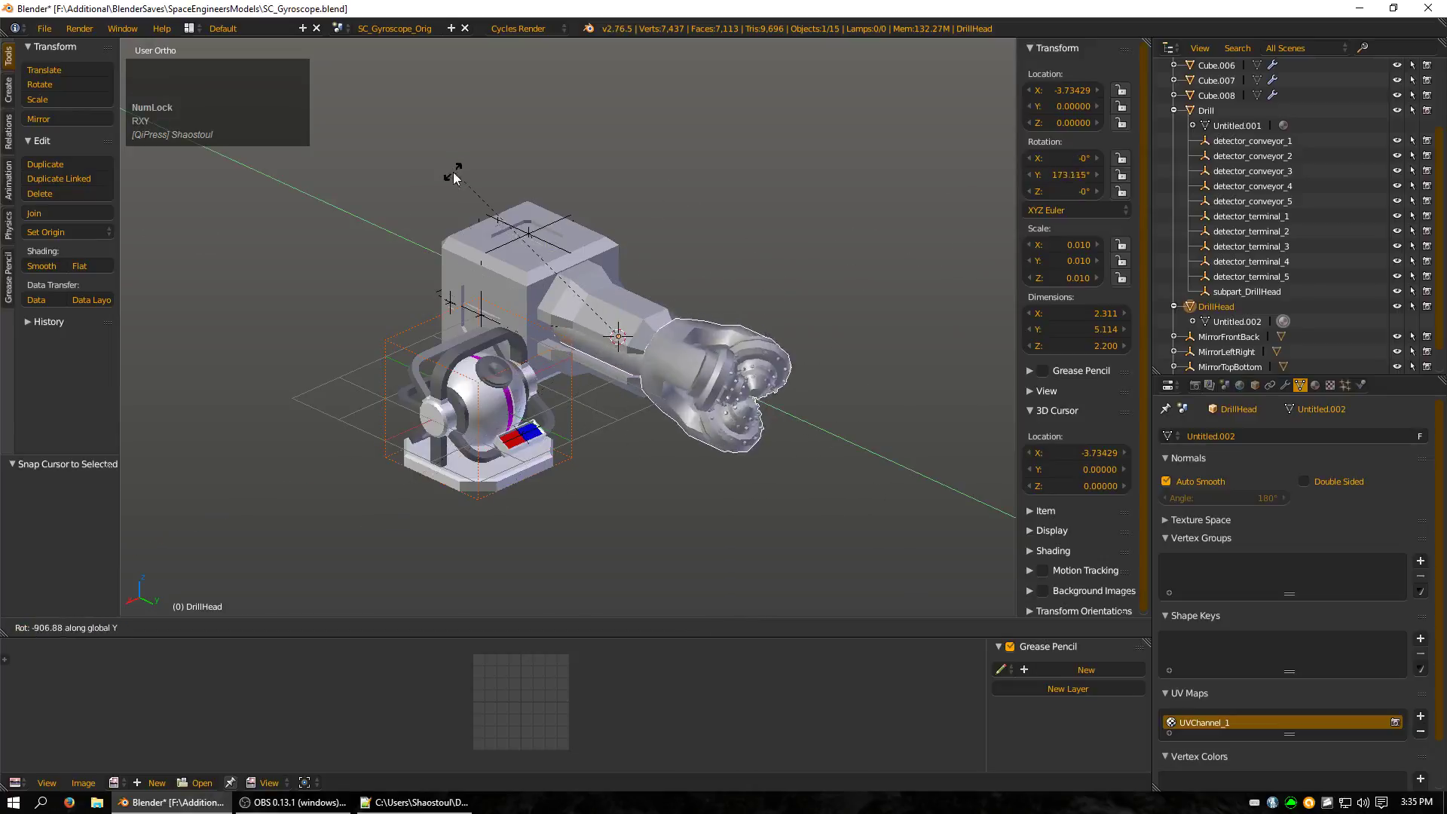
right_click(369, 354)
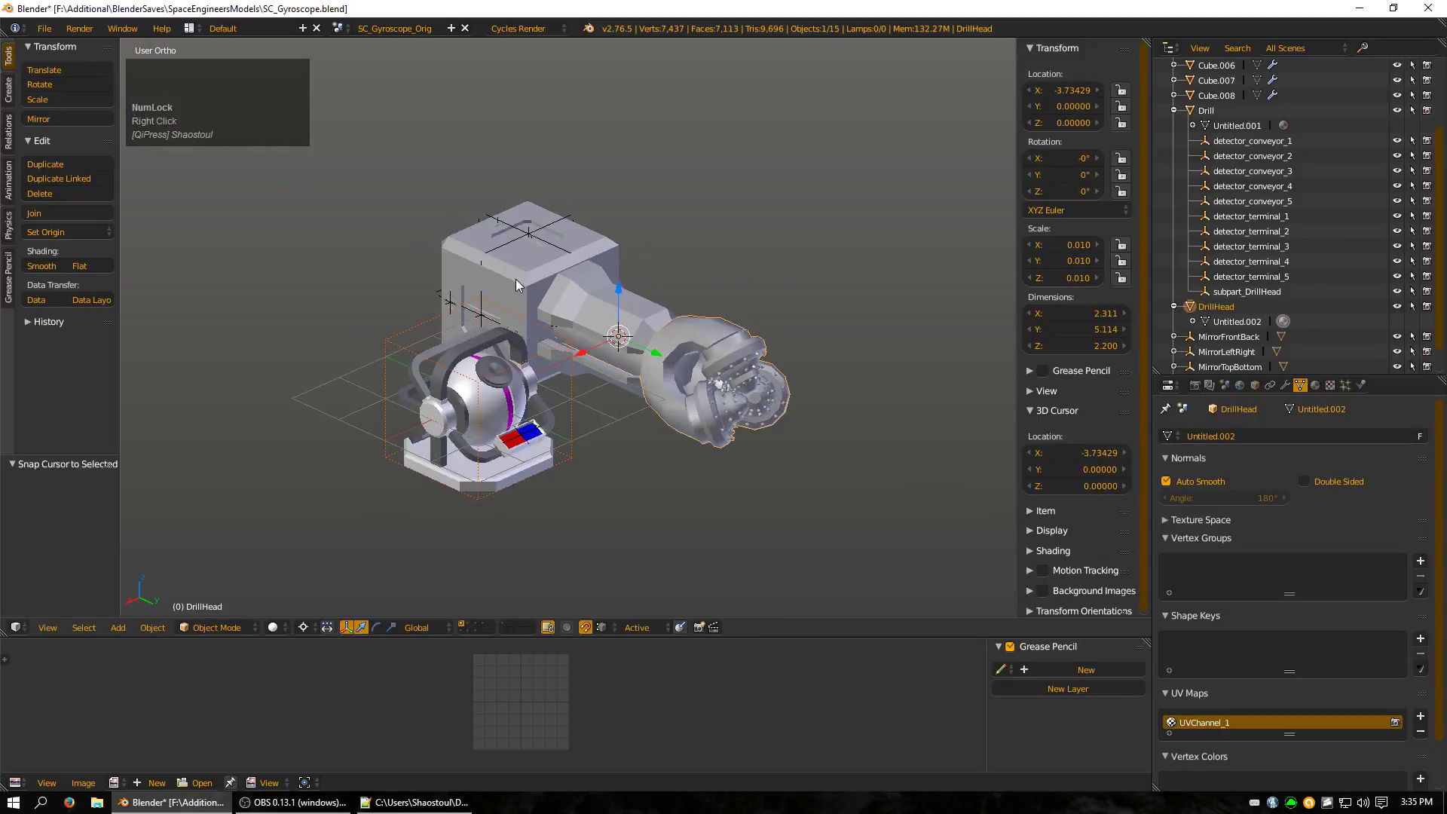
Trial-rotate the drill head about Z and X, cancel both, and reselect subpart_DrillHead.
key(r)
key(z)
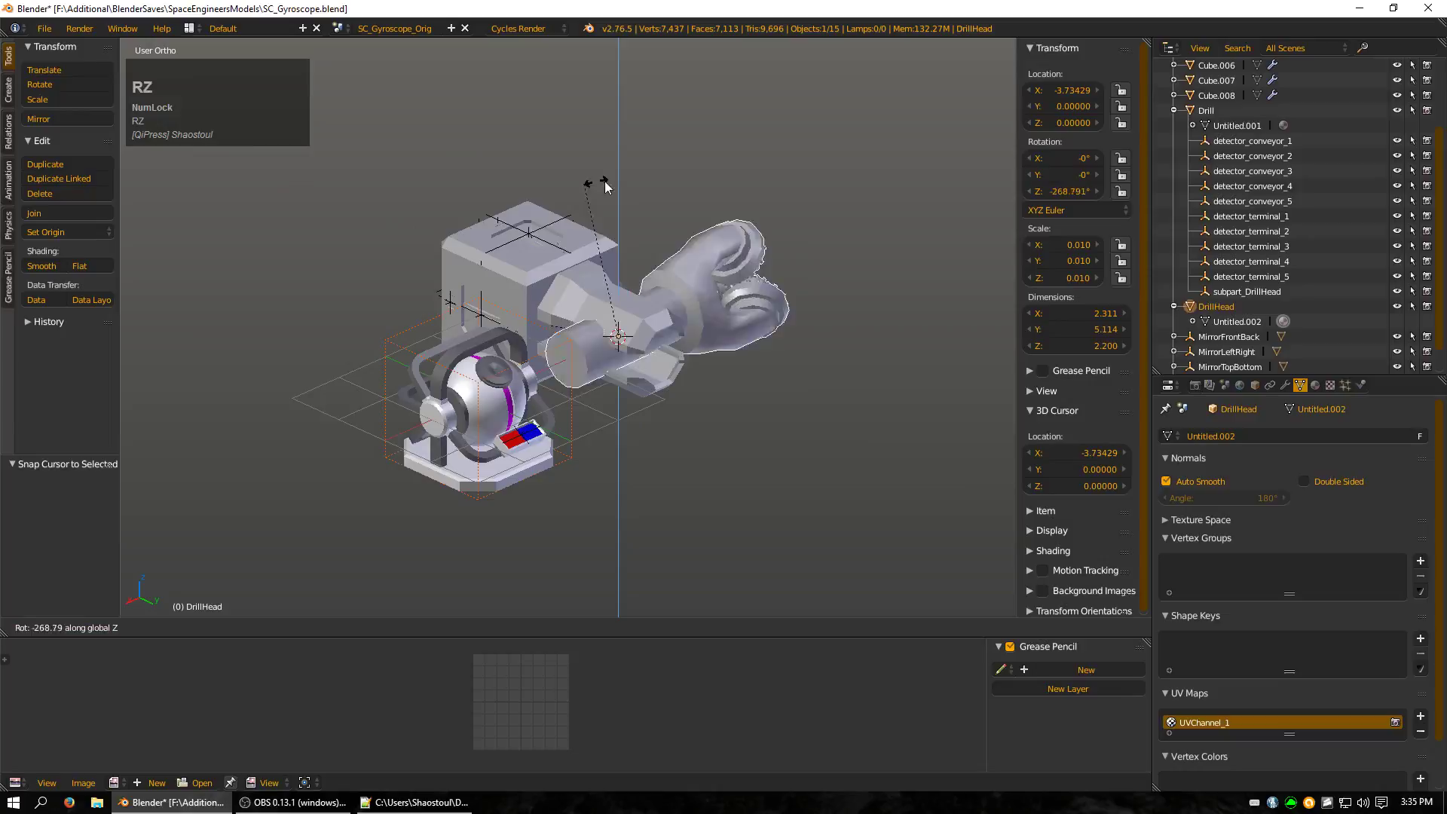
right_click(893, 404)
key(r)
key(x)
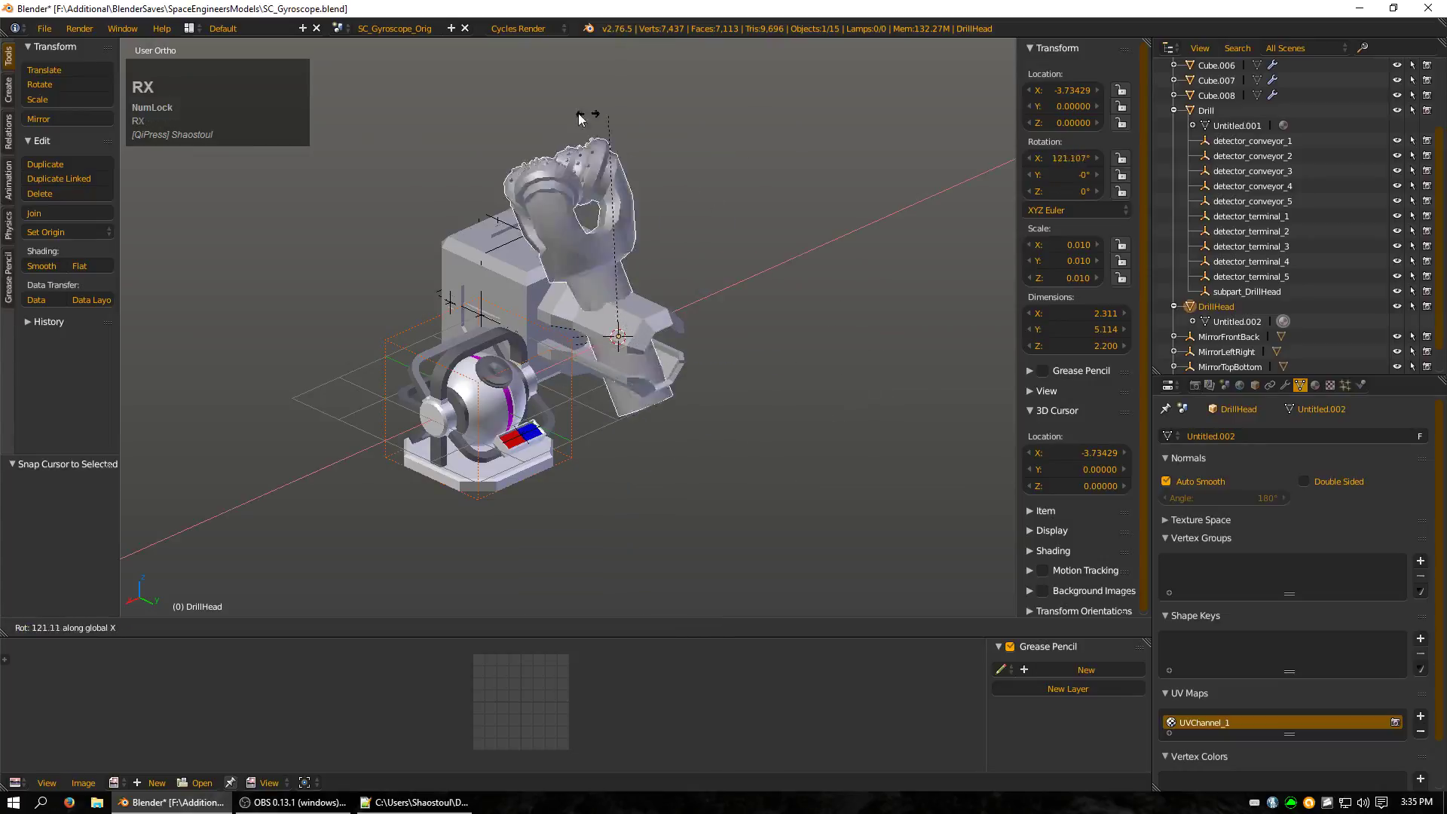
right_click(348, 260)
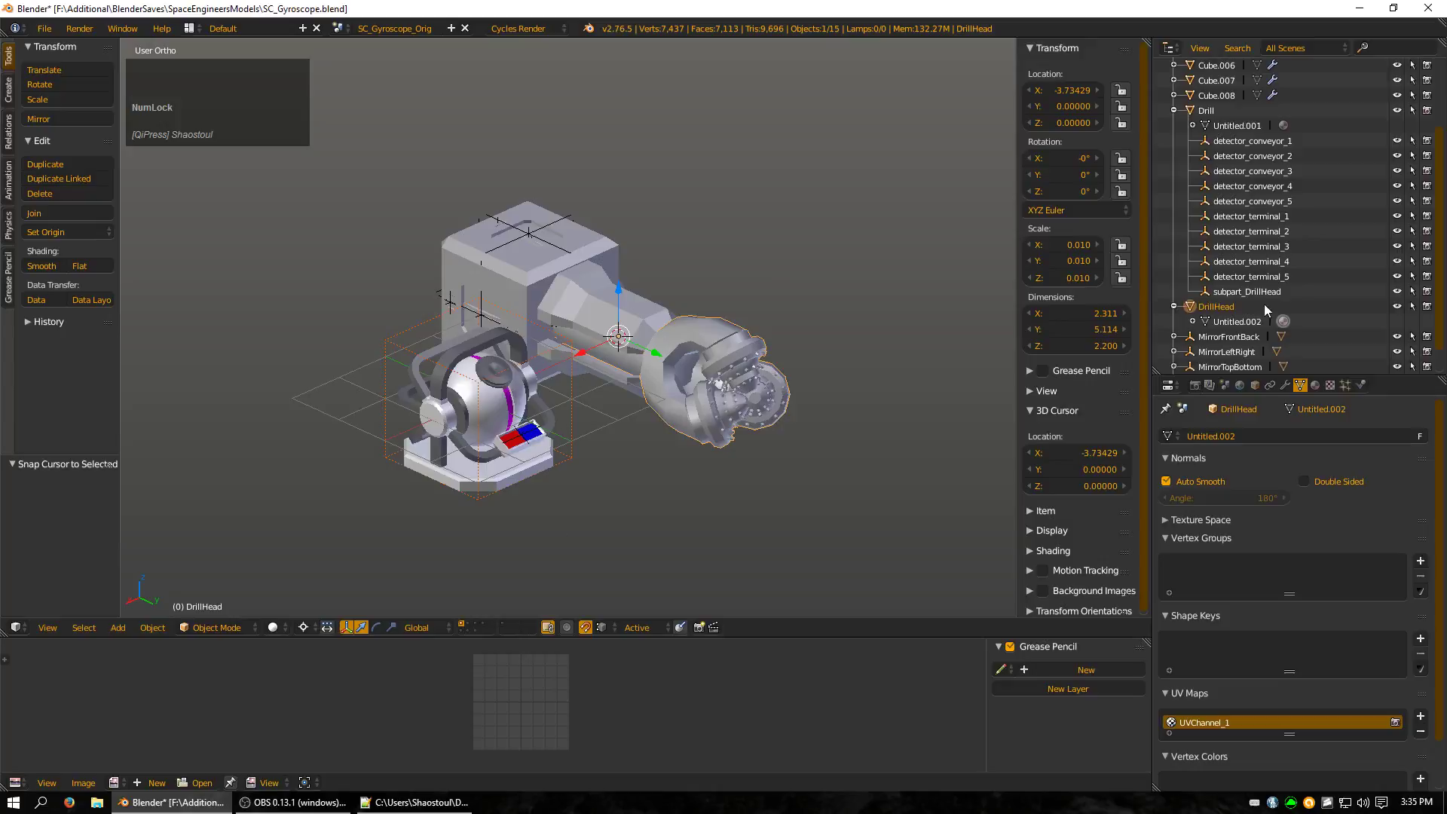
click(1259, 299)
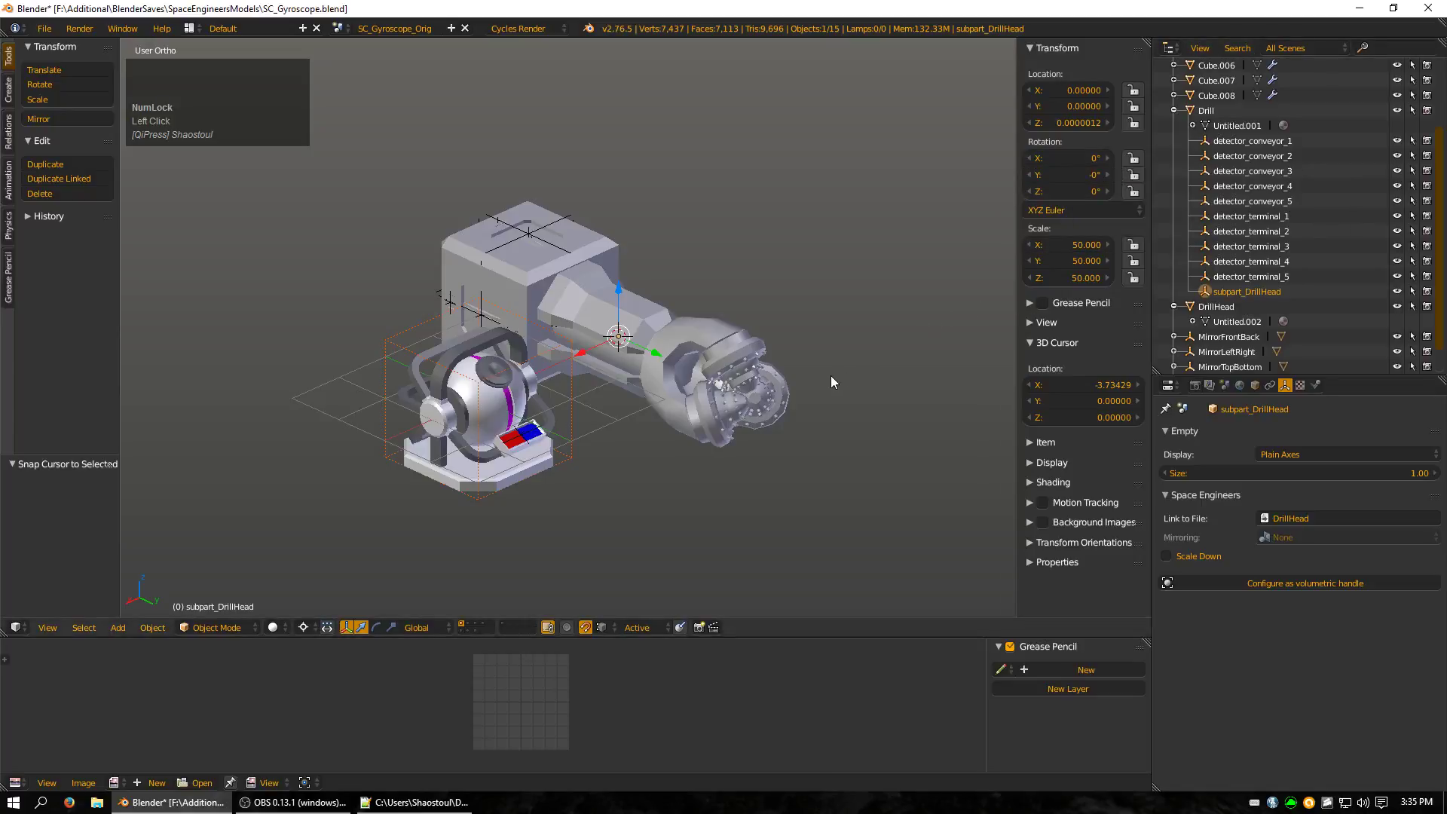
Select detector_terminal_001 and close in on the gyroscope's control panel.
scroll(up, 3)
right_click(495, 523)
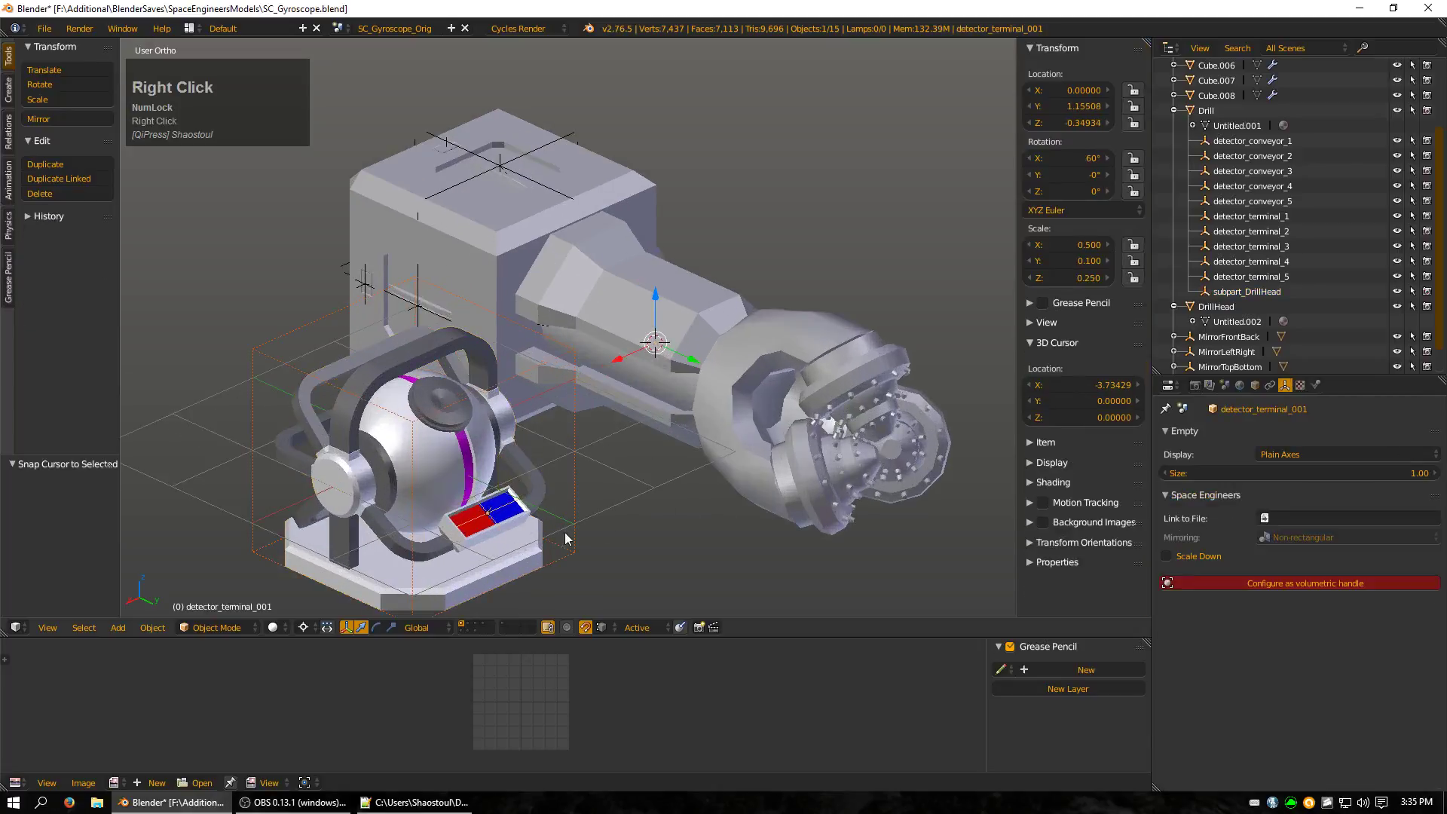
scroll(up, 3)
middle_click(620, 541)
scroll(up, 3)
drag(751, 409, 833, 368)
Set the terminal empty onto the control panel and switch to solid shading.
key(ctrl+a)
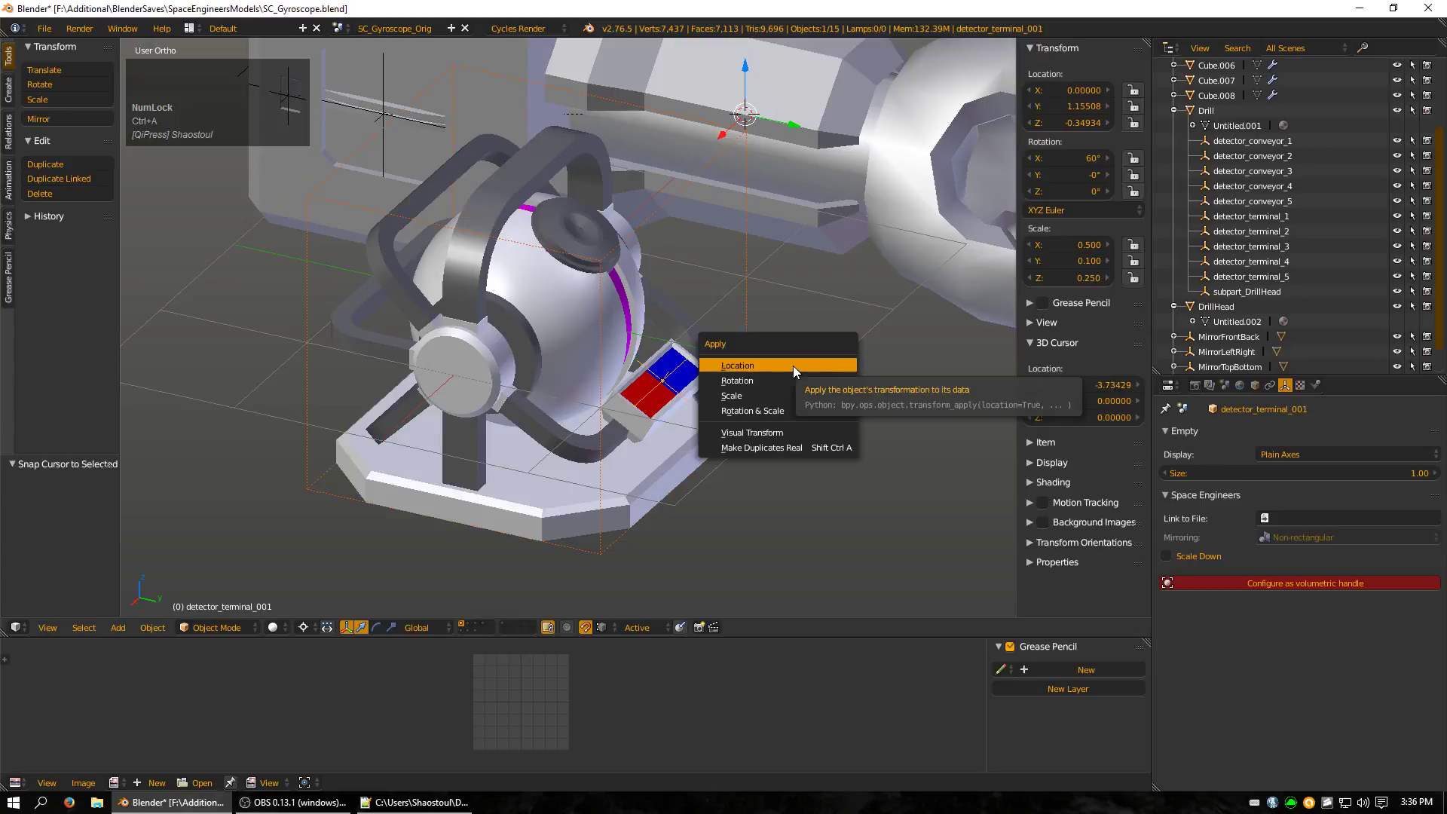
click(800, 370)
key(z)
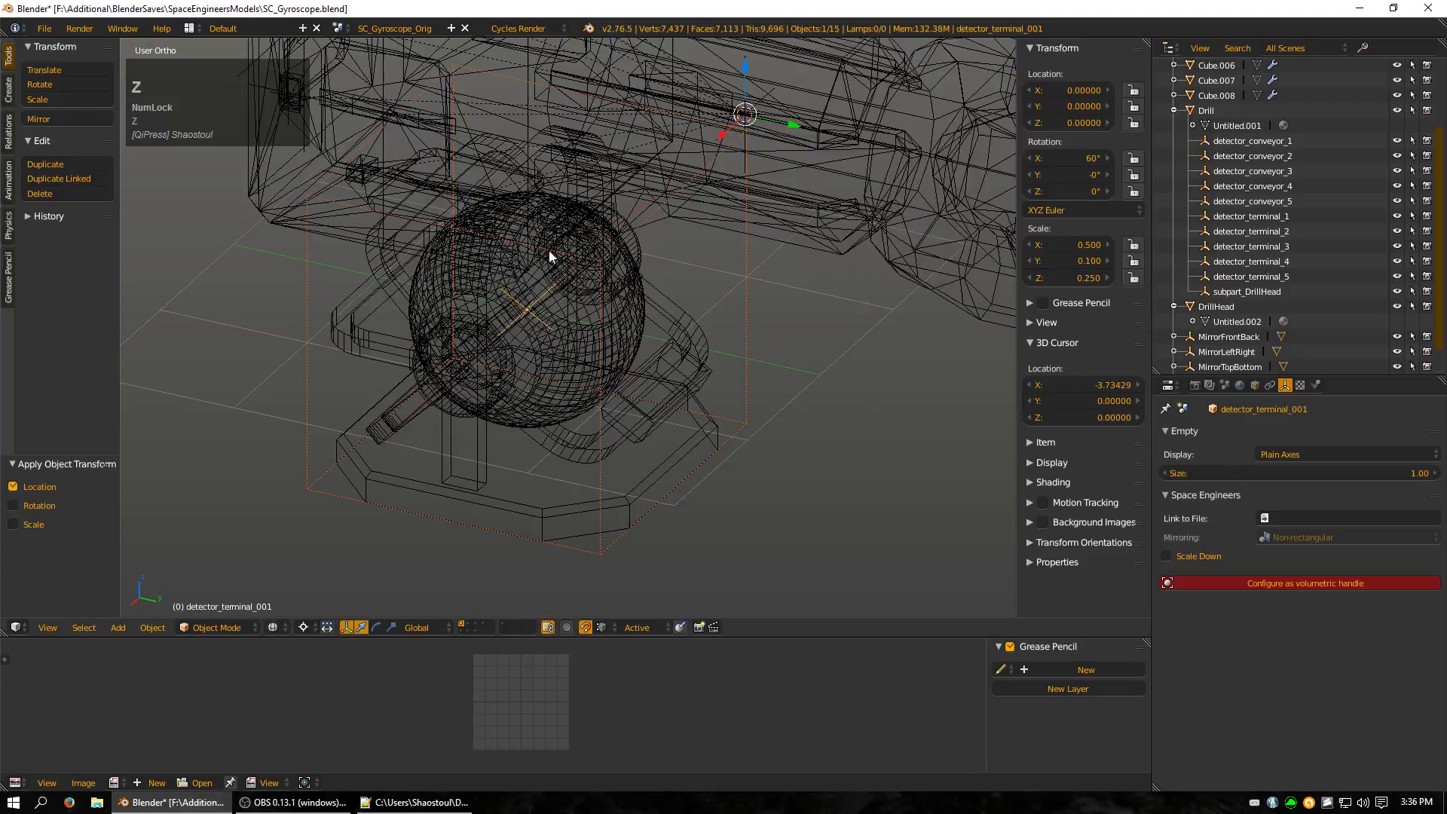
key(ctrl+z)
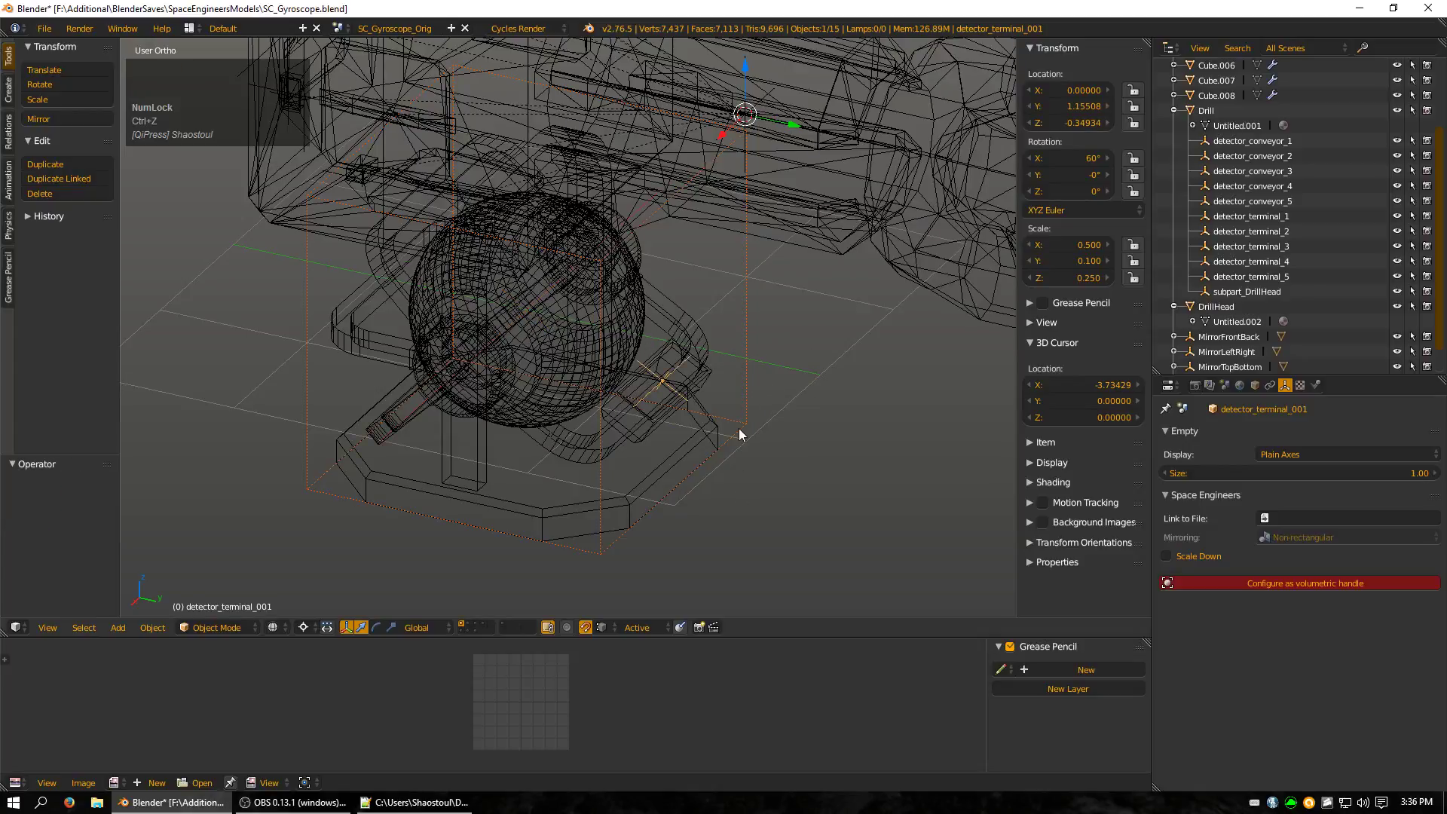
drag(762, 397, 601, 392)
key(z)
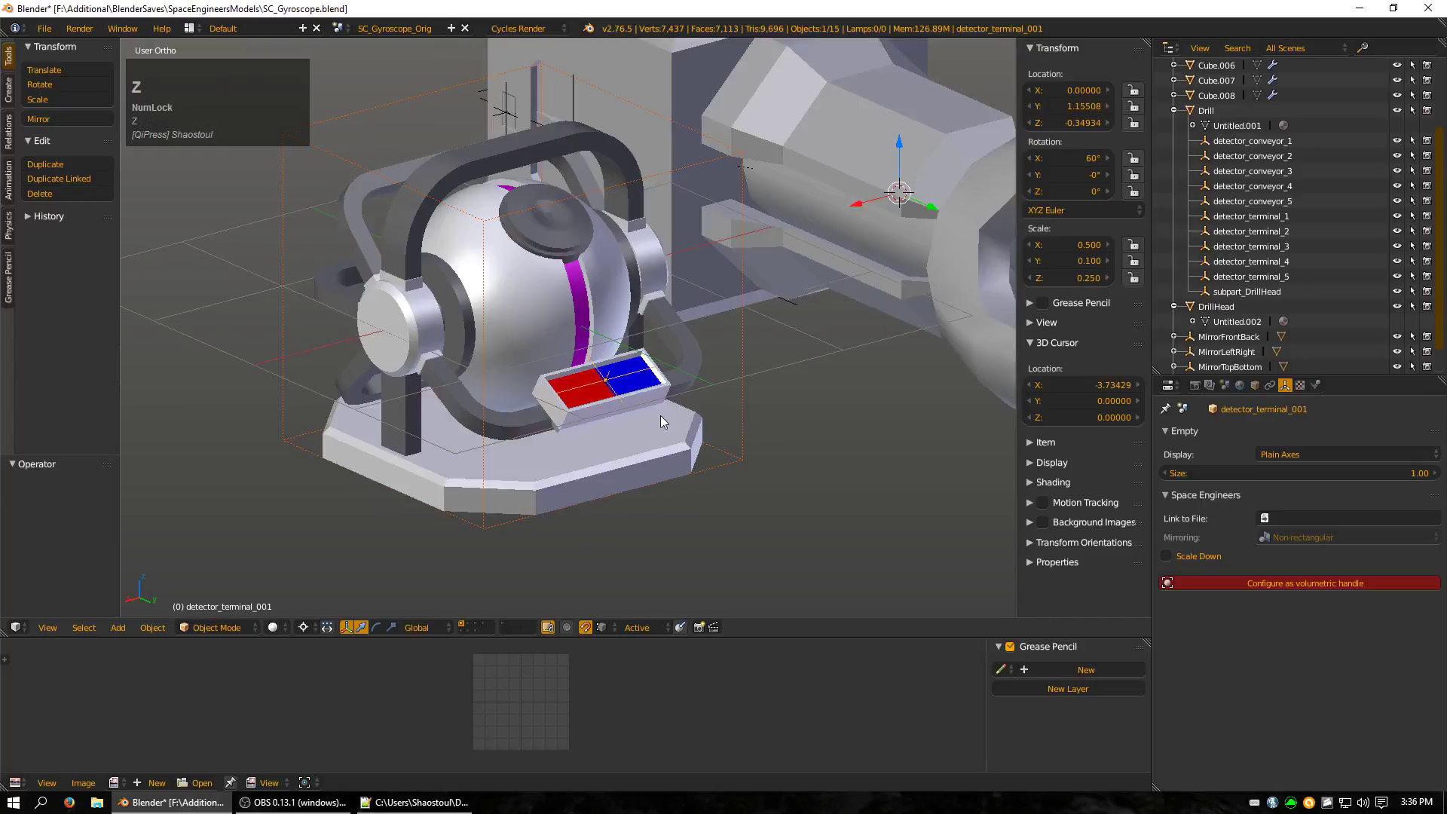
middle_click(670, 421)
Try applying the empty's rotation and undo it, then apply its scale.
key(ctrl+a)
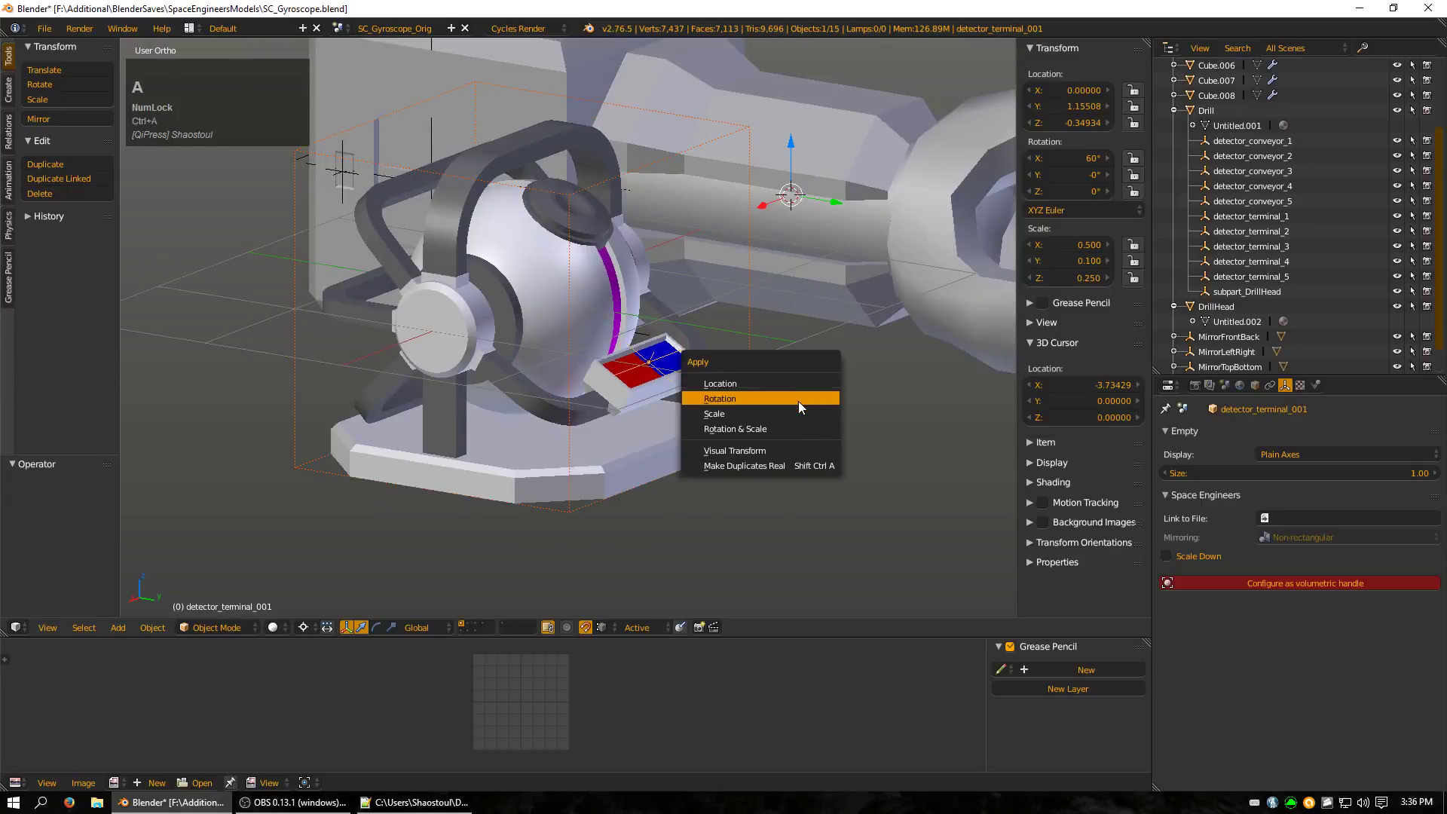
click(803, 409)
scroll(up, 3)
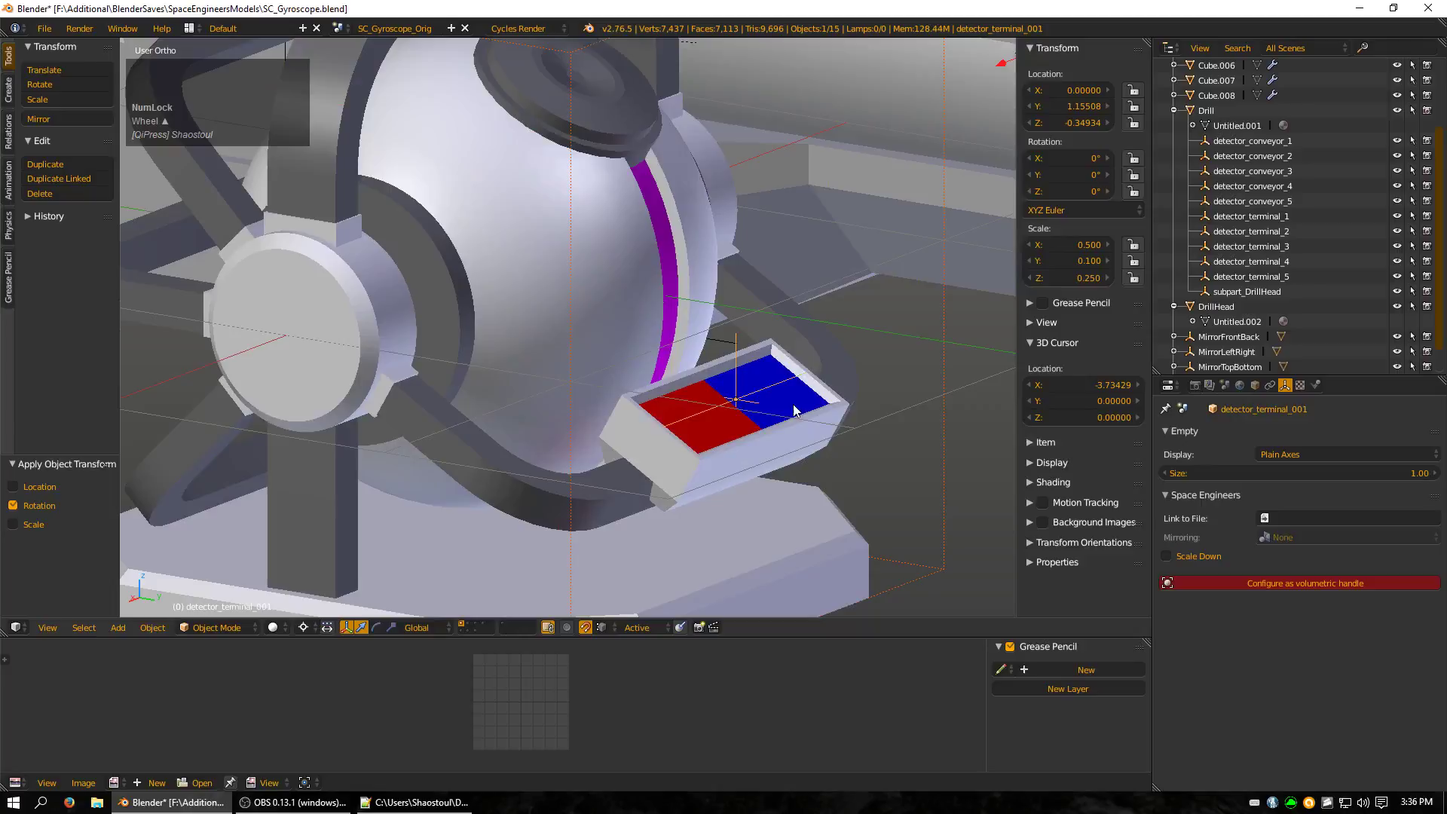
key(ctrl+z)
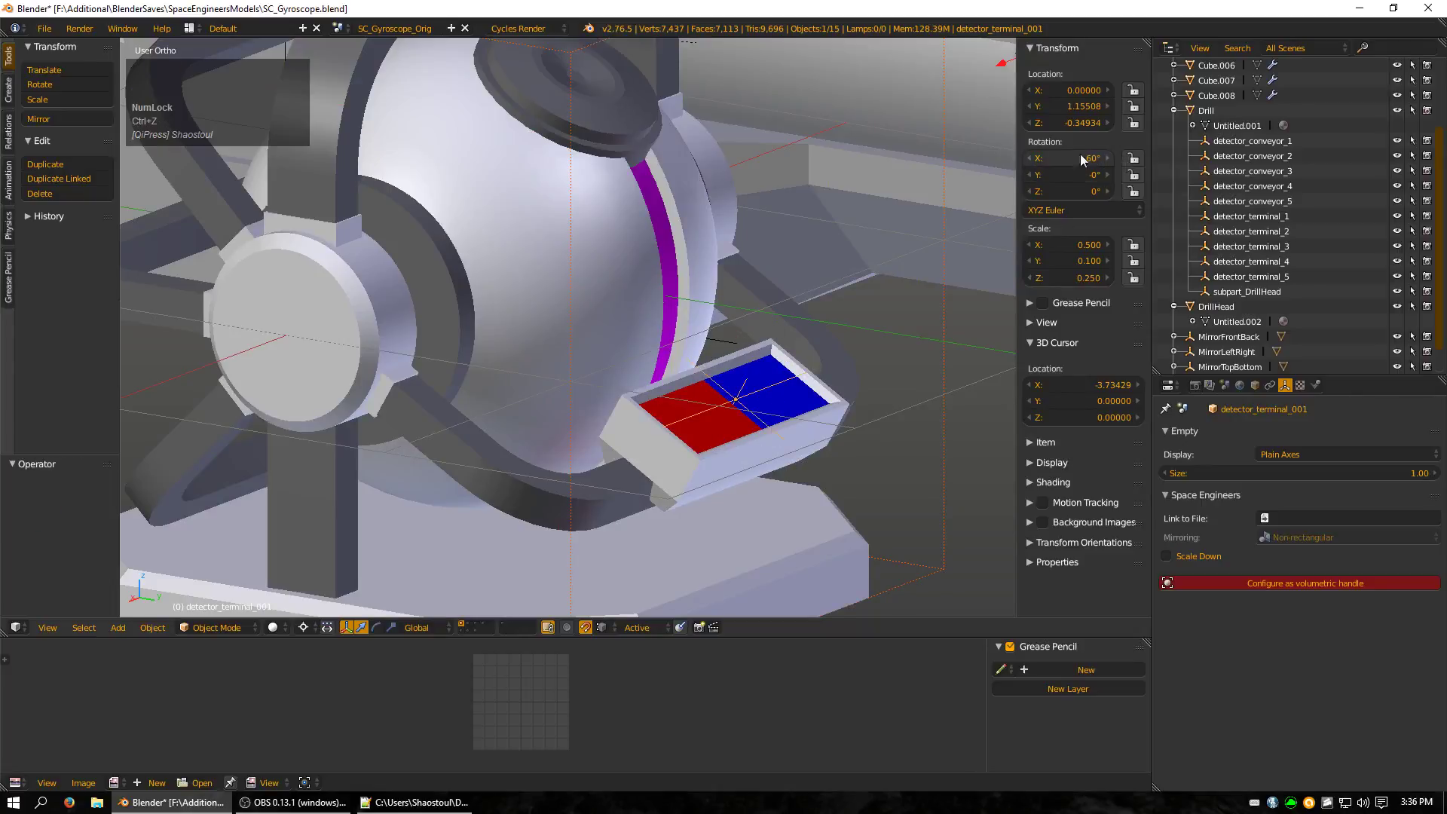
scroll(down, 3)
key(ctrl+a)
click(812, 412)
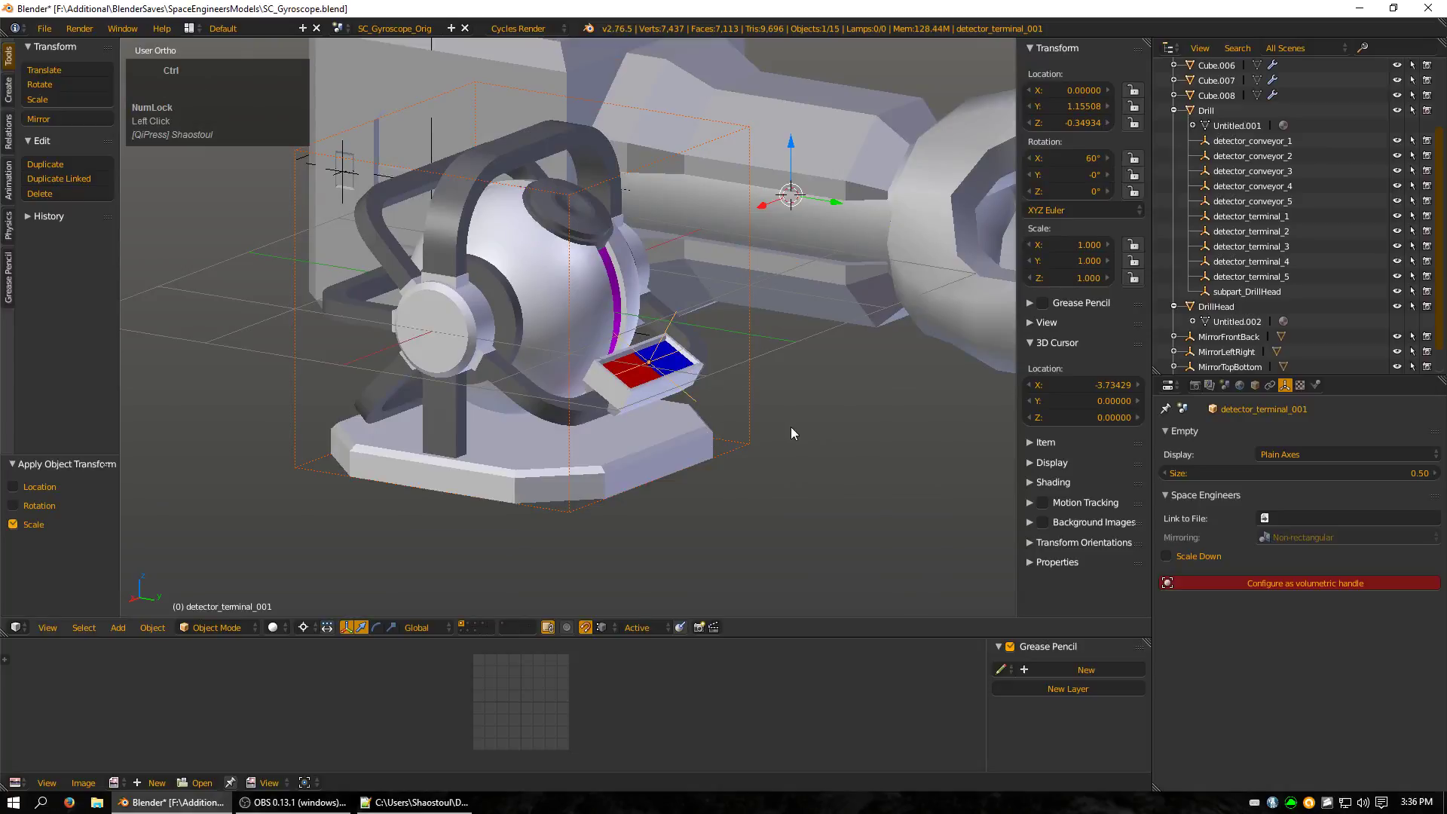
key(ctrl+z)
scroll(down, 3)
drag(763, 364, 520, 393)
Move the gyroscope block Cube away from the drill and view the scene from the front.
right_click(520, 393)
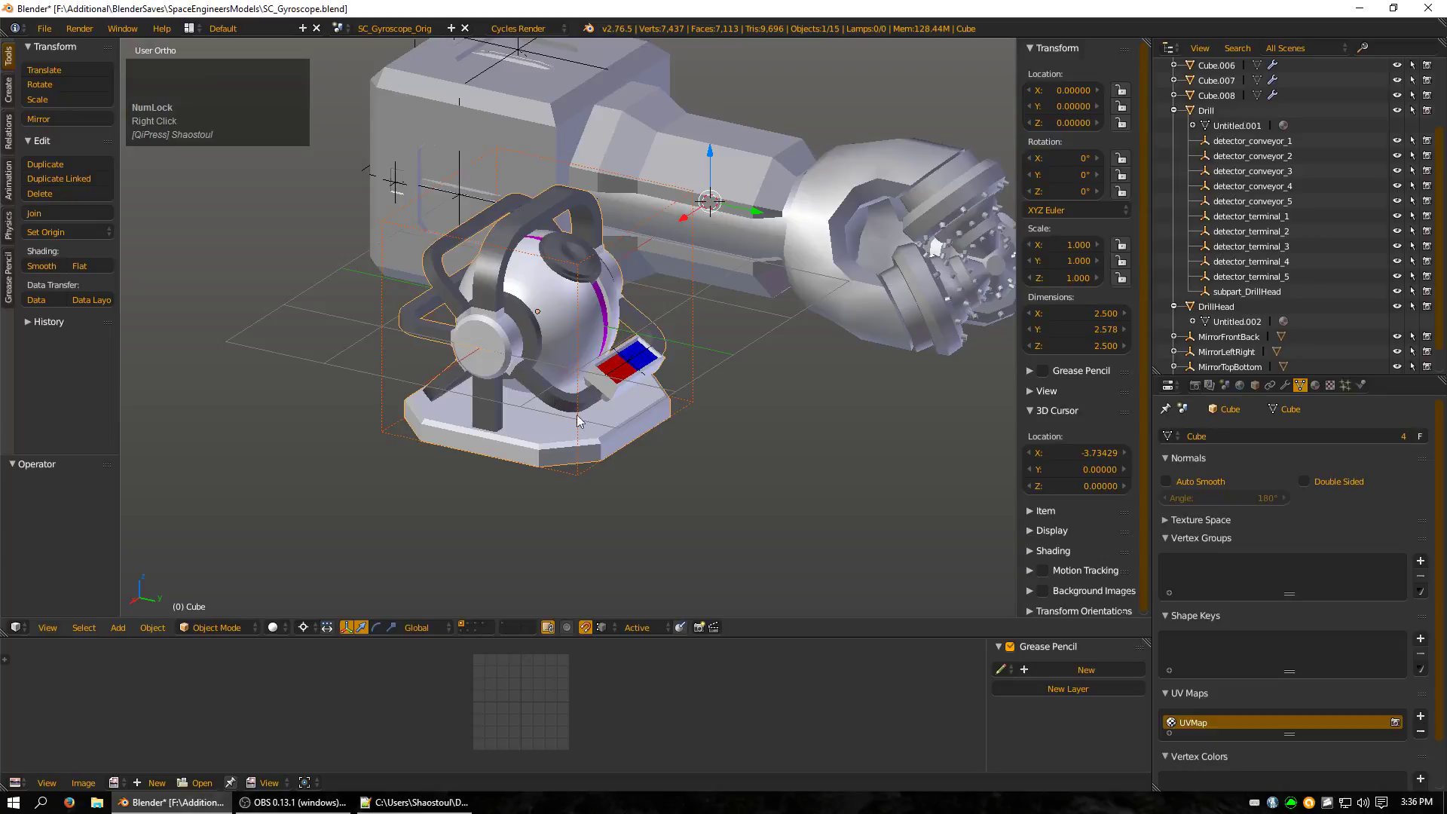
drag(799, 310, 666, 403)
key(g)
click(545, 531)
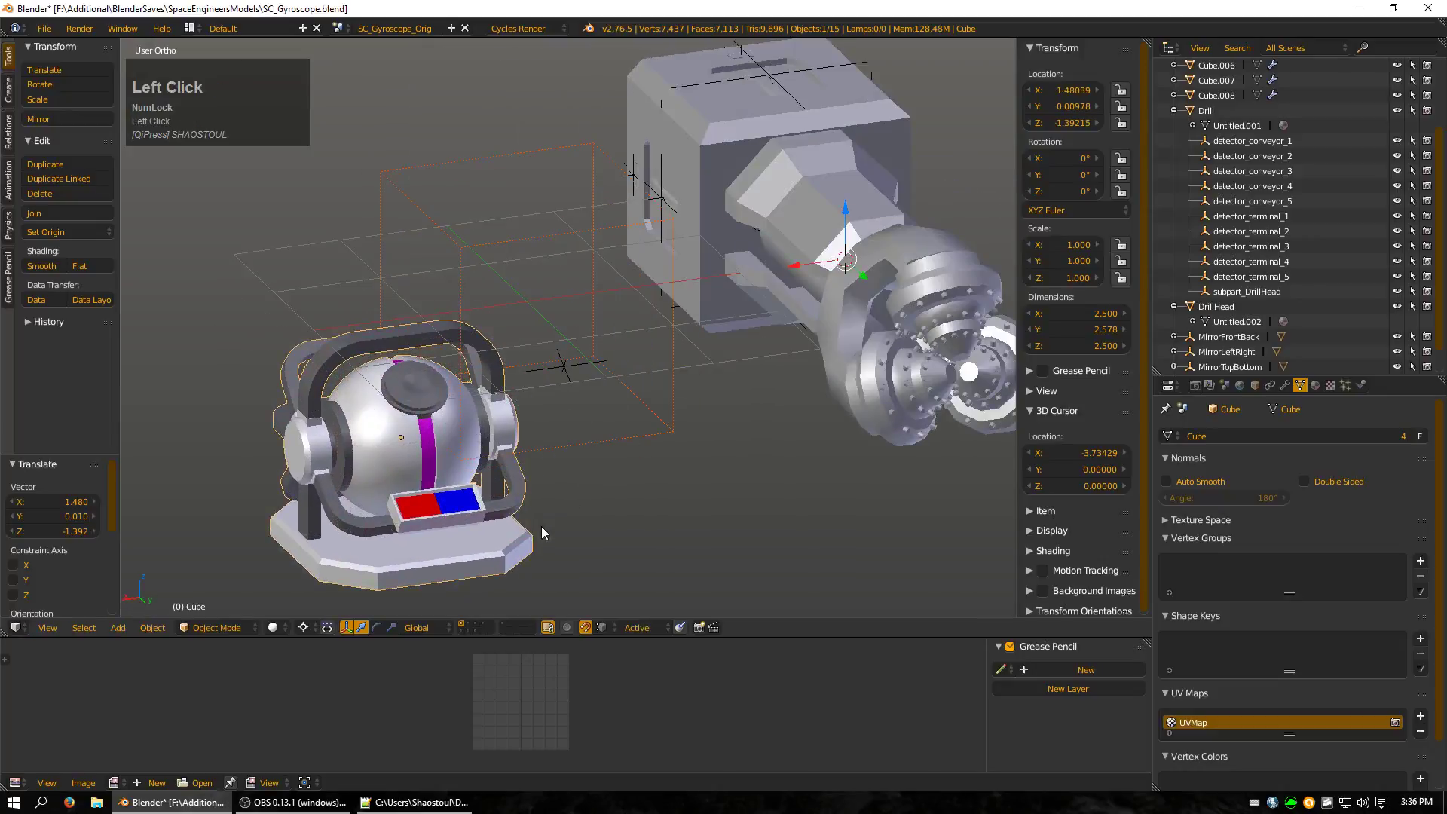
middle_click(547, 526)
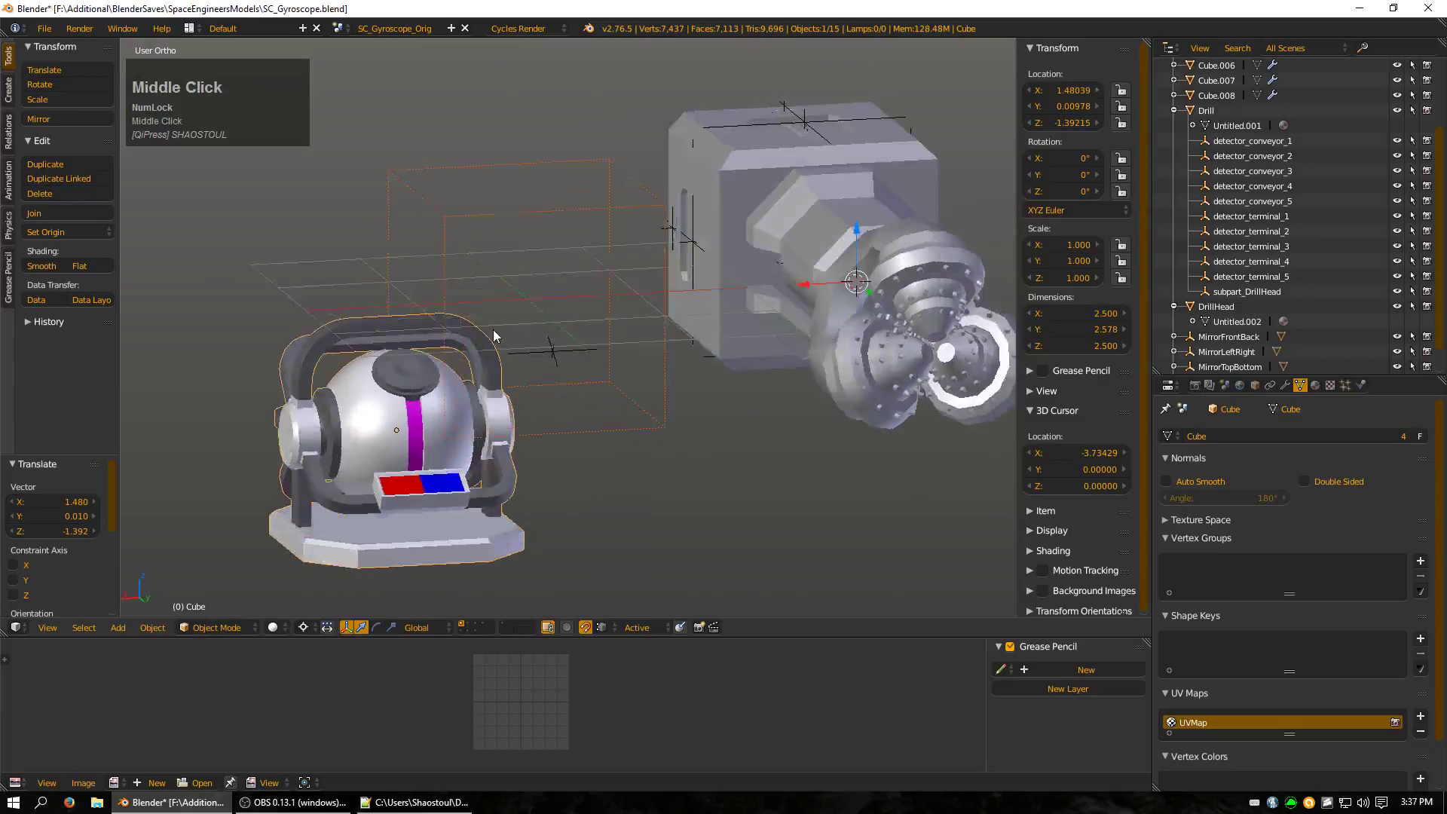
key(ctrl+a)
click(452, 280)
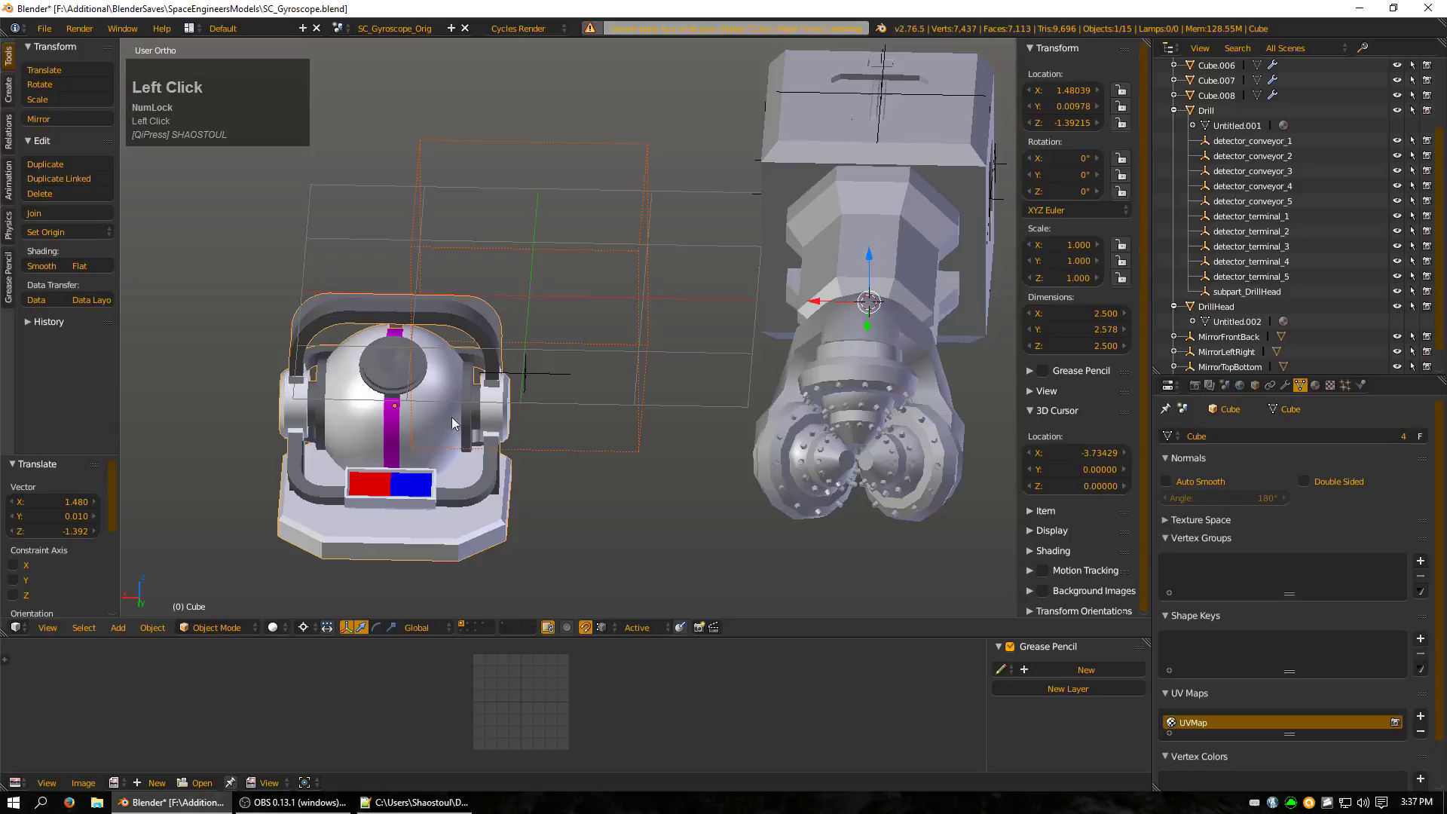
scroll(up, 3)
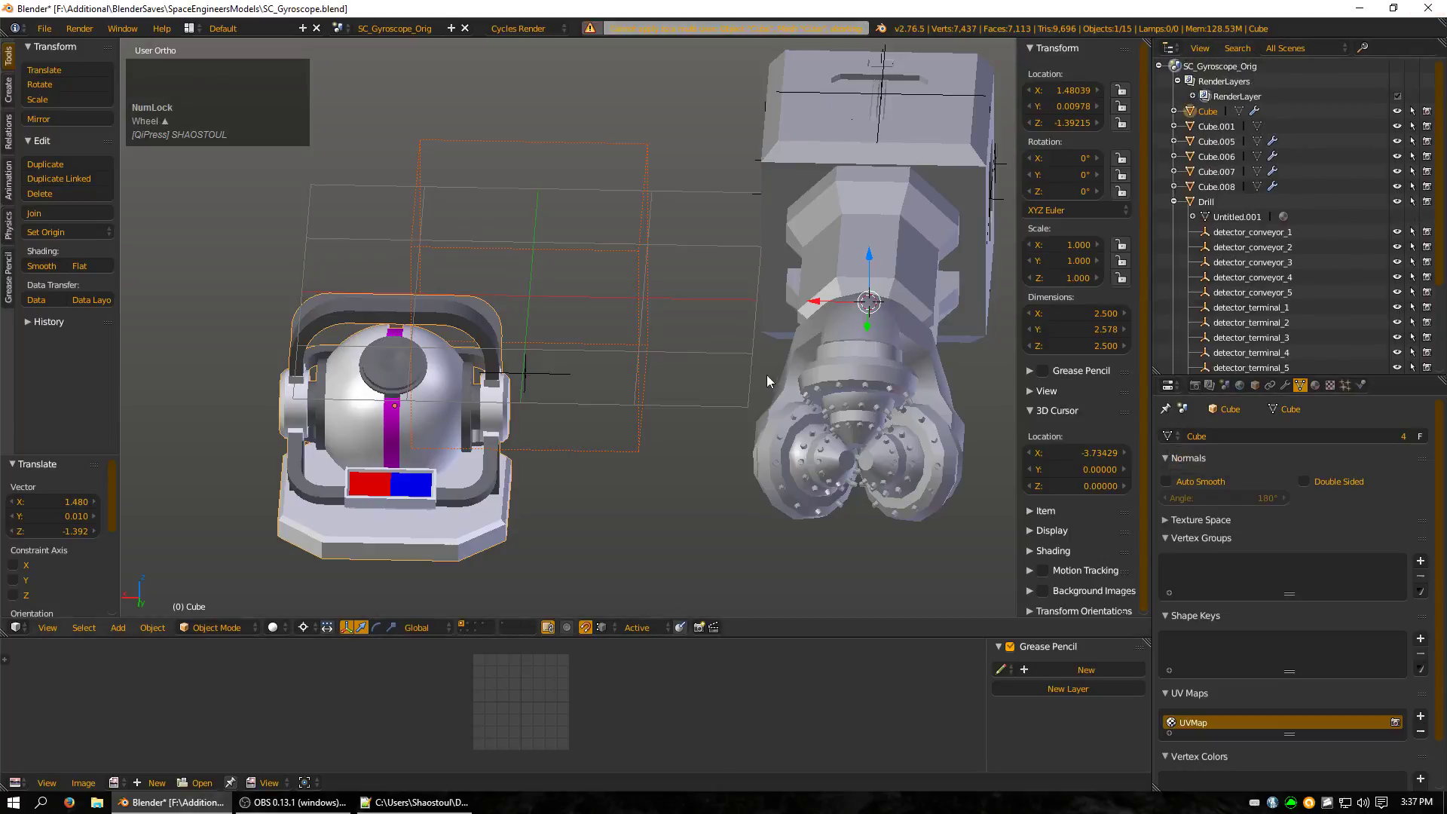
Apply the imported Drill's location transform, then undo it.
right_click(866, 167)
middle_click(696, 319)
scroll(down, 3)
key(ctrl+a)
click(662, 342)
scroll(up, 3)
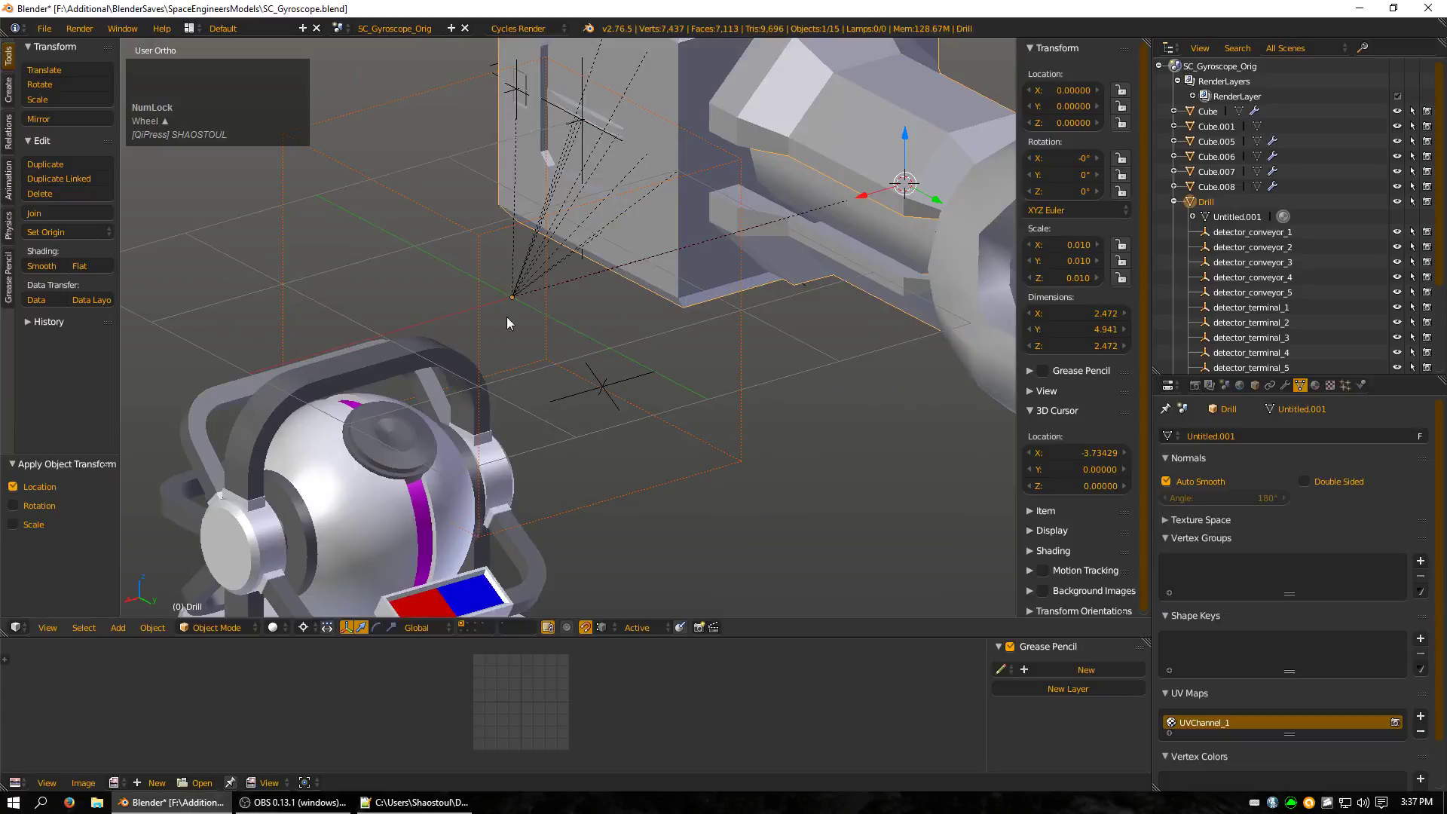
key(ctrl+z)
scroll(down, 3)
Return the gyroscope block to the origin and undo the scale apply on it.
right_click(491, 469)
middle_click(640, 462)
key(ctrl+z)
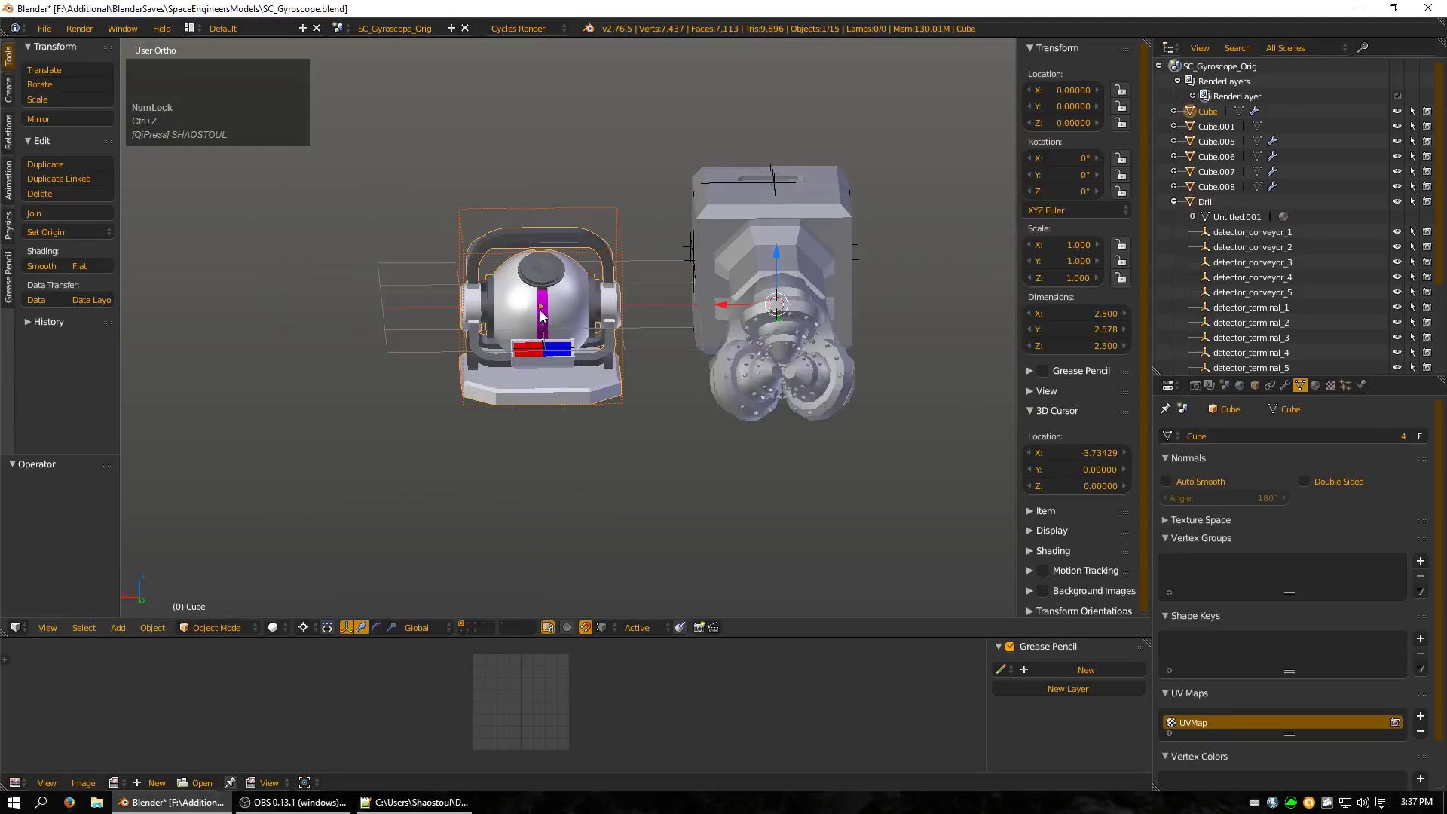
click(235, 436)
drag(335, 398, 554, 320)
right_click(553, 319)
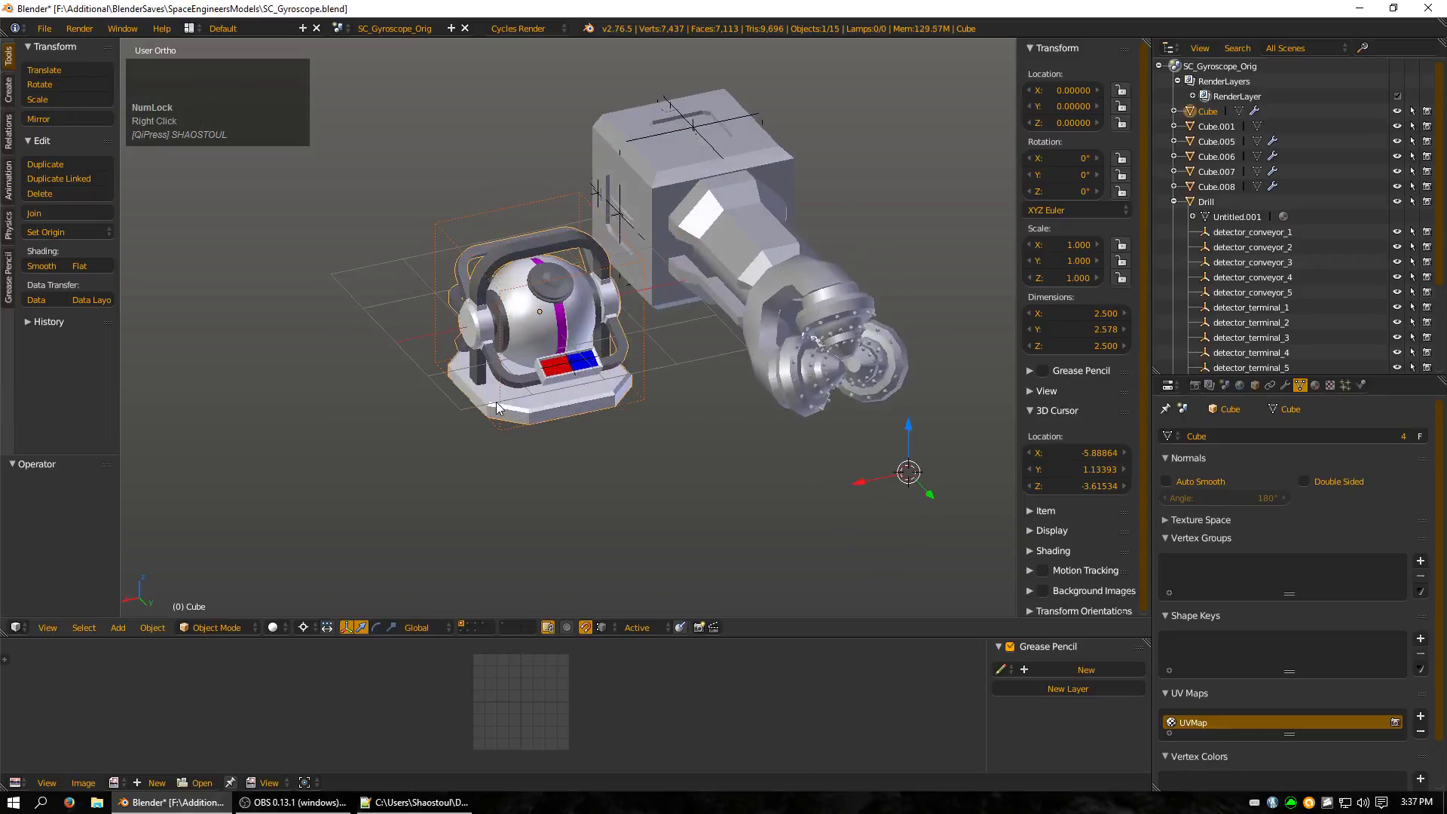
key(ctrl+a)
click(502, 406)
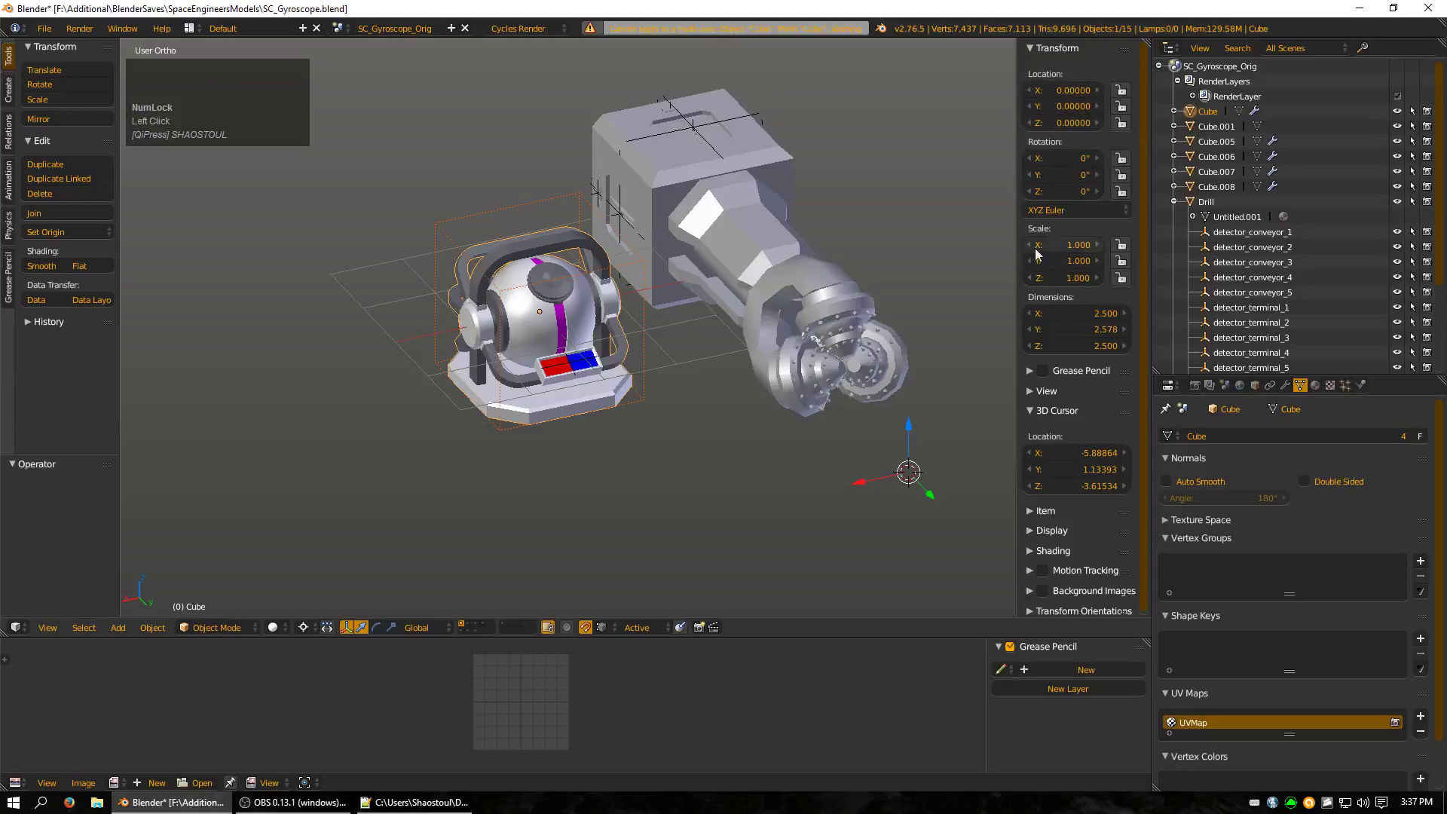
Select the detector_terminal_001 empty on the control panel, keeping its 0.500, 0.100, 0.250 scale.
right_click(545, 397)
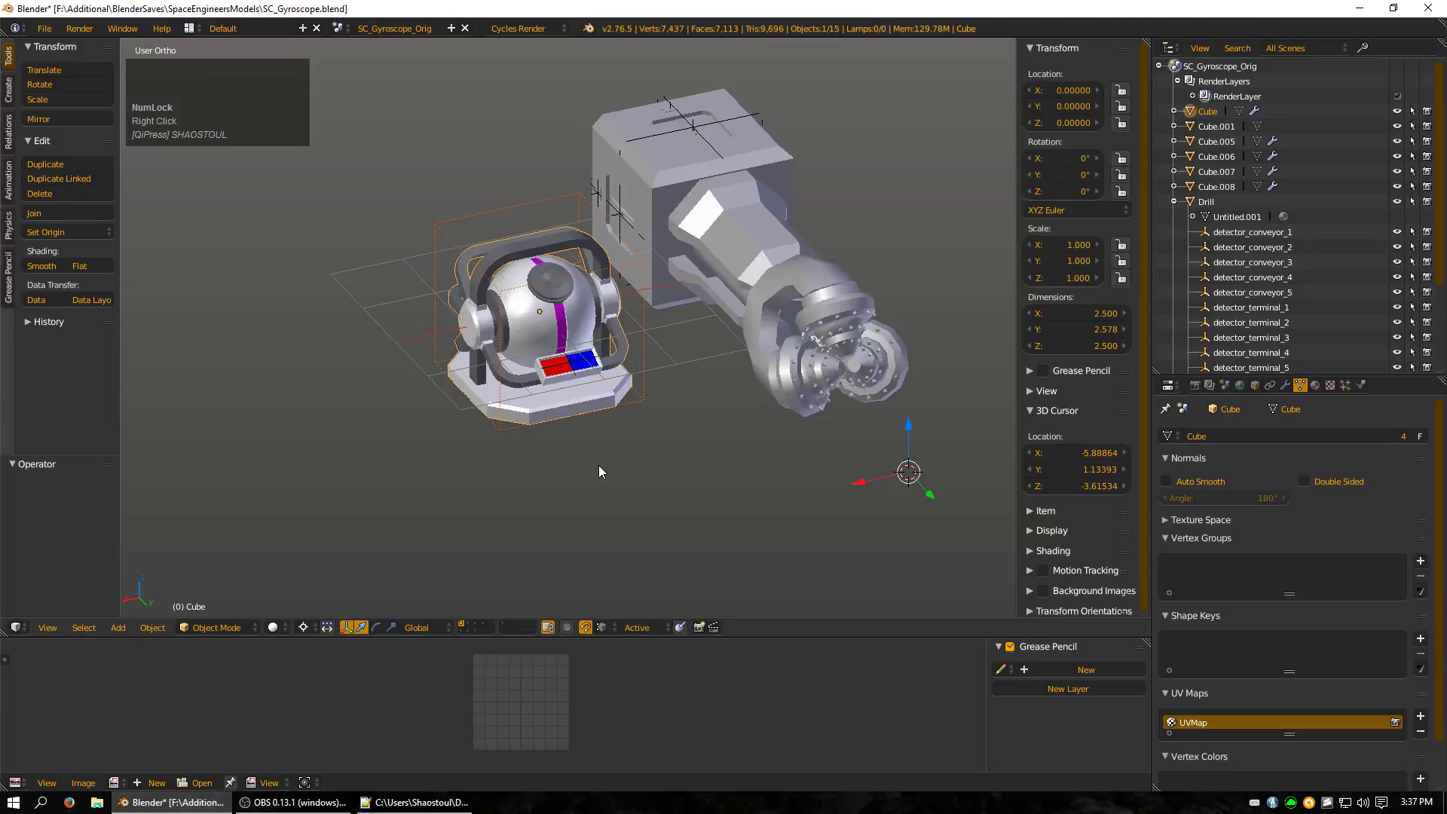
scroll(up, 3)
right_click(583, 398)
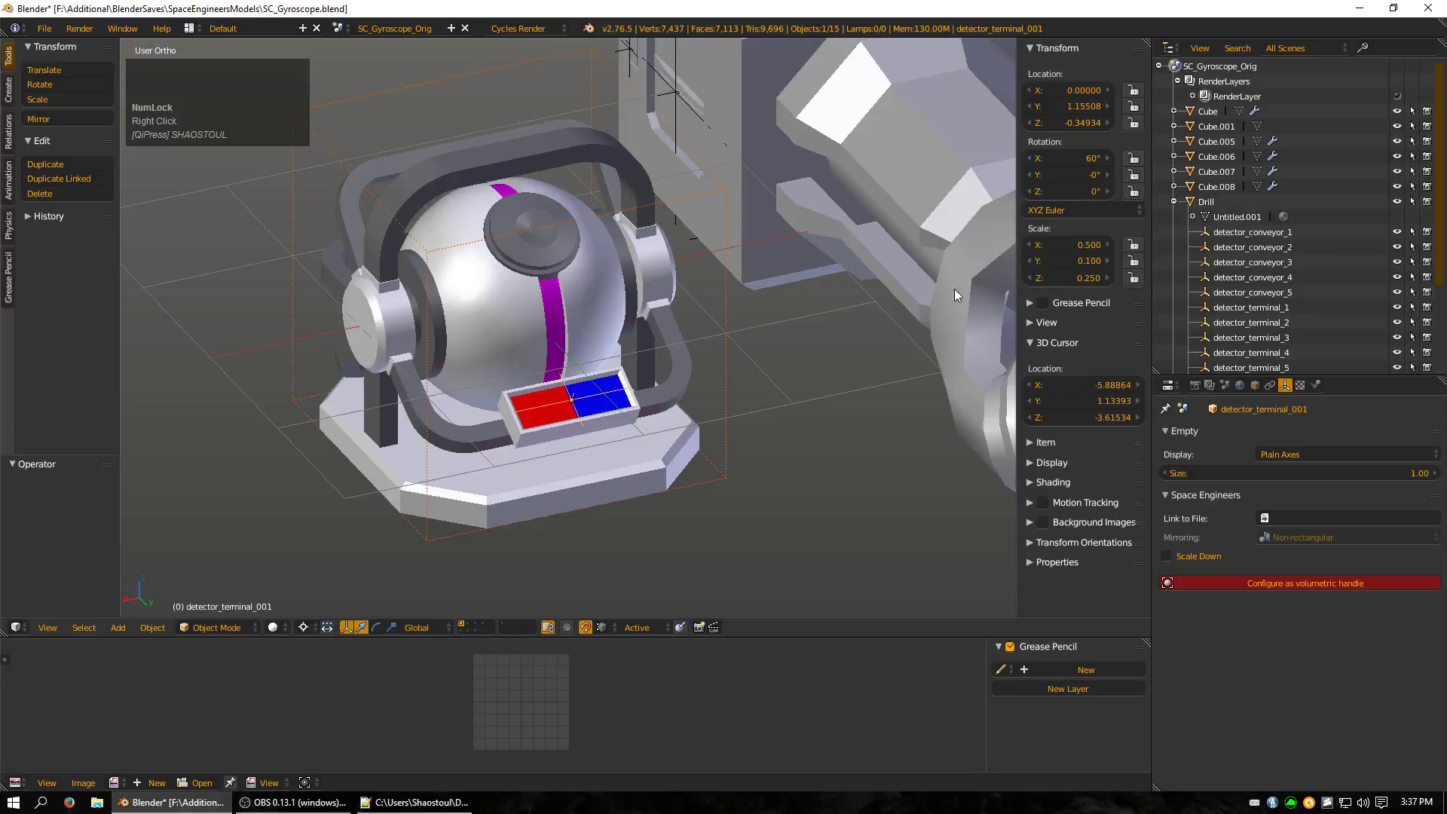
scroll(down, 3)
click(717, 390)
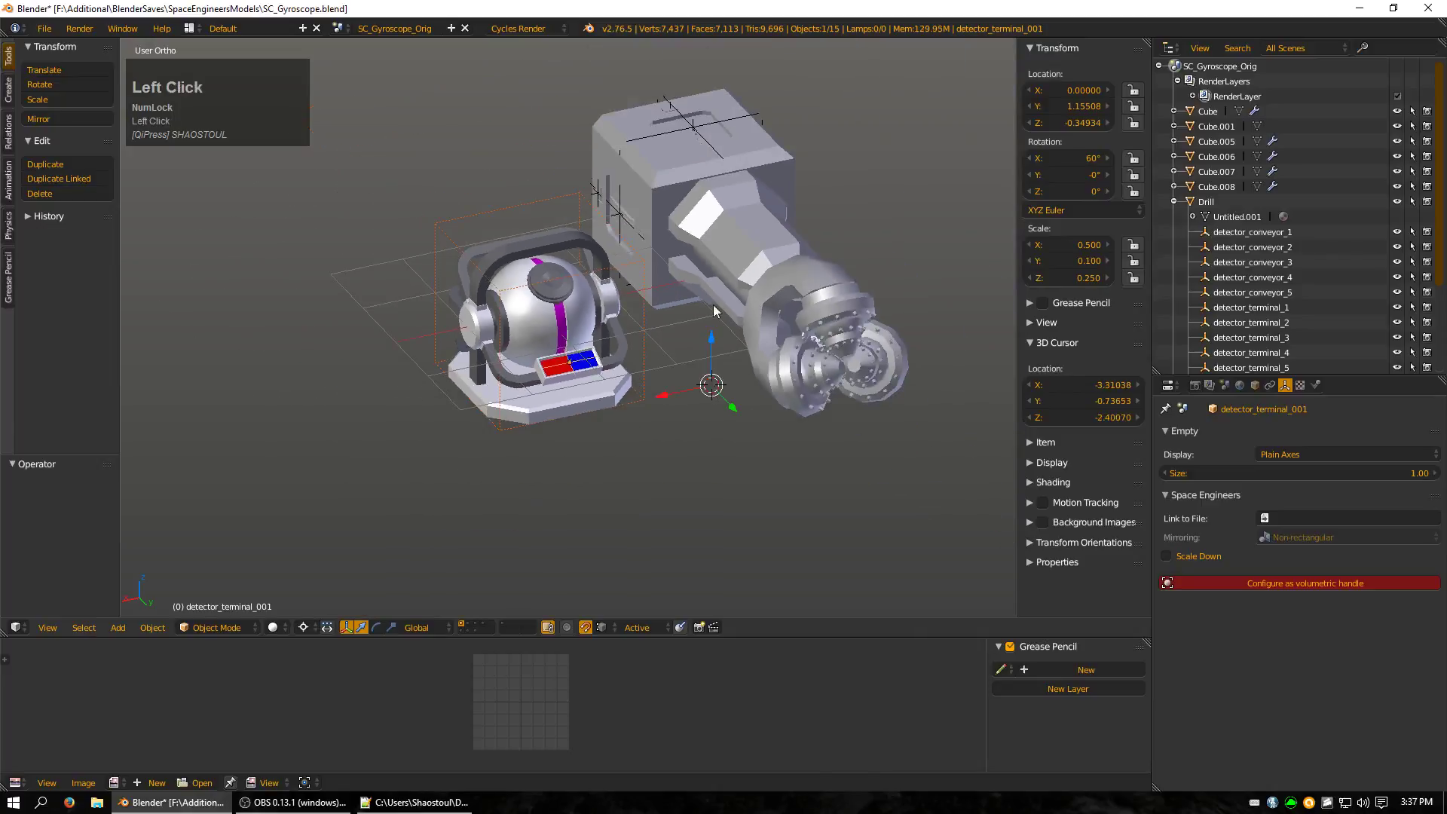
scroll(down, 3)
click(1262, 229)
scroll(up, 3)
click(1271, 197)
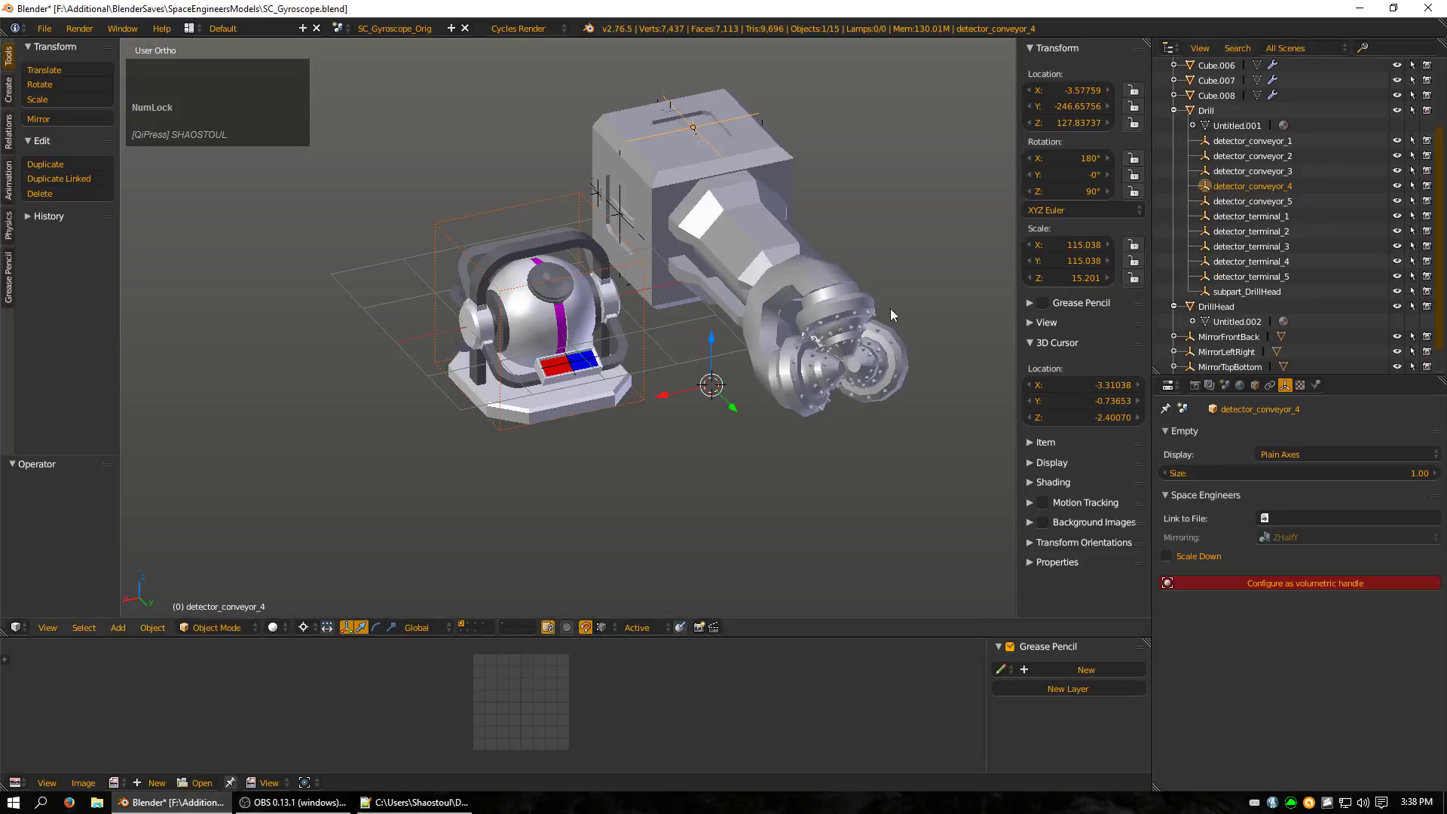
click(896, 329)
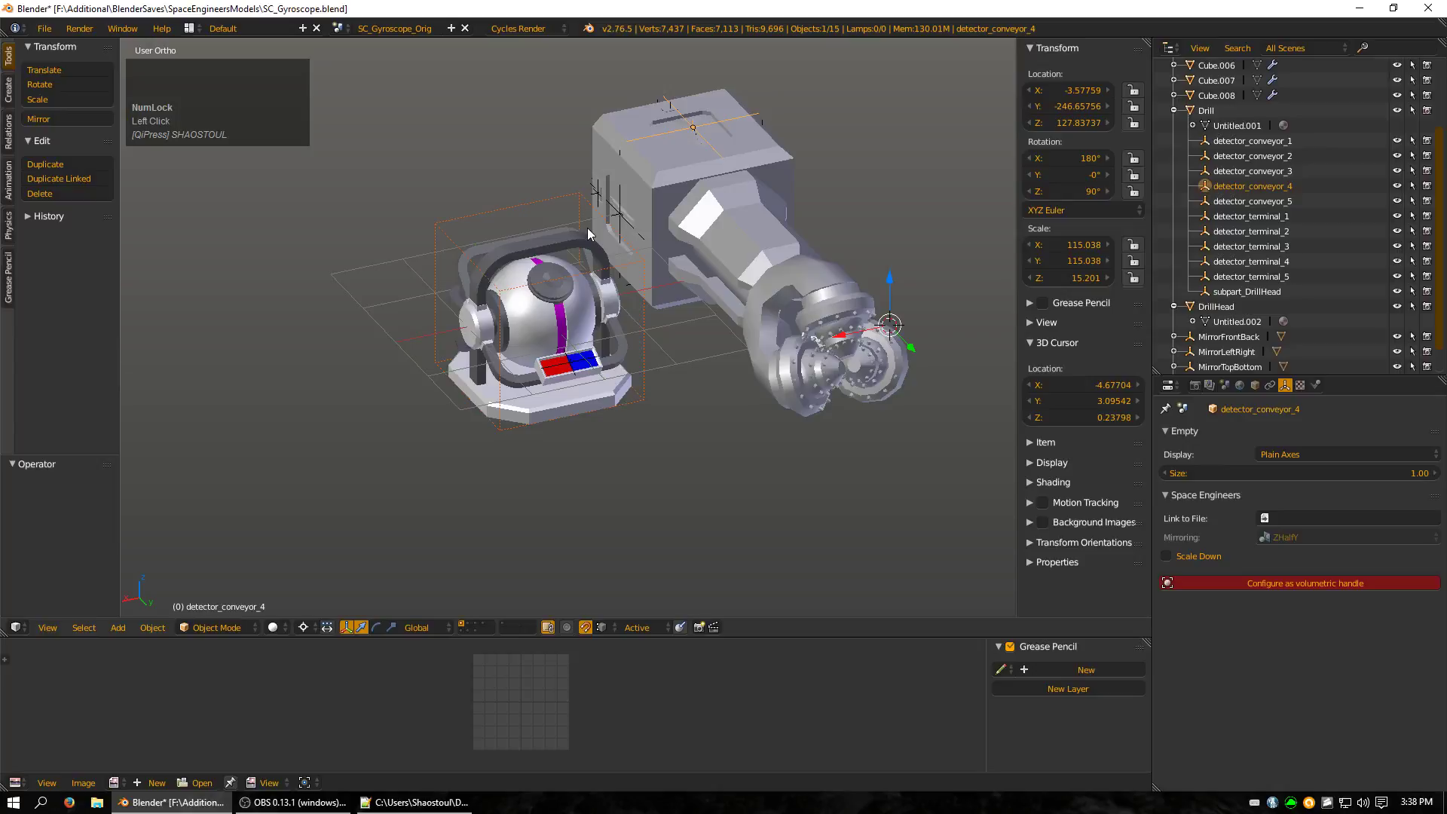
Delete the imported Drill and all its parts, then select the gyroscope block.
right_click(712, 235)
key(ctrl+z)
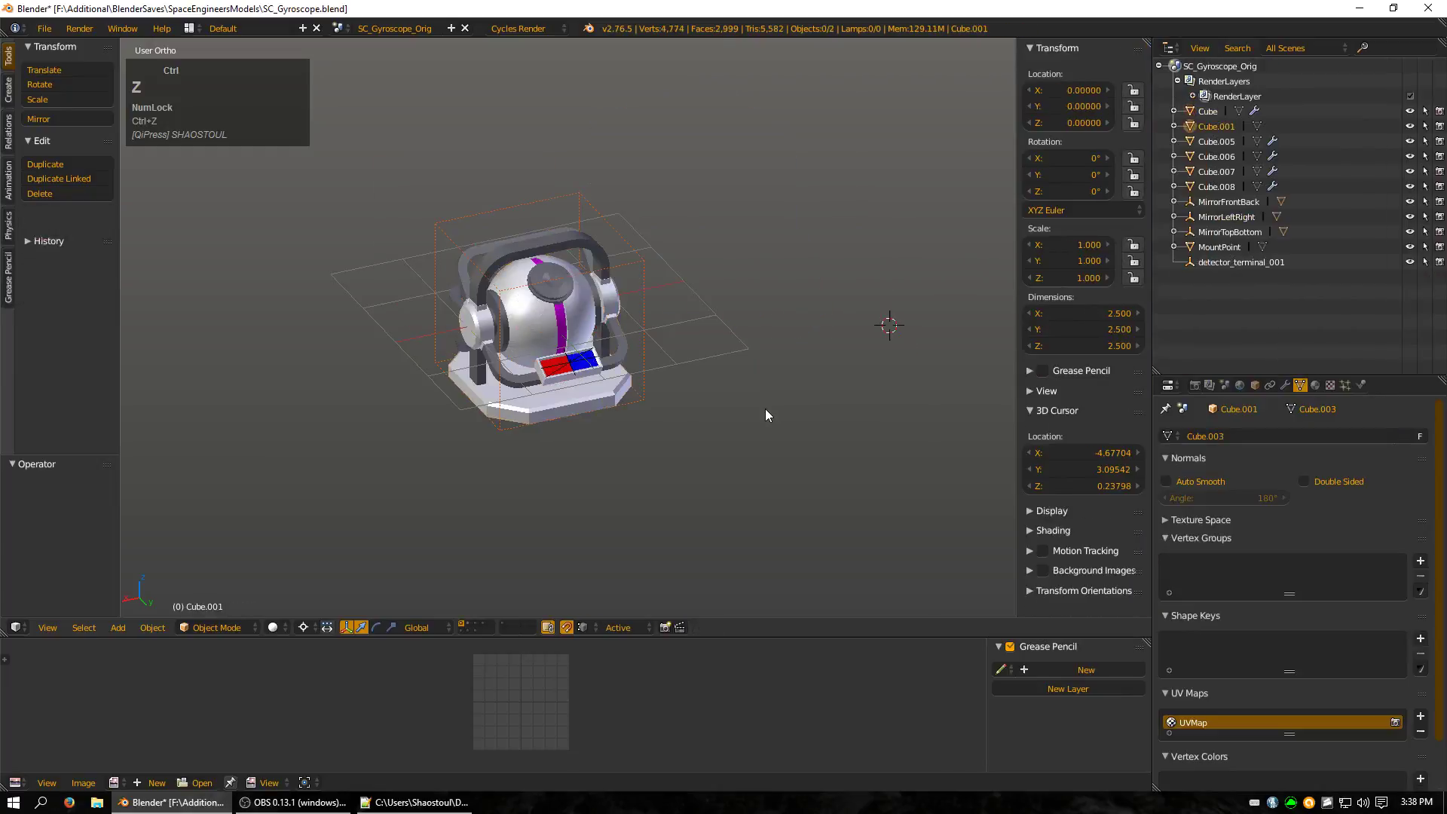
right_click(546, 344)
scroll(up, 3)
Inspect the remaining gyroscope Cube body mesh from a new angle.
drag(453, 448, 667, 385)
right_click(667, 384)
scroll(up, 3)
right_click(733, 503)
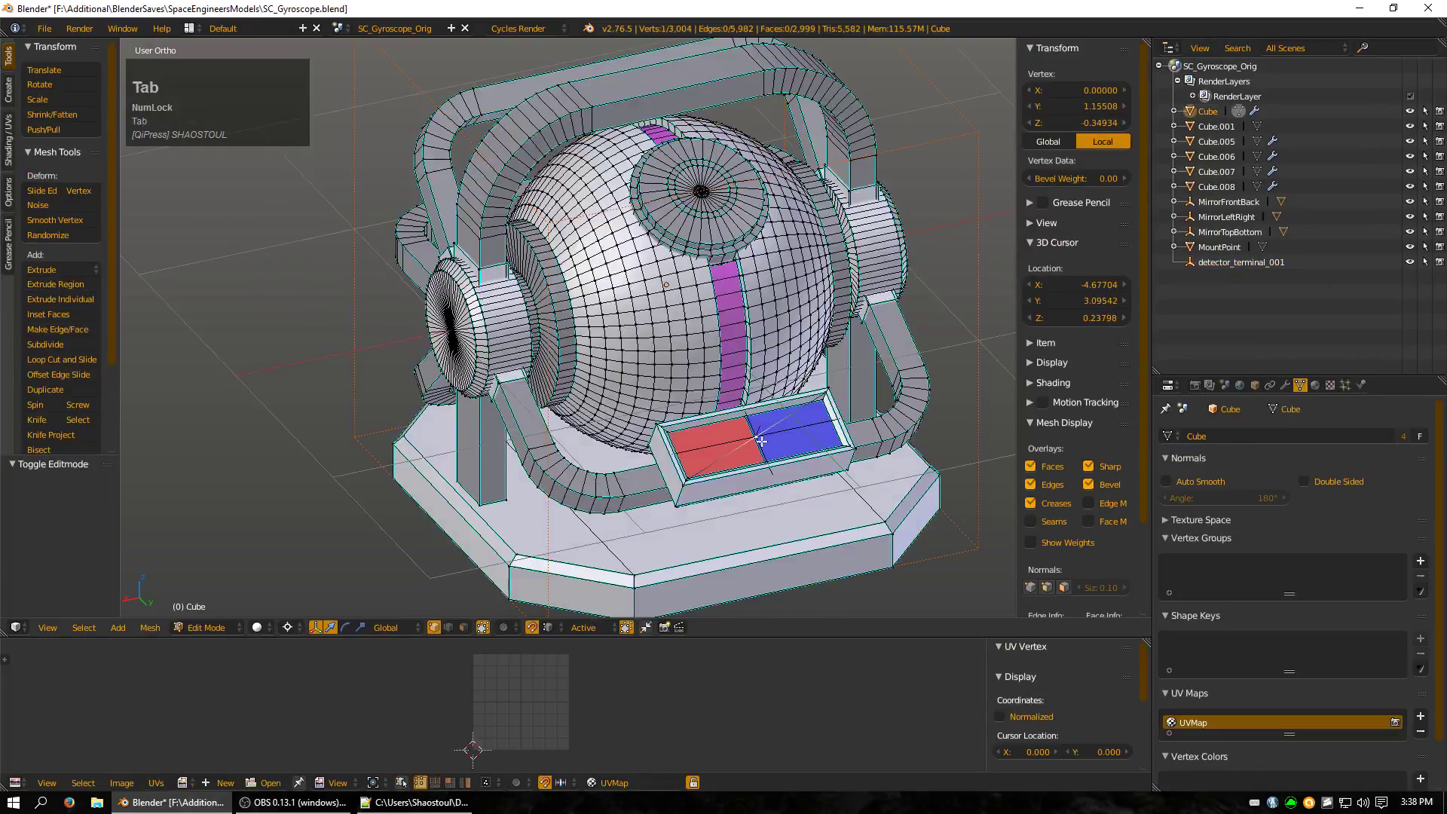